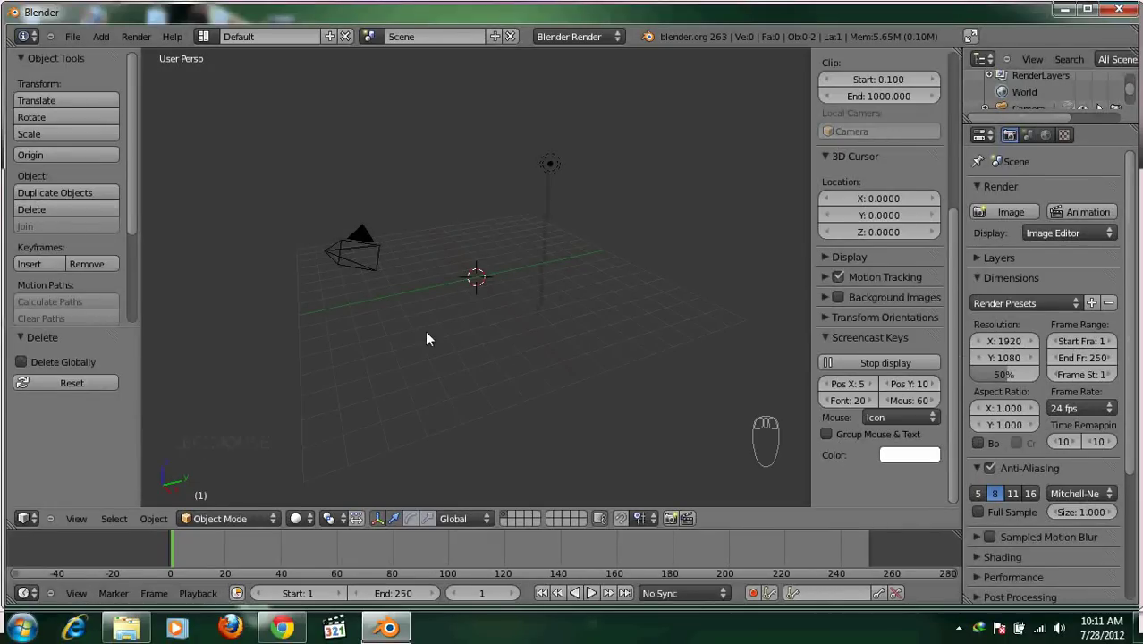
Orbit the empty scene, then settle on the front orthographic view with the view properties sidebar shown
{"action": "key", "text": "n"}
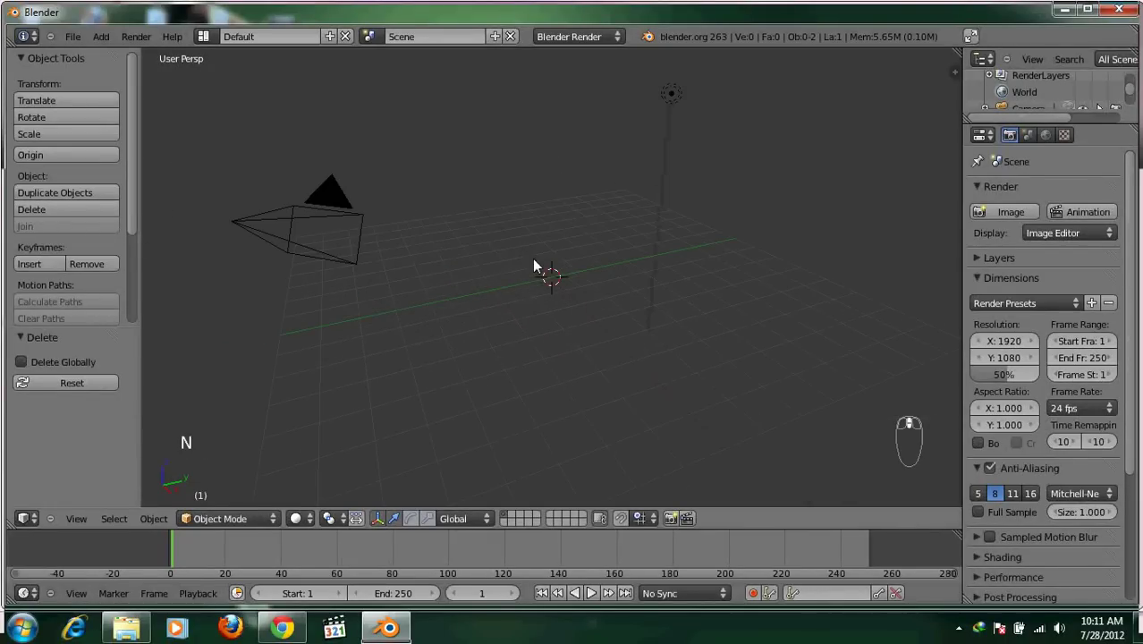
{"action": "left_click_drag", "start_coordinate": [102, 503], "coordinate": [473, 298]}
{"action": "key", "text": "KP_5"}
{"action": "left_click_drag", "start_coordinate": [525, 298], "coordinate": [842, 217]}
{"action": "left_click_drag", "start_coordinate": [878, 239], "coordinate": [878, 239]}
{"action": "key", "text": "n"}
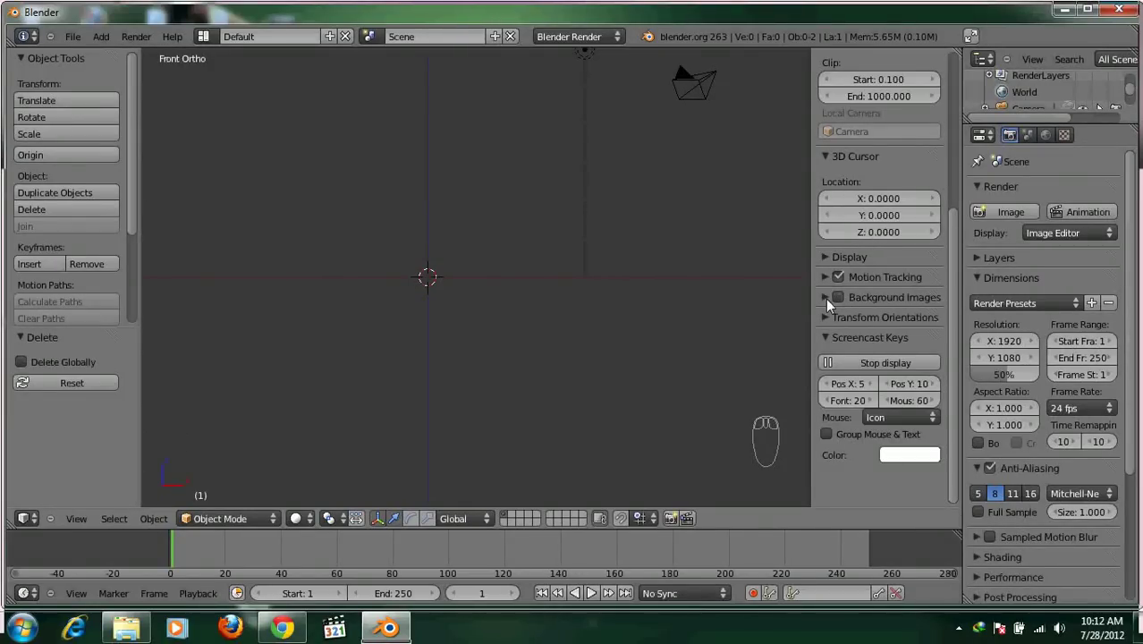
Enable Background Images and load the orange character PNG as a reference behind the view
{"action": "left_click_drag", "start_coordinate": [851, 307], "coordinate": [902, 333]}
{"action": "left_click_drag", "start_coordinate": [901, 333], "coordinate": [839, 373]}
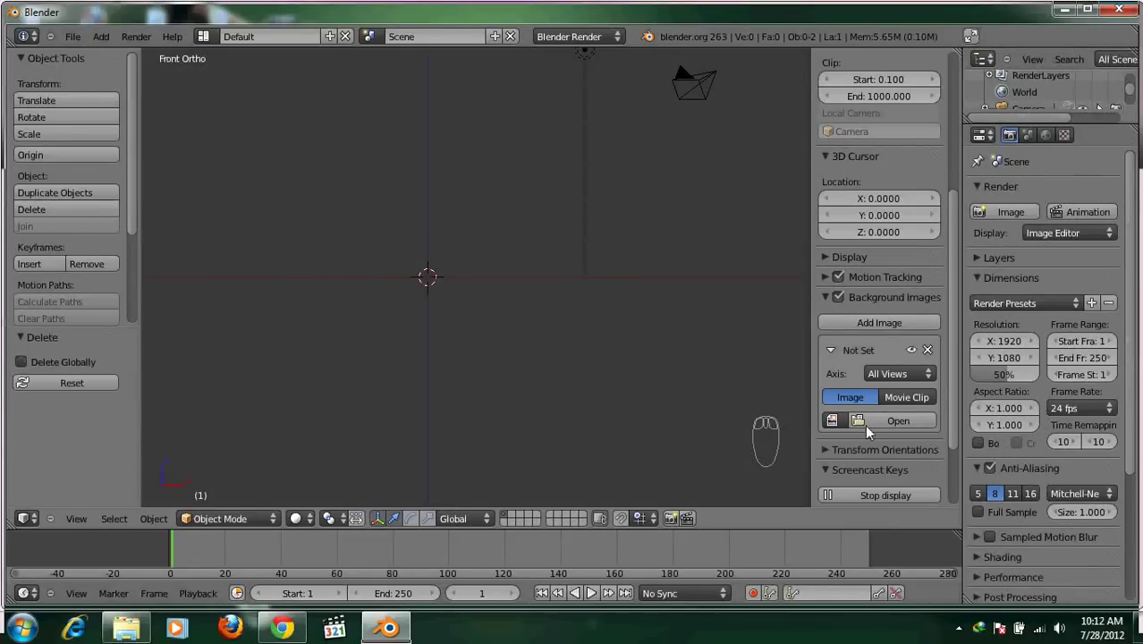
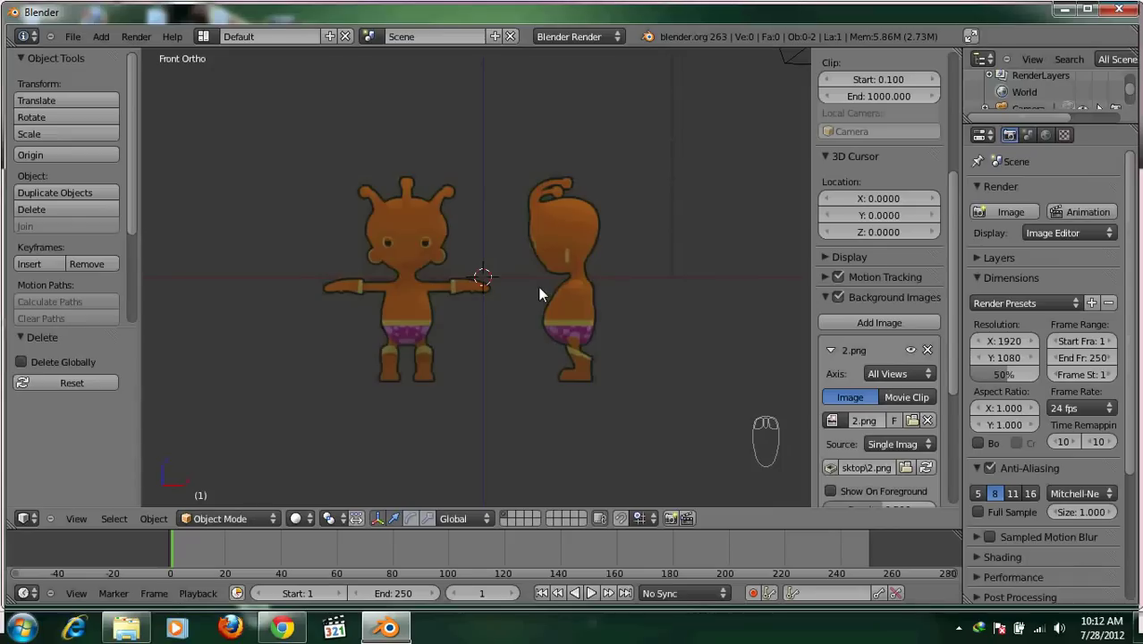
{"action": "left_click_drag", "start_coordinate": [471, 307], "coordinate": [465, 314]}
{"action": "left_click_drag", "start_coordinate": [468, 225], "coordinate": [544, 272]}
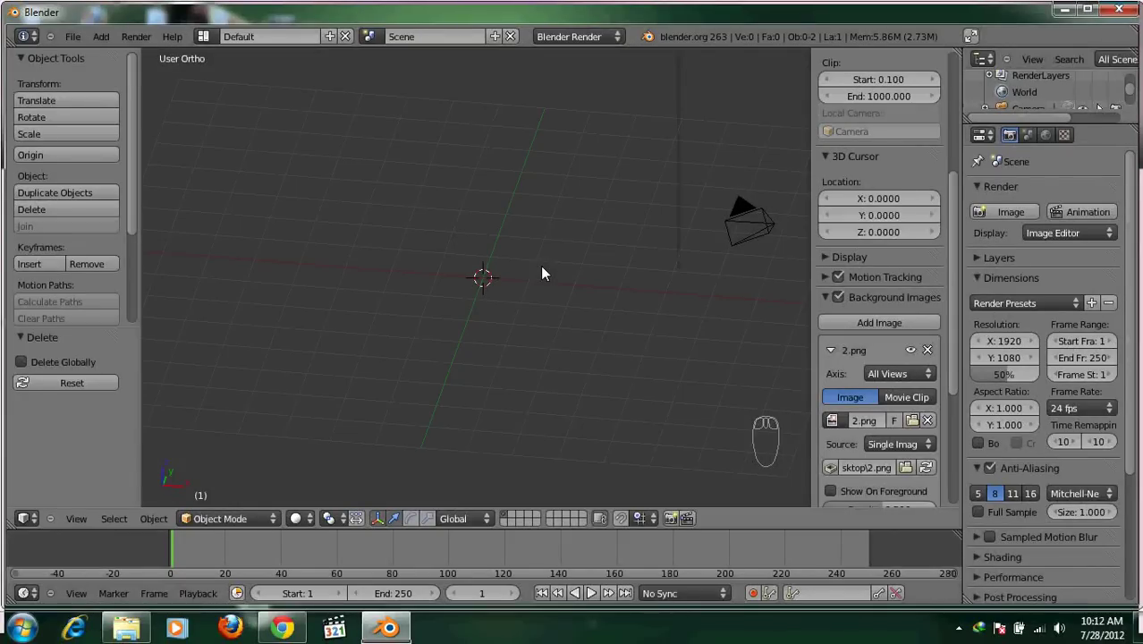
Return to front view and set the 2.png background image opacity to 0.500
{"action": "key", "text": "KP_1"}
{"action": "left_click_drag", "start_coordinate": [542, 276], "coordinate": [560, 288]}
{"action": "left_click_drag", "start_coordinate": [561, 289], "coordinate": [943, 319]}
{"action": "left_click_drag", "start_coordinate": [942, 319], "coordinate": [908, 318]}
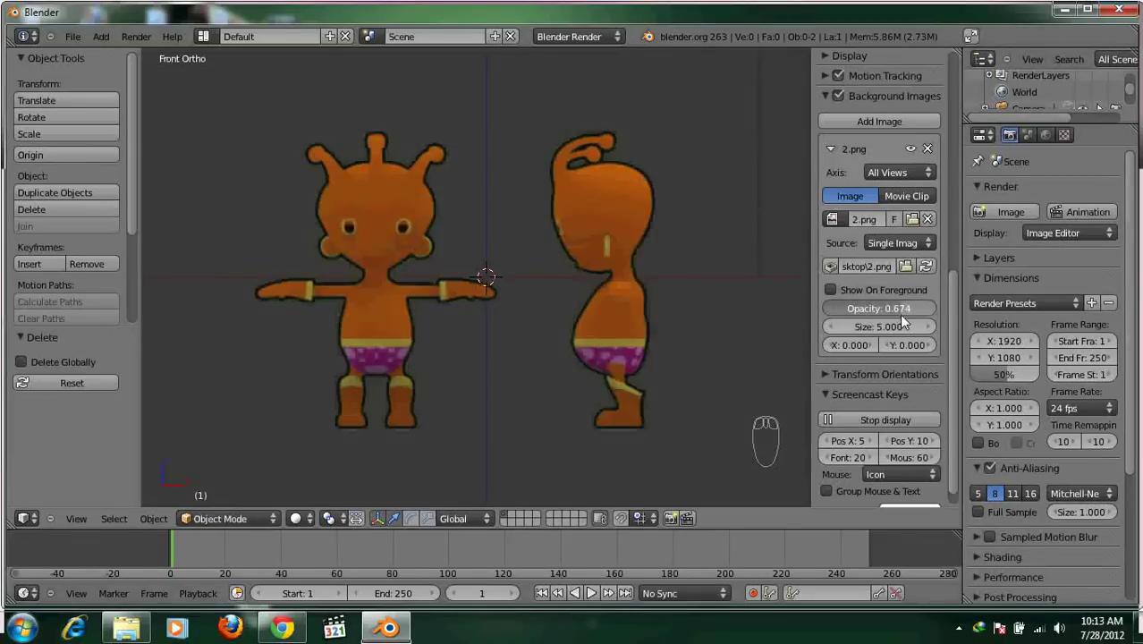
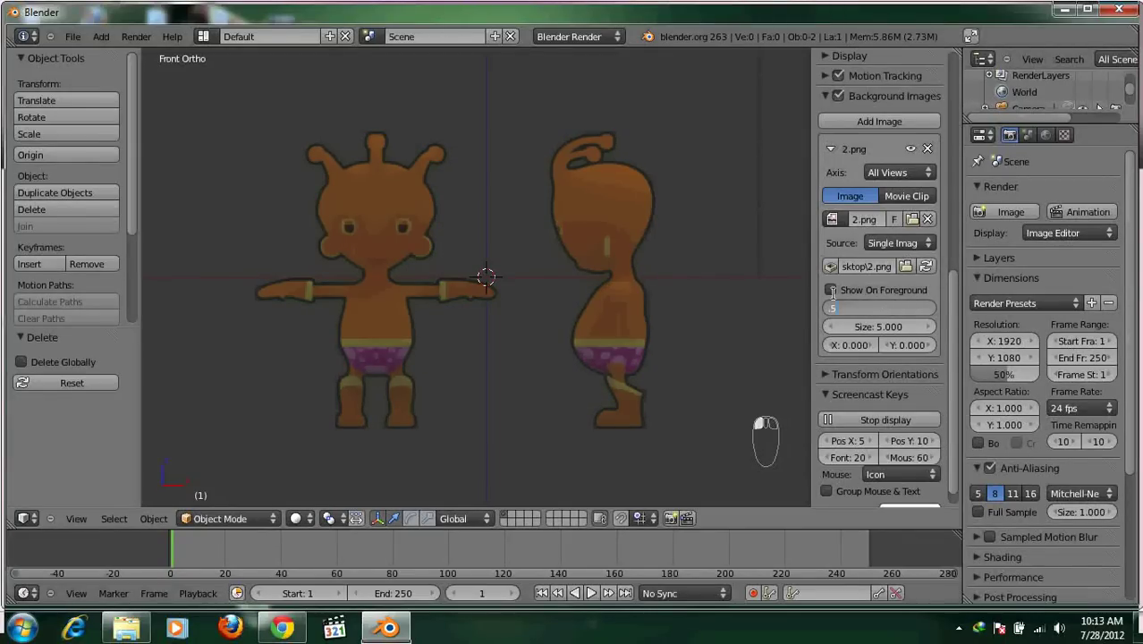
Place the 3D cursor on the right figure, then snap it back to the world origin
{"action": "left_click_drag", "start_coordinate": [655, 269], "coordinate": [906, 331]}
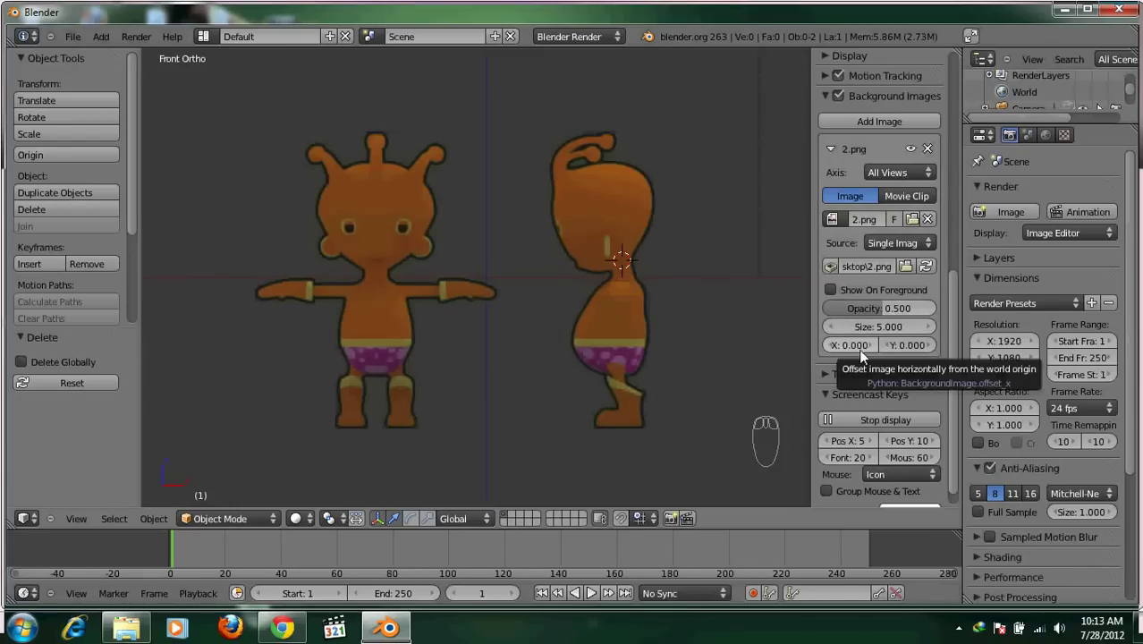
{"action": "left_click_drag", "start_coordinate": [852, 359], "coordinate": [786, 343]}
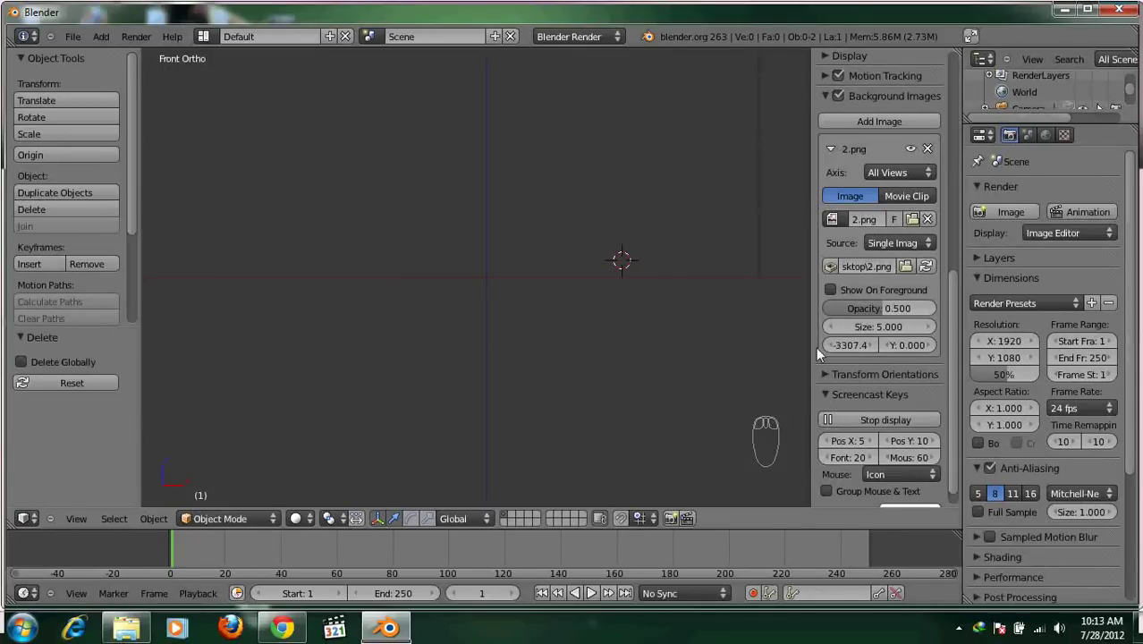
{"action": "left_click_drag", "start_coordinate": [861, 355], "coordinate": [855, 349]}
{"action": "left_click_drag", "start_coordinate": [874, 352], "coordinate": [552, 260]}
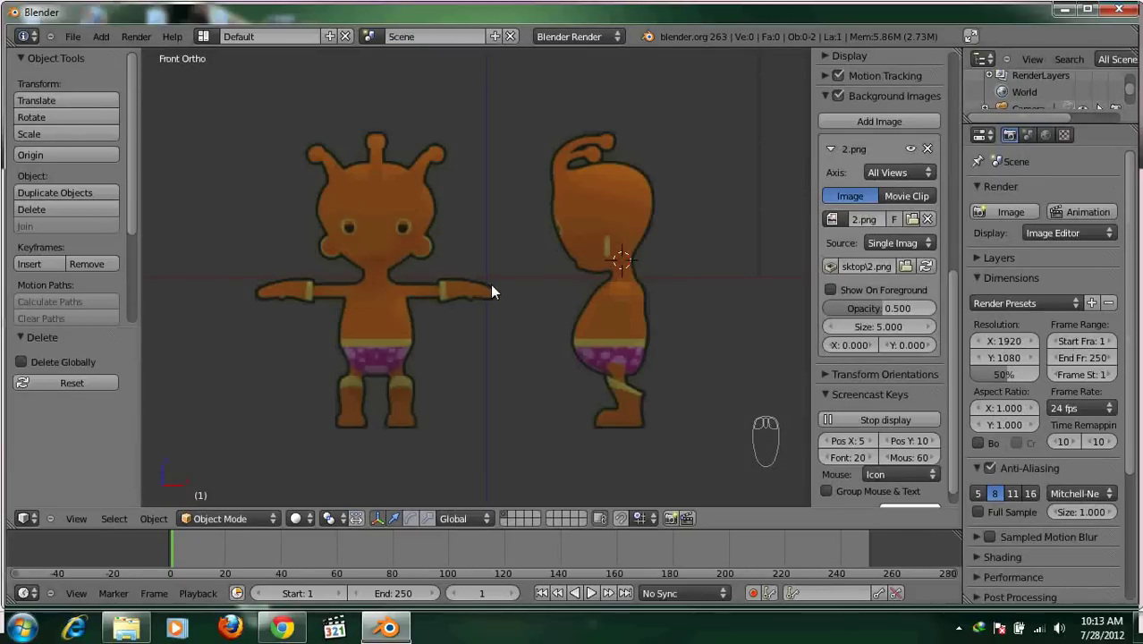
{"action": "key", "text": "shift+s"}
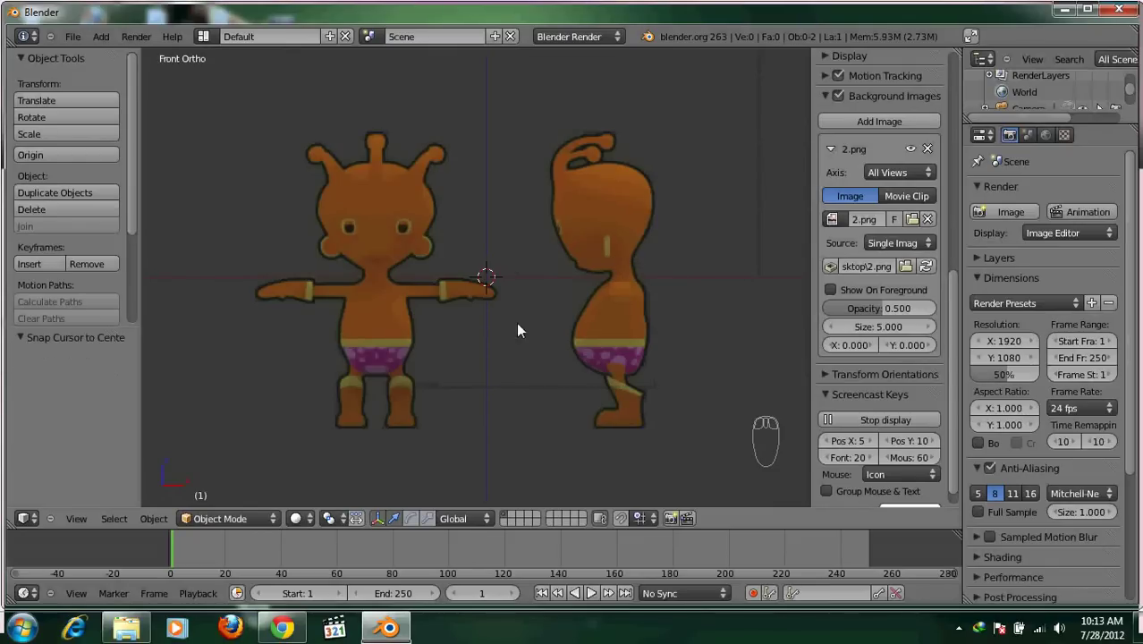
Add a plane mesh at the centre and frame the view so it covers the left character figure
{"action": "key", "text": "shift+a"}
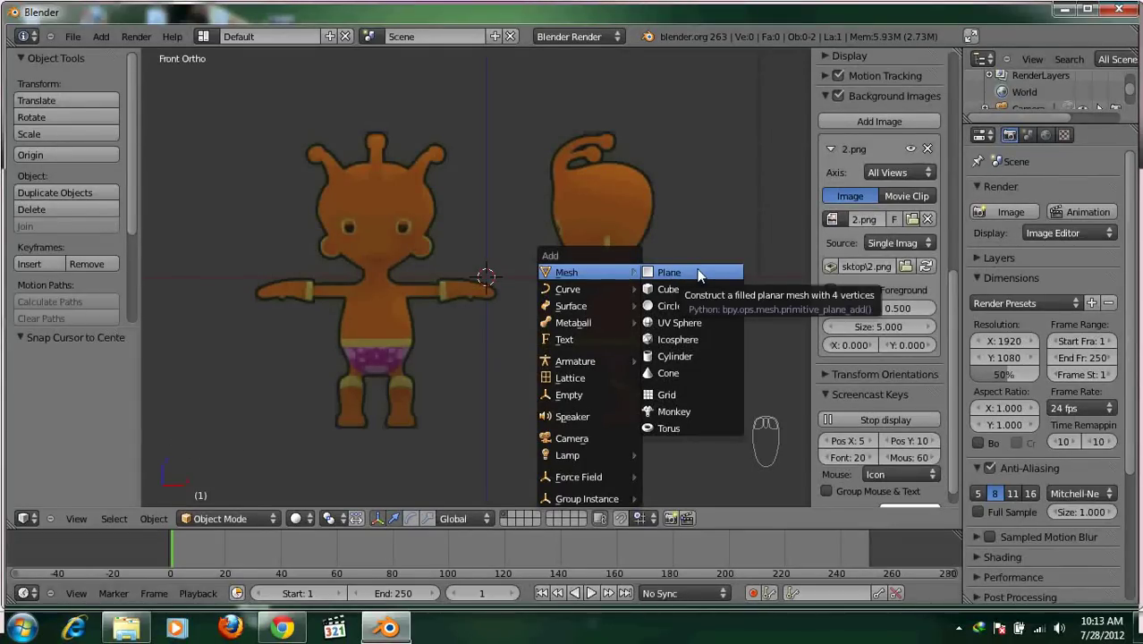
{"action": "key", "text": "r"}
{"action": "left_click_drag", "start_coordinate": [544, 315], "coordinate": [528, 316]}
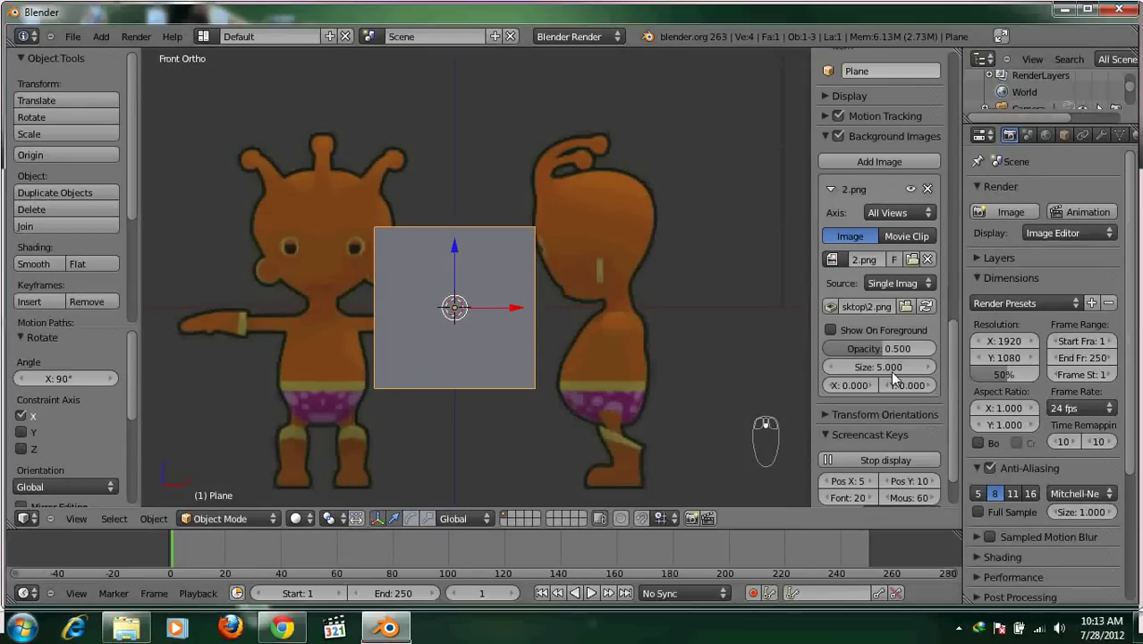
{"action": "left_click", "coordinate": [887, 395]}
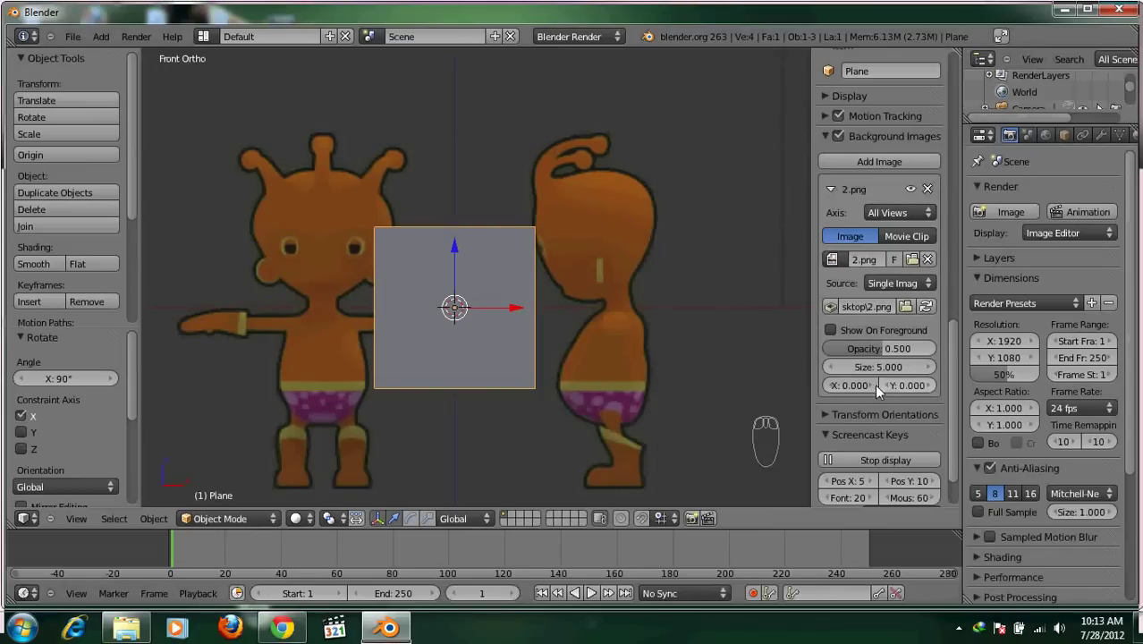
{"action": "left_click_drag", "start_coordinate": [877, 391], "coordinate": [854, 395]}
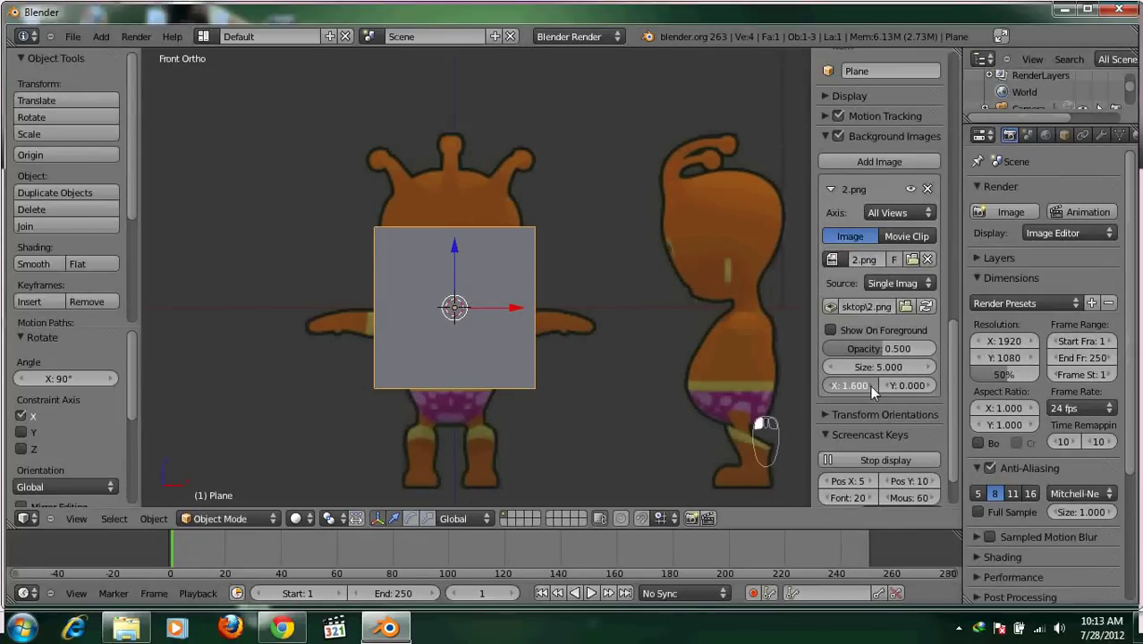
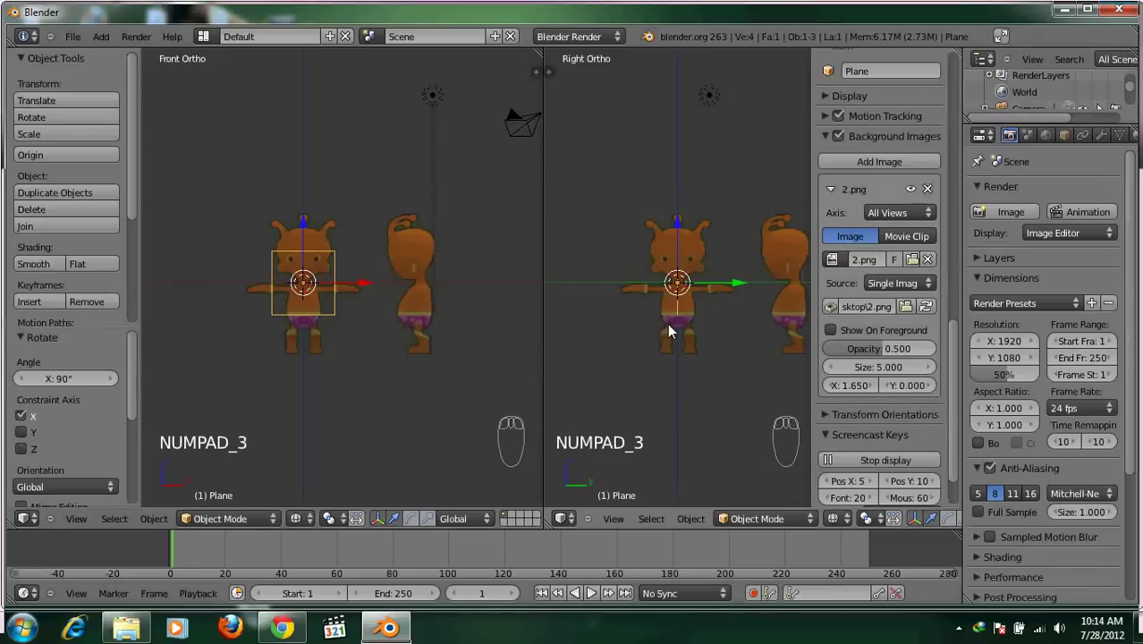
Zoom and pan the side view onto the figures and hide the view properties sidebar
{"action": "left_click_drag", "start_coordinate": [926, 358], "coordinate": [905, 416]}
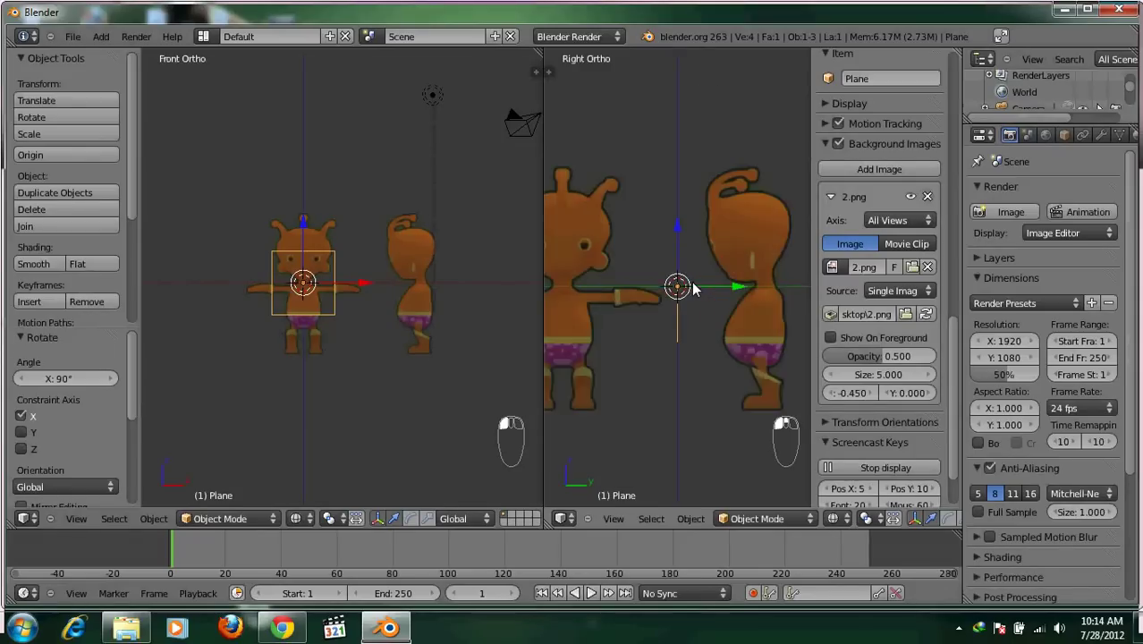
{"action": "middle_click", "coordinate": [835, 399]}
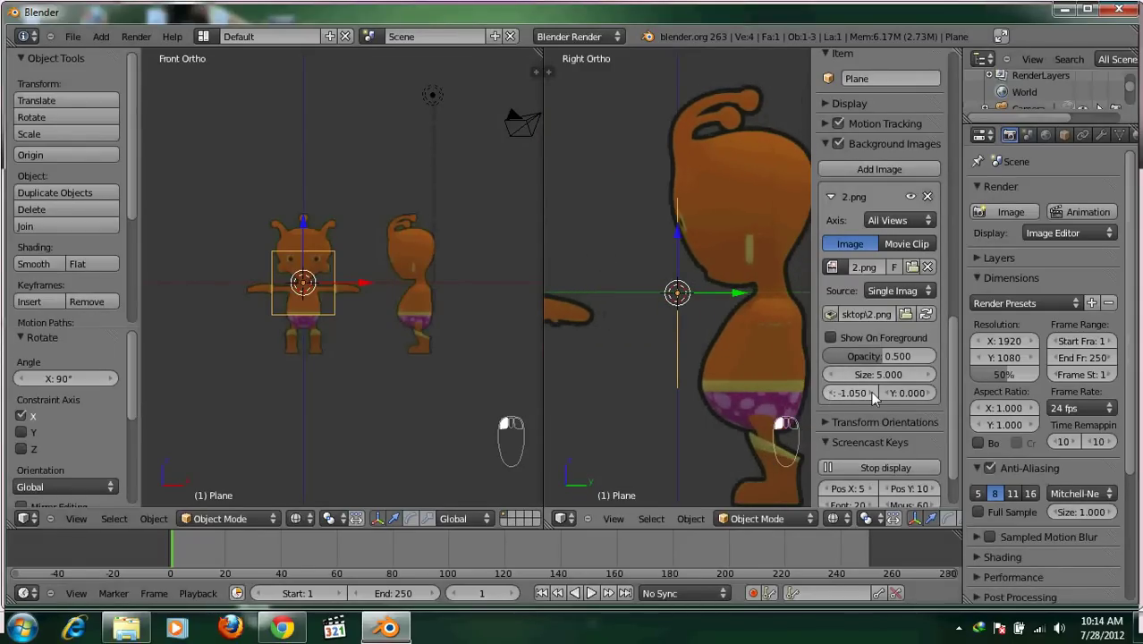
{"action": "left_click_drag", "start_coordinate": [696, 339], "coordinate": [785, 371]}
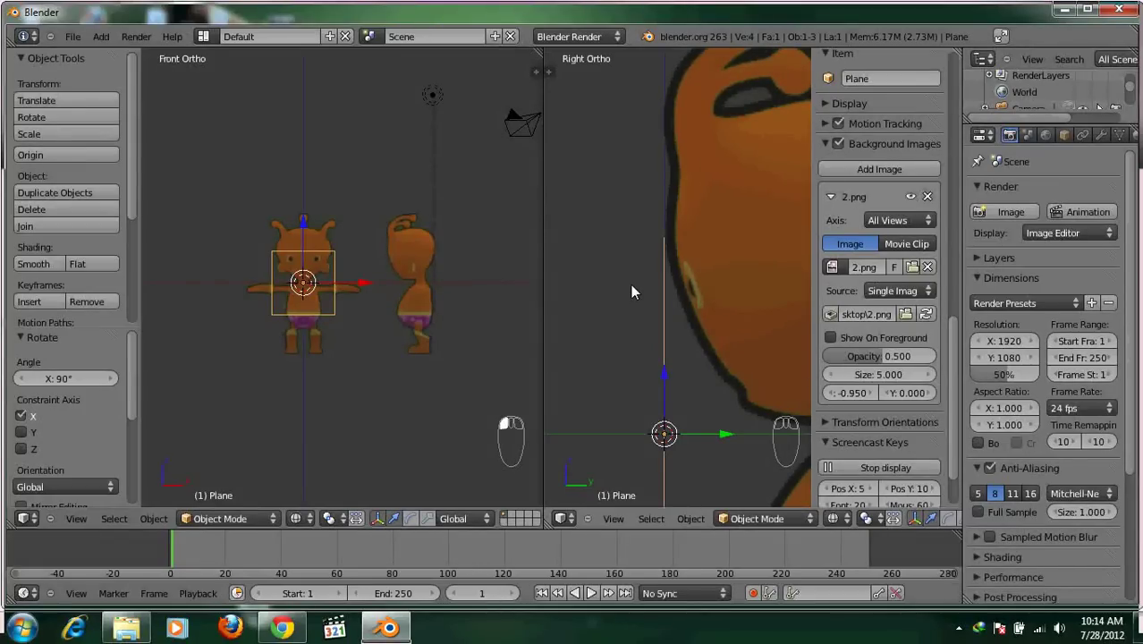
{"action": "key", "text": "n"}
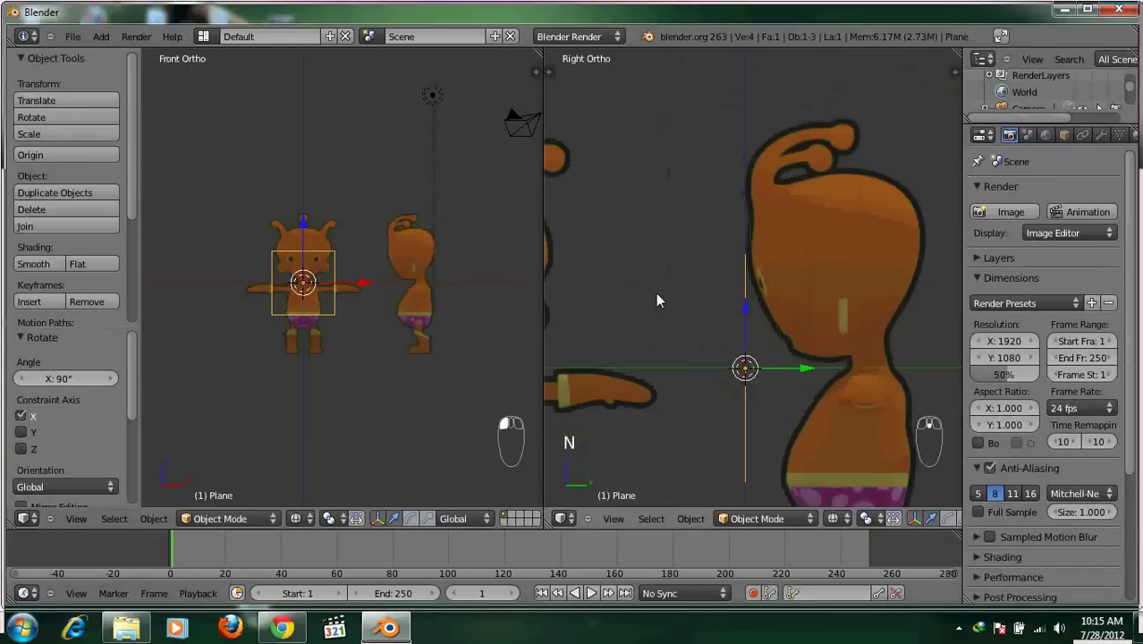
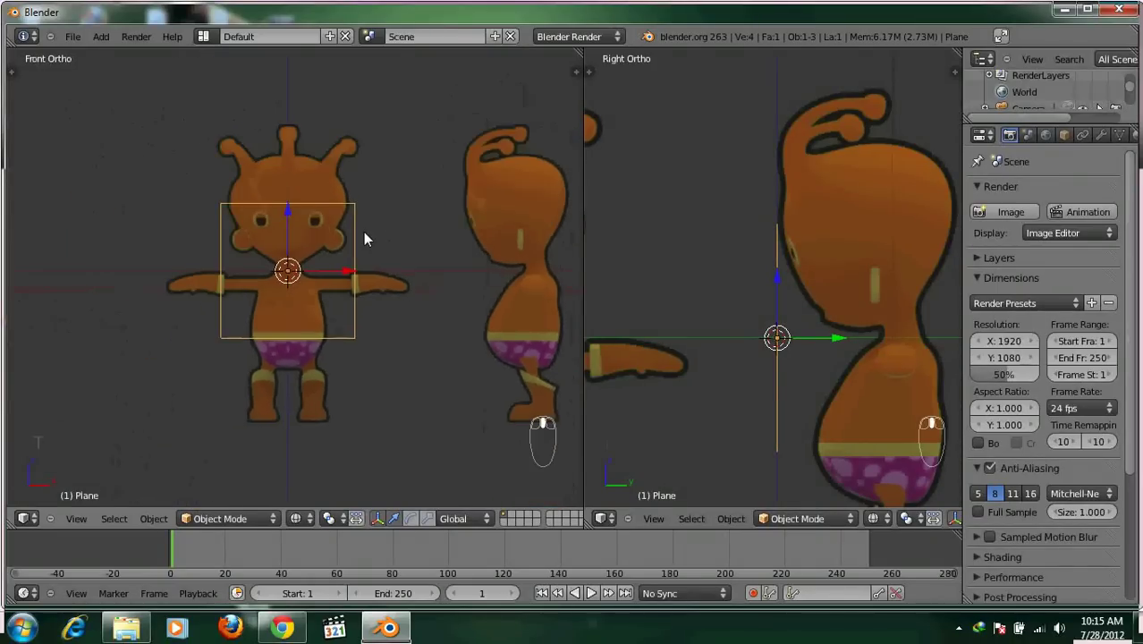
Scale the plane down, move it between the character's eyes, and rotate it upright to face front
{"action": "key", "text": "s"}
{"action": "left_click_drag", "start_coordinate": [296, 266], "coordinate": [354, 298]}
{"action": "key", "text": "s"}
{"action": "left_click_drag", "start_coordinate": [318, 238], "coordinate": [744, 308]}
{"action": "left_click_drag", "start_coordinate": [744, 308], "coordinate": [620, 208]}
{"action": "left_click_drag", "start_coordinate": [620, 191], "coordinate": [383, 316]}
{"action": "left_click_drag", "start_coordinate": [698, 267], "coordinate": [367, 238]}
{"action": "key", "text": "a"}
{"action": "left_click_drag", "start_coordinate": [367, 238], "coordinate": [742, 304]}
{"action": "key", "text": "r"}
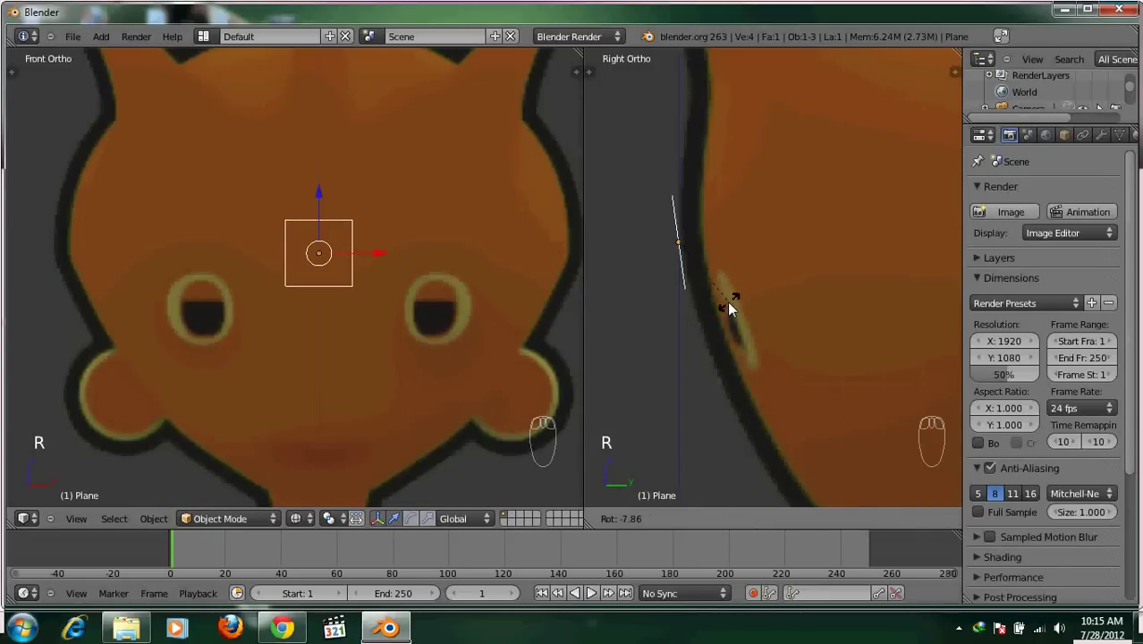
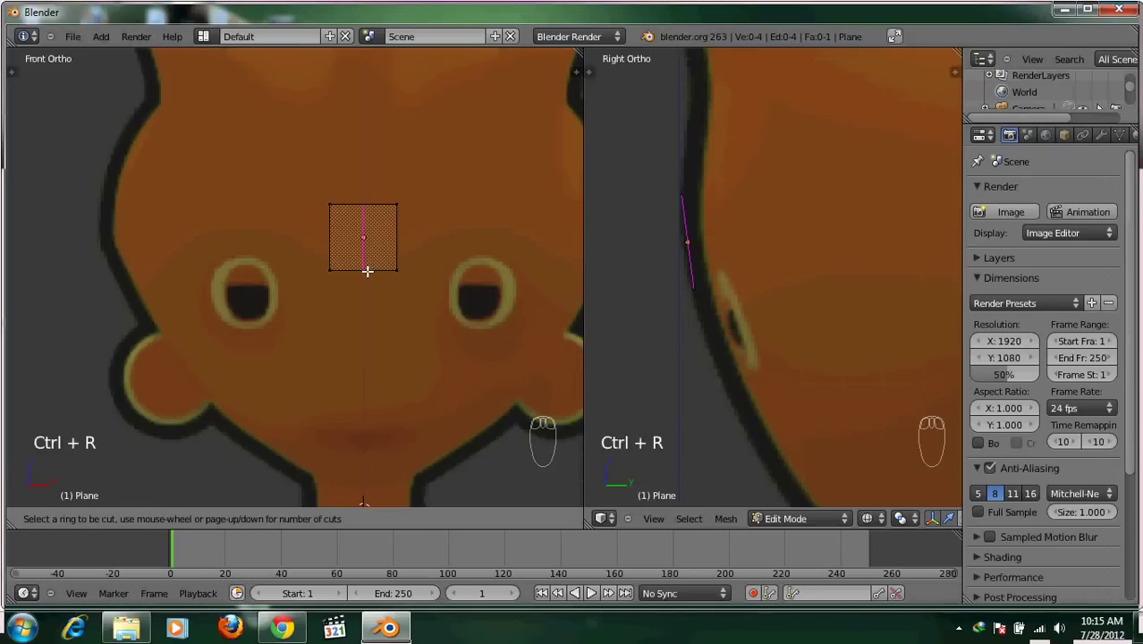
Loop cut the face plane down the middle, adding a vertical centre edge
{"action": "left_click_drag", "start_coordinate": [368, 267], "coordinate": [346, 317]}
{"action": "key", "text": "a"}
{"action": "key", "text": "b"}
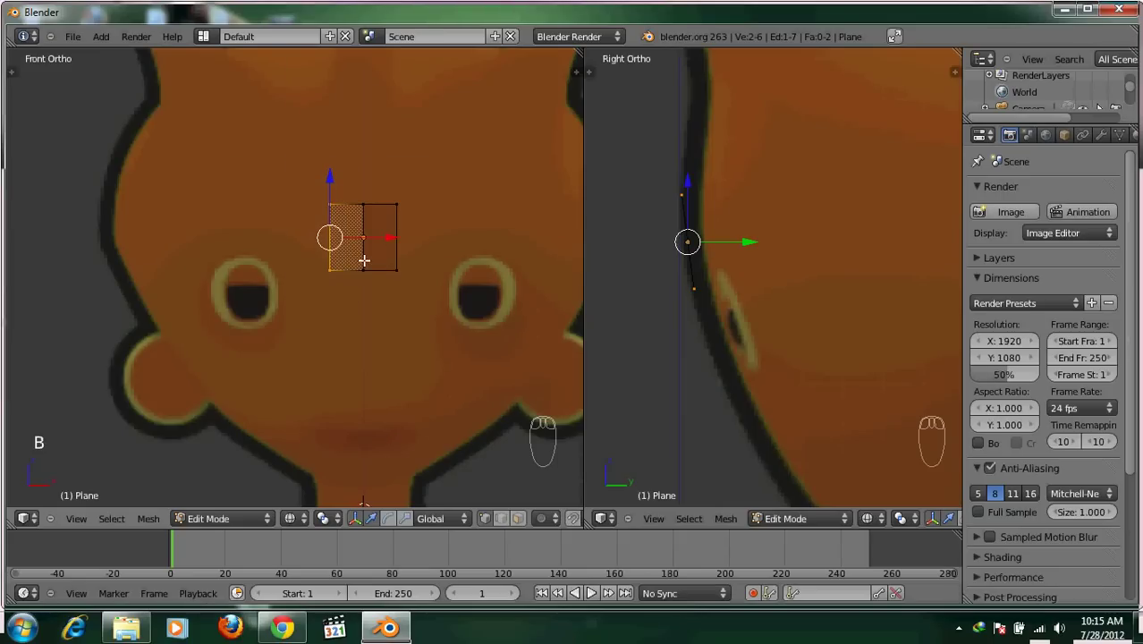
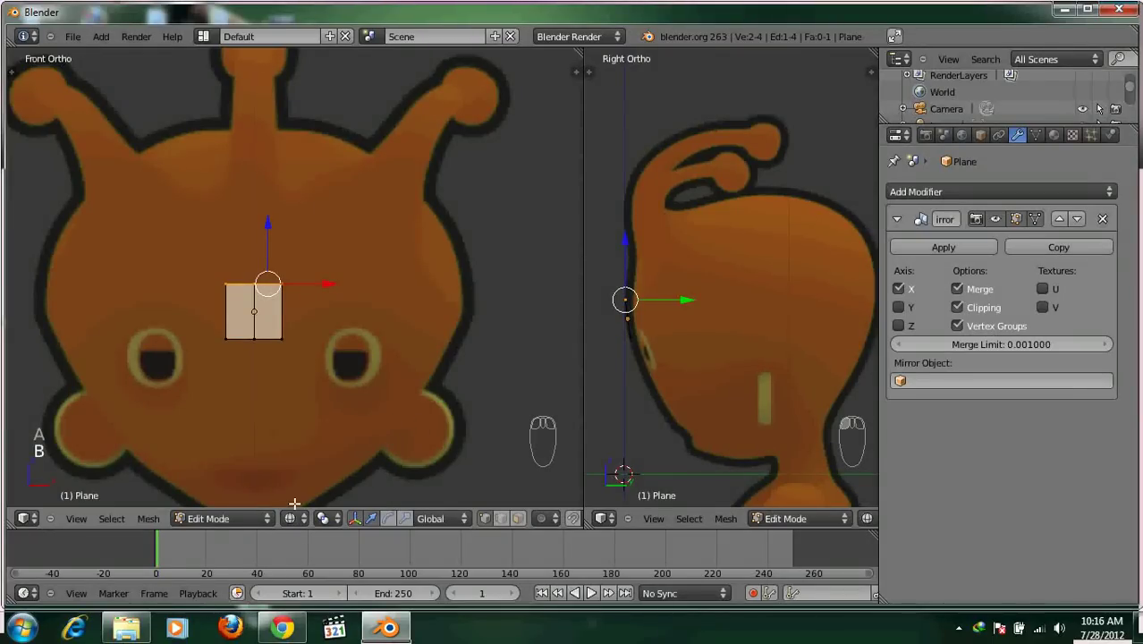
Select the plane's top edge to start extruding the centre strip up the head
{"action": "left_click_drag", "start_coordinate": [300, 525], "coordinate": [334, 488]}
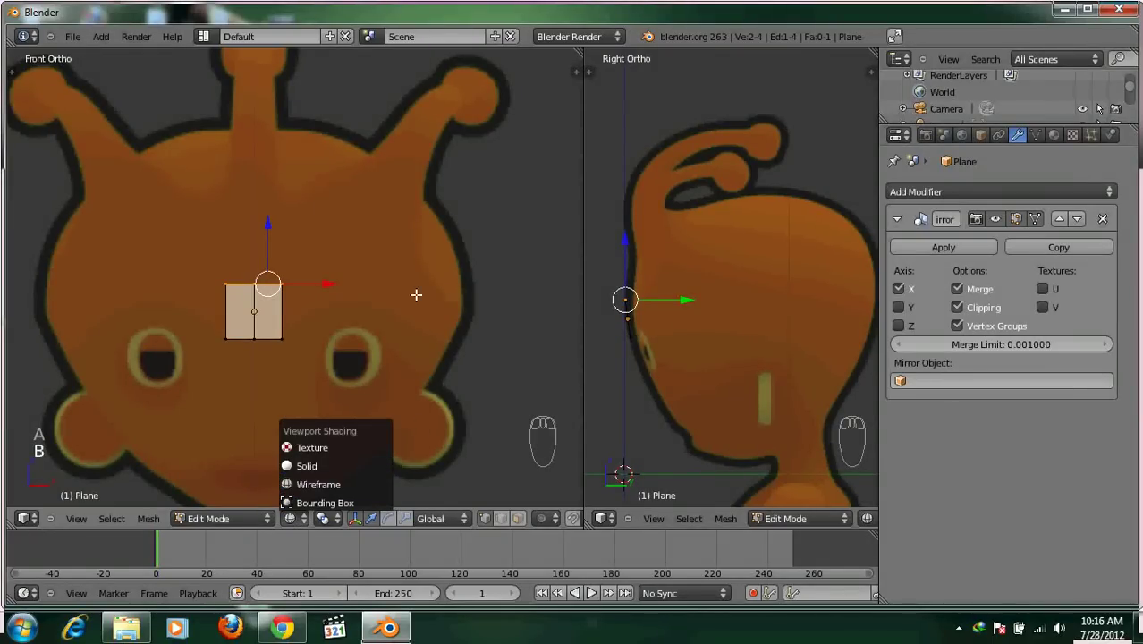
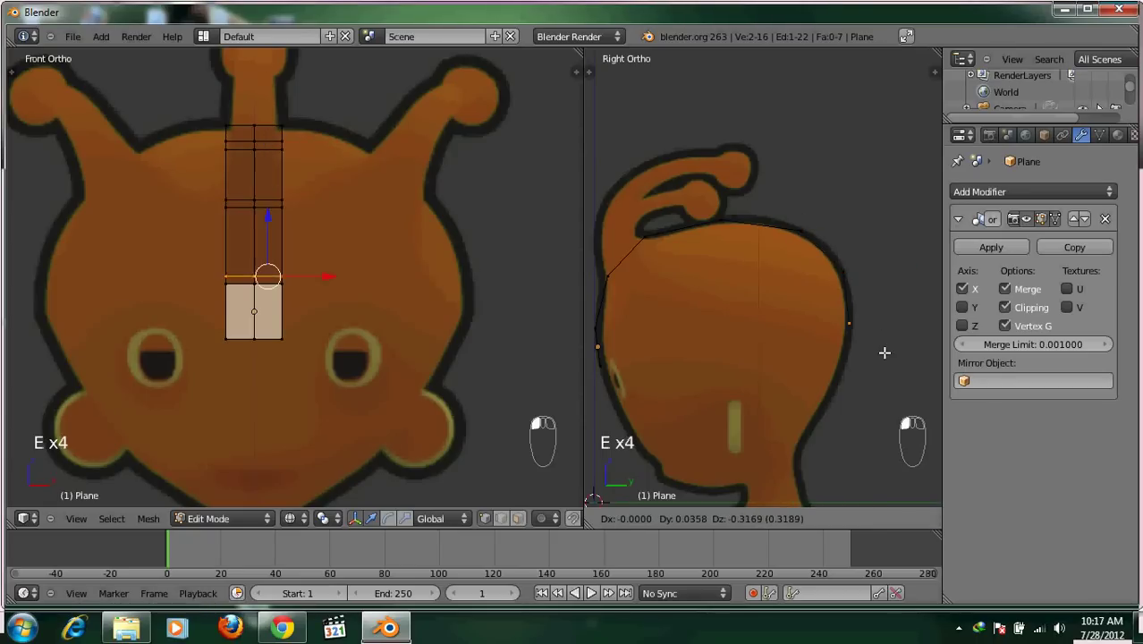
Extrude the centre strip downward twice and move its vertices to follow the side profile
{"action": "key", "text": "e"}
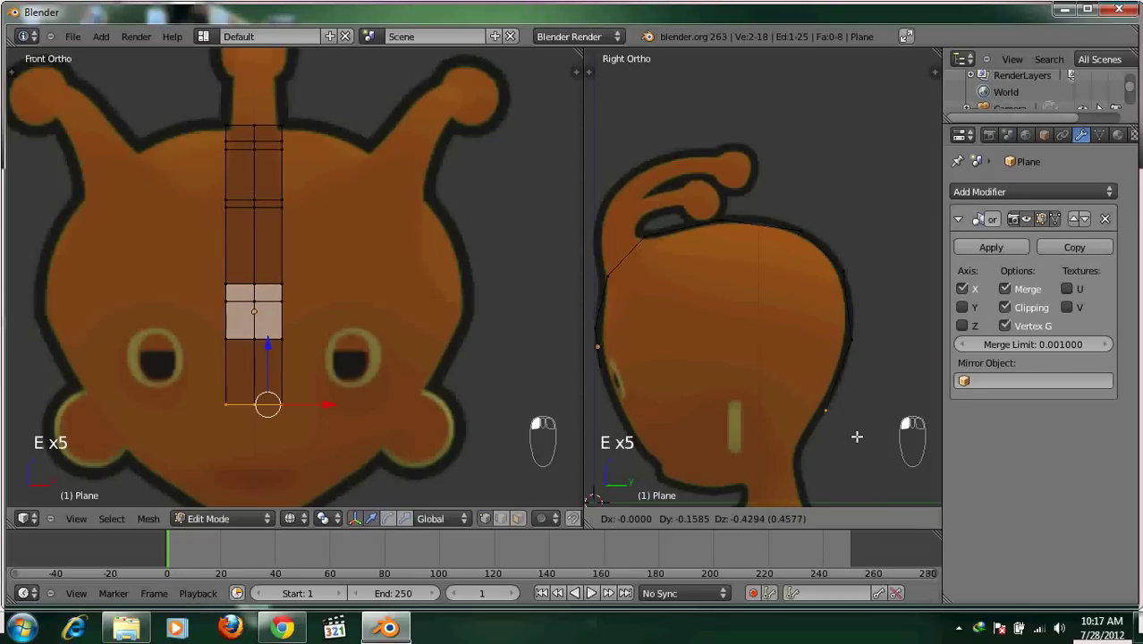
{"action": "key", "text": "e"}
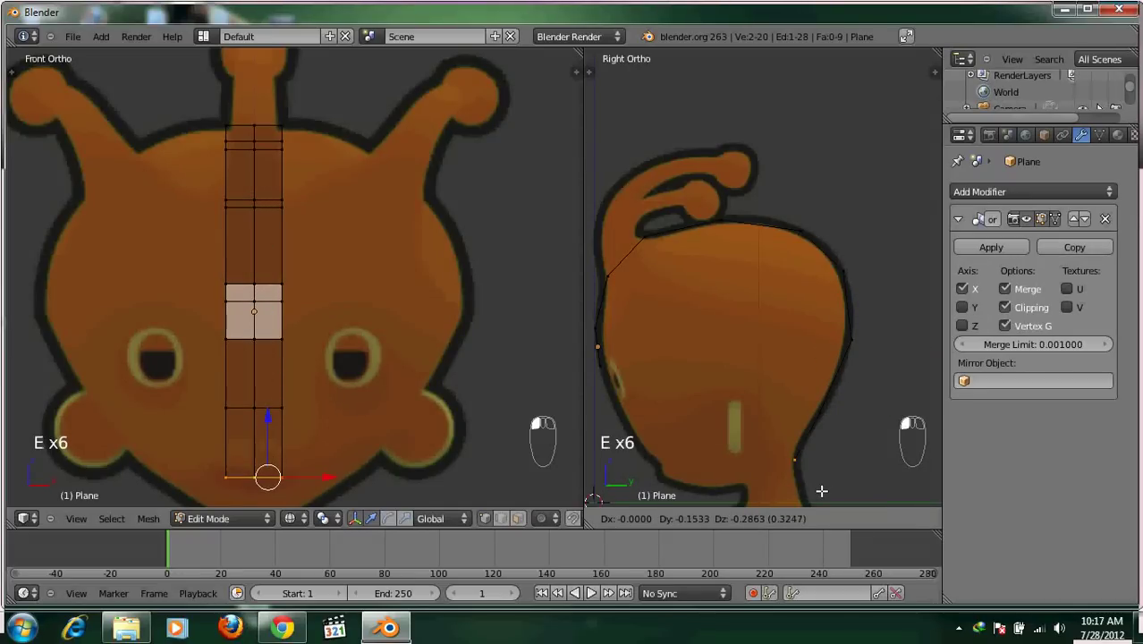
{"action": "key", "text": "a"}
{"action": "key", "text": "b"}
{"action": "middle_click", "coordinate": [701, 309]}
{"action": "key", "text": "g"}
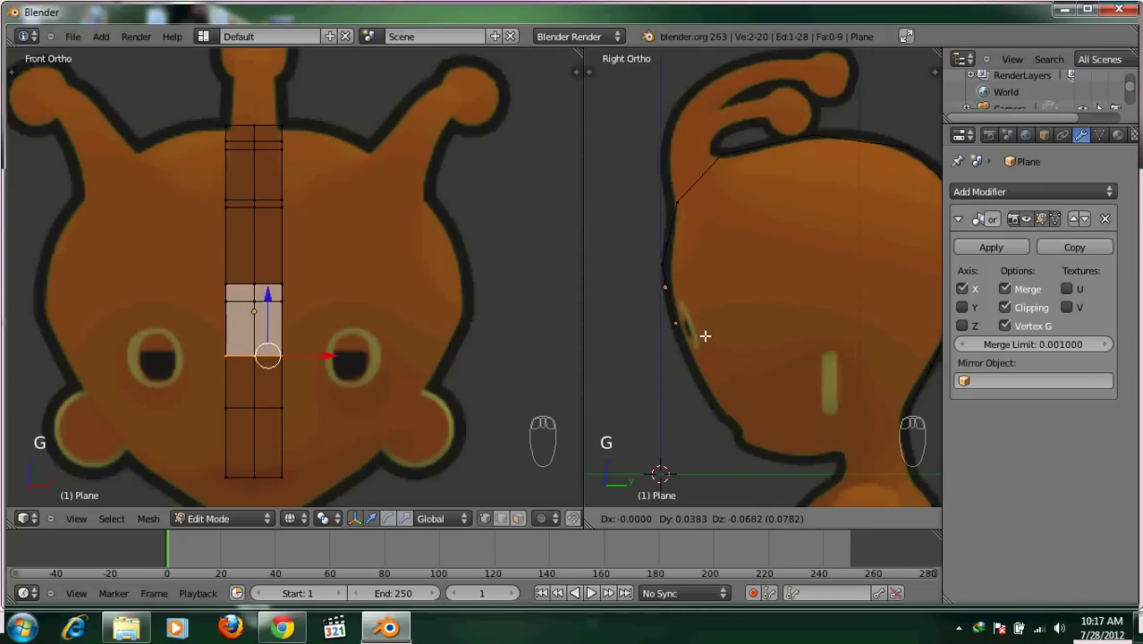
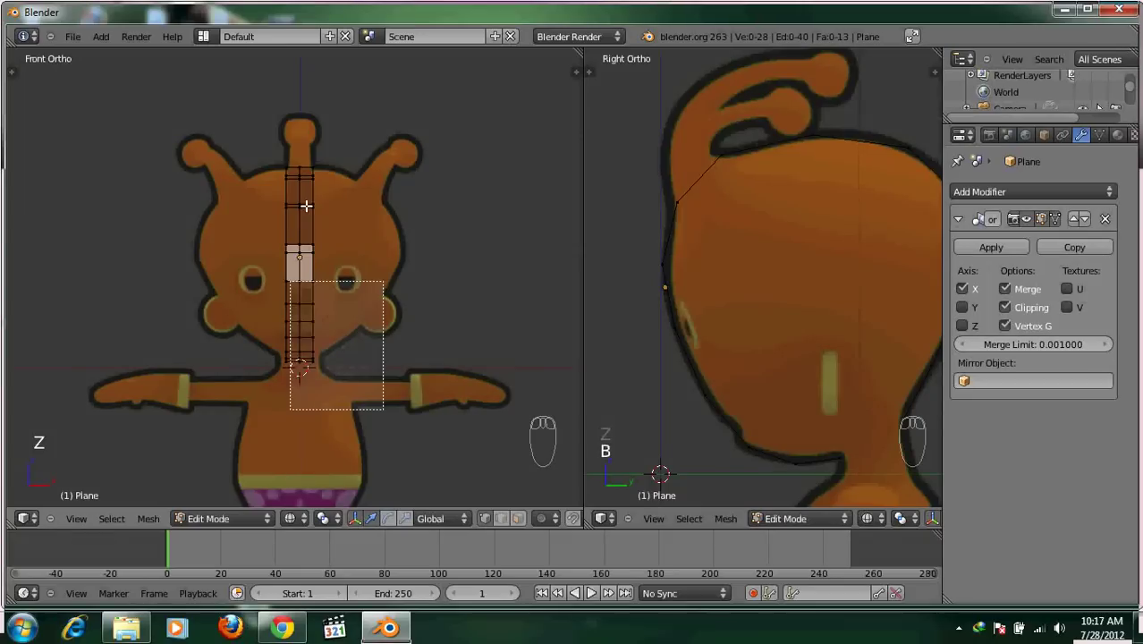
Pan the front view while shaping the head faces around the eye opening
{"action": "middle_click", "coordinate": [372, 255]}
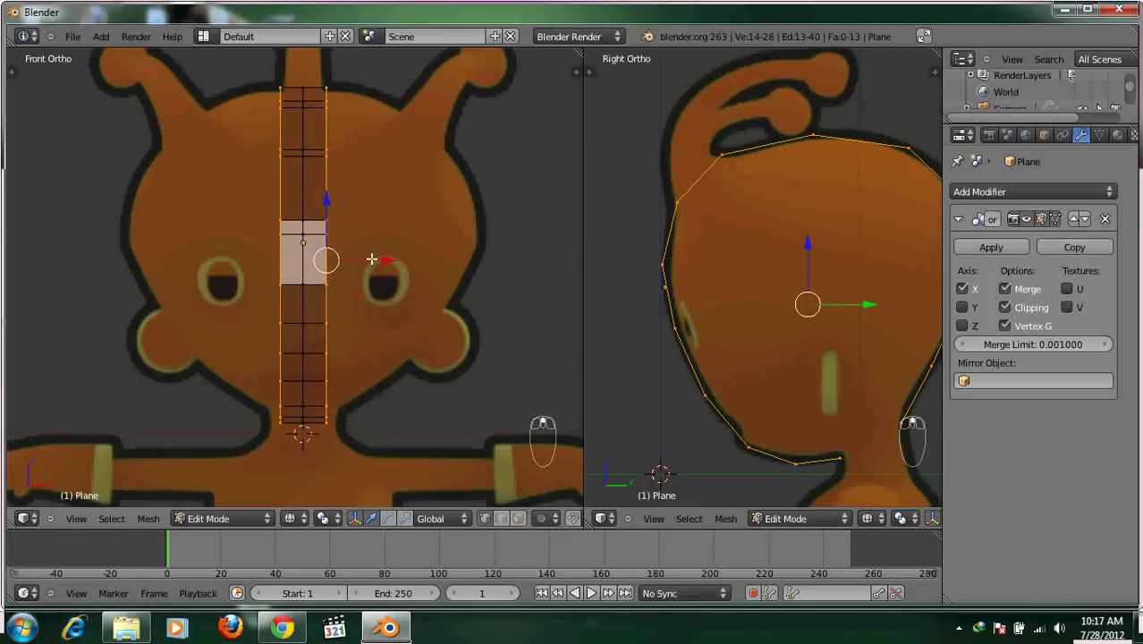
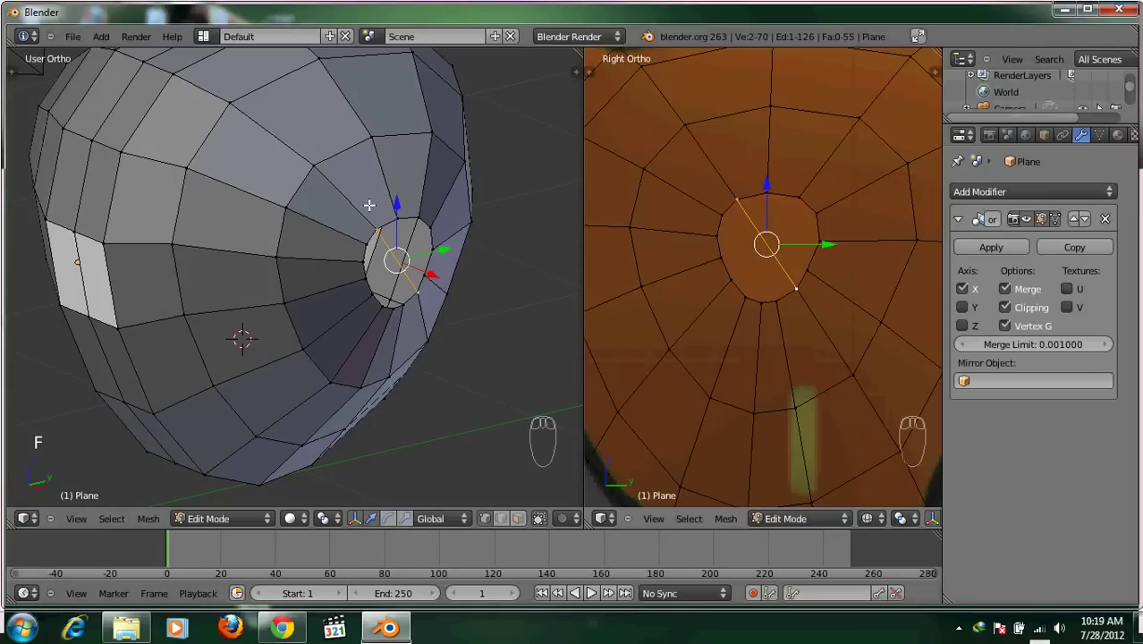
Subdivide the eye-socket edge via the W specials menu and fill two faces inside the eye opening
{"action": "key", "text": "w"}
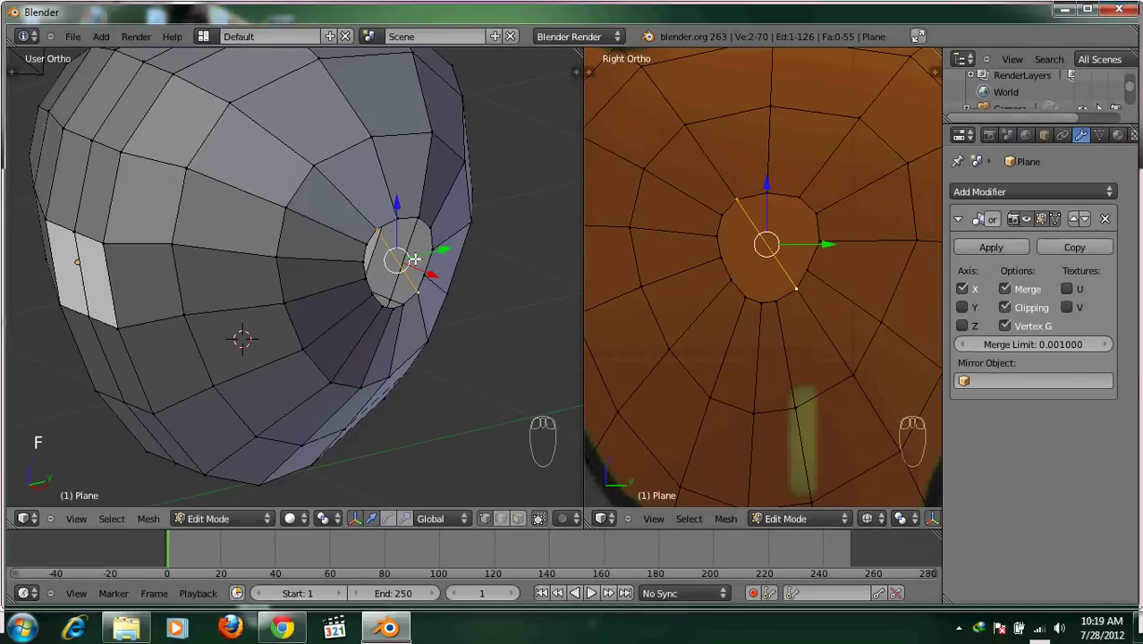
{"action": "key", "text": "w"}
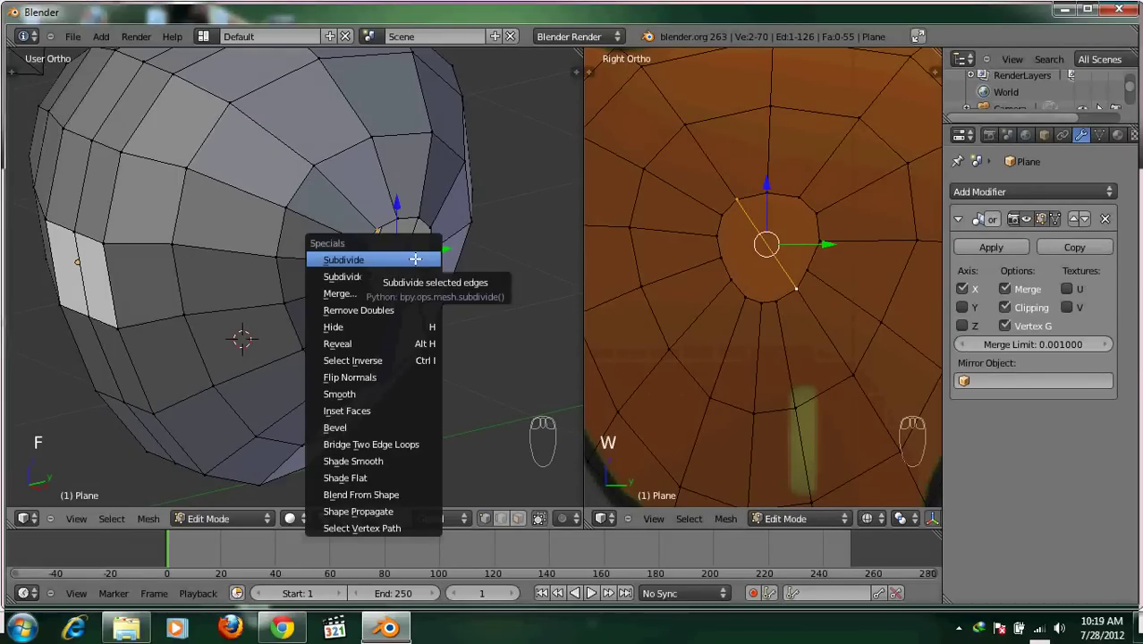
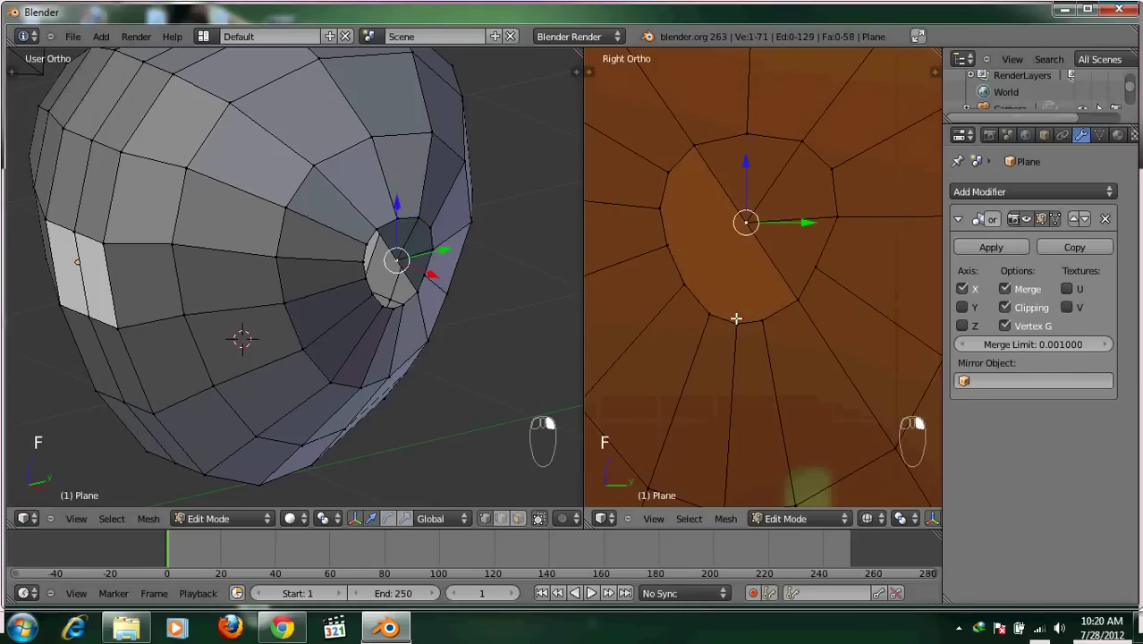
{"action": "key", "text": "f"}
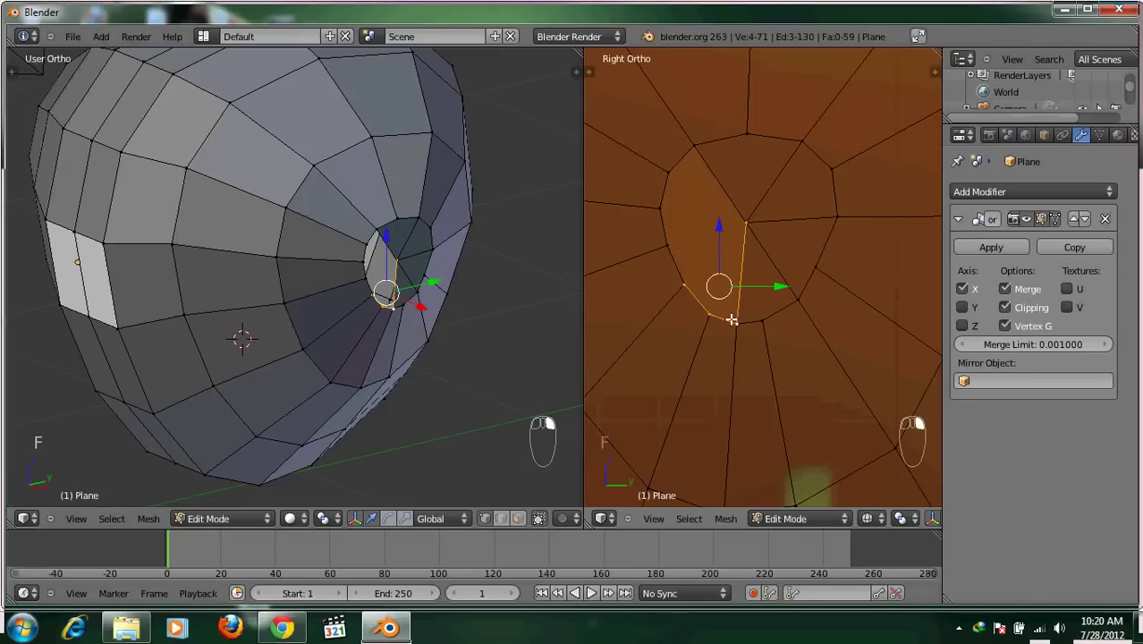
{"action": "key", "text": "f"}
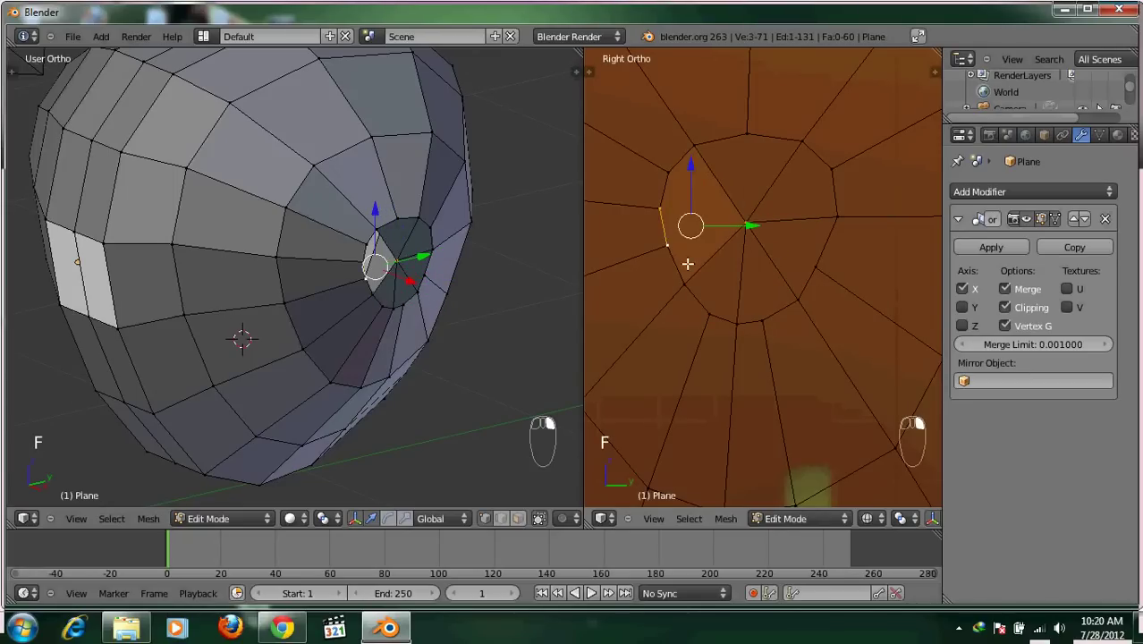
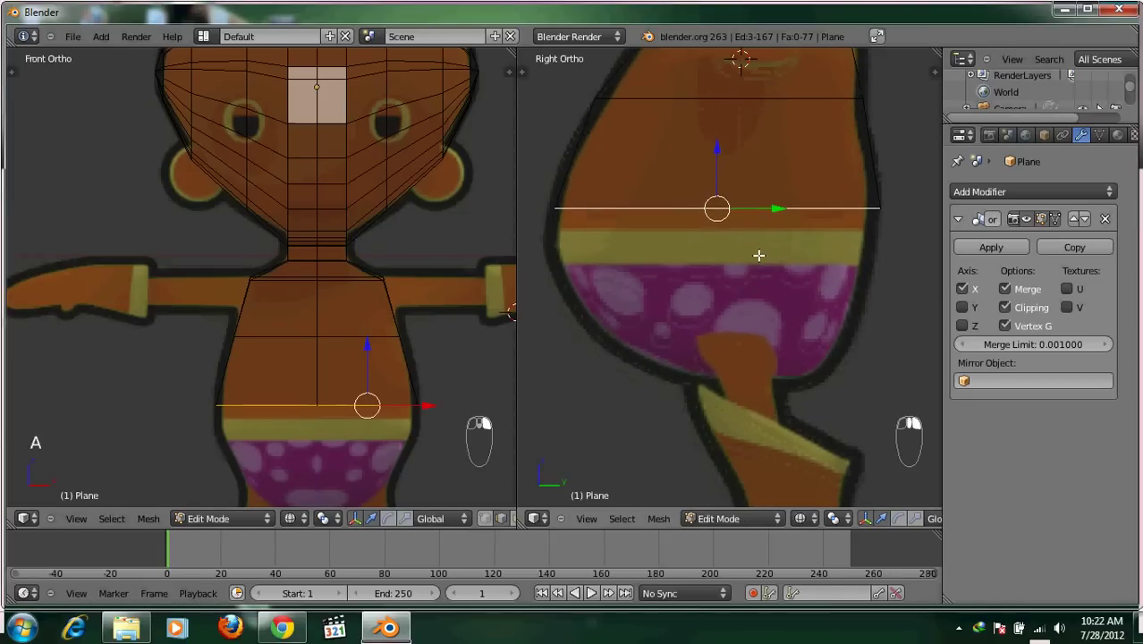
Cut two new horizontal edge loops across the lower torso and slide them into place
{"action": "key", "text": "e"}
{"action": "middle_click", "coordinate": [764, 254]}
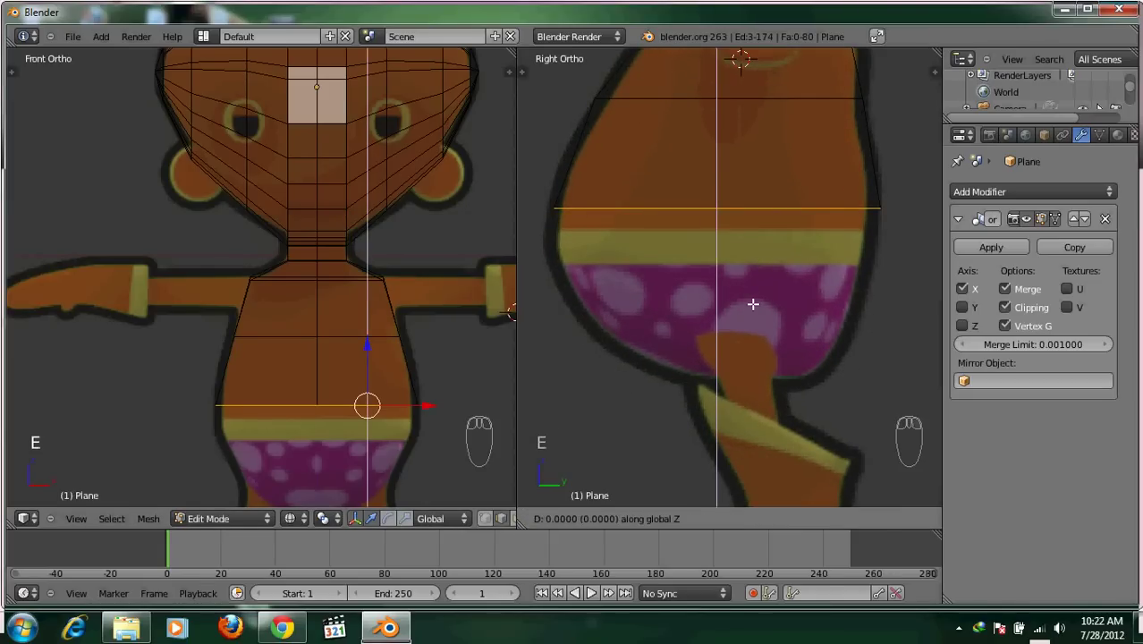
{"action": "left_click_drag", "start_coordinate": [926, 297], "coordinate": [926, 296]}
{"action": "key", "text": "s"}
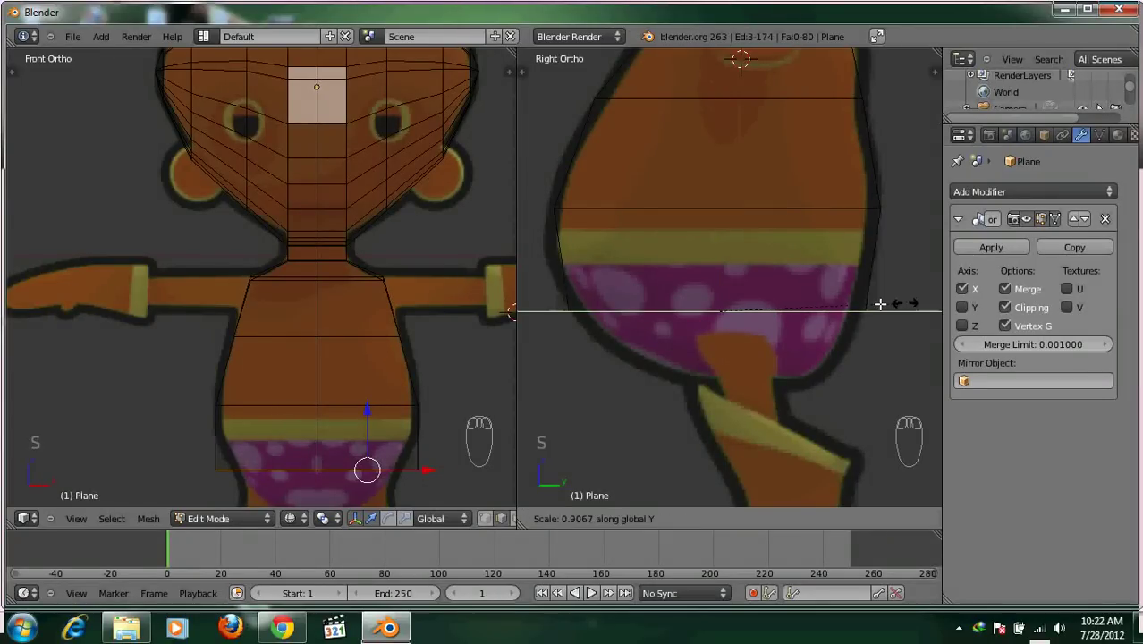
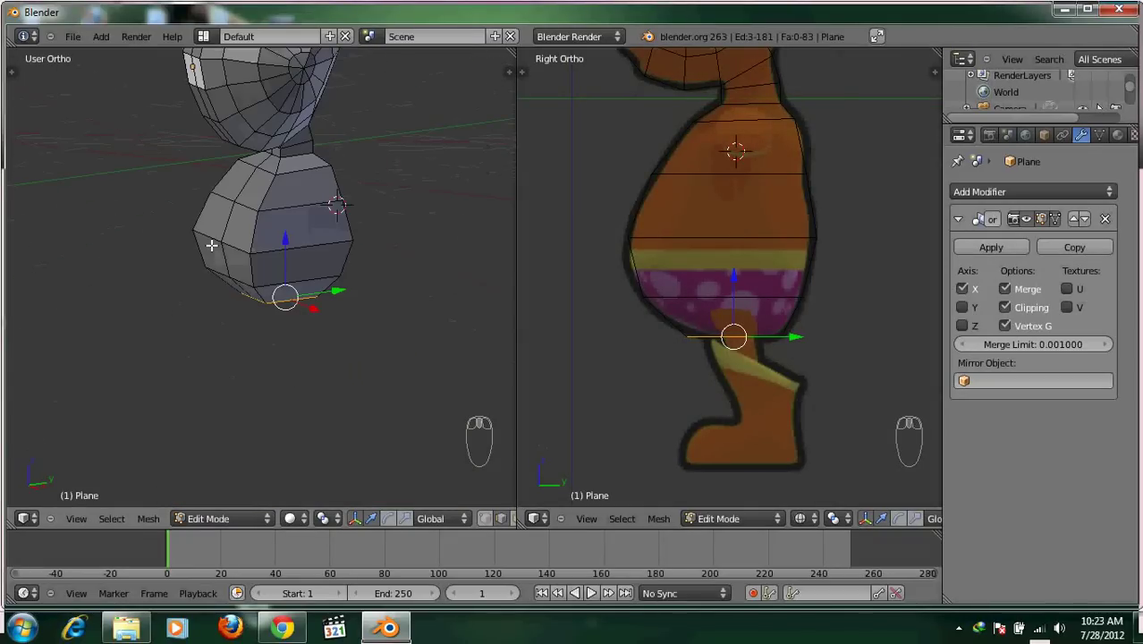
Orbit the viewport to look up at the flat underside of the body
{"action": "left_click_drag", "start_coordinate": [219, 240], "coordinate": [230, 264]}
Switch the mesh selection mode to individual vertices
{"action": "key", "text": "ctrl+Tab"}
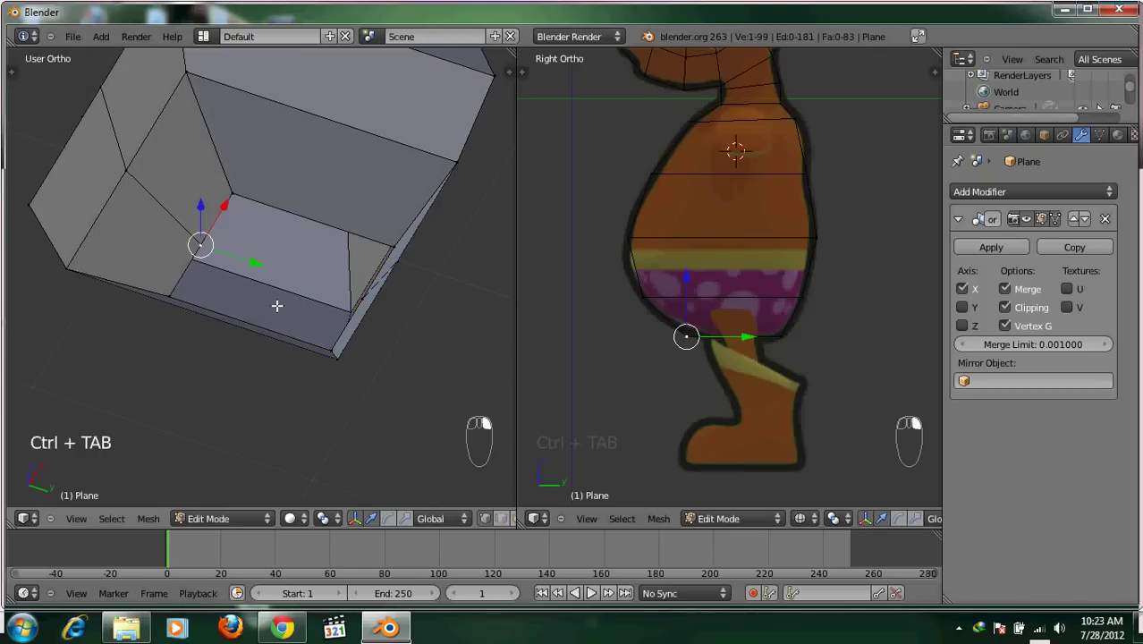
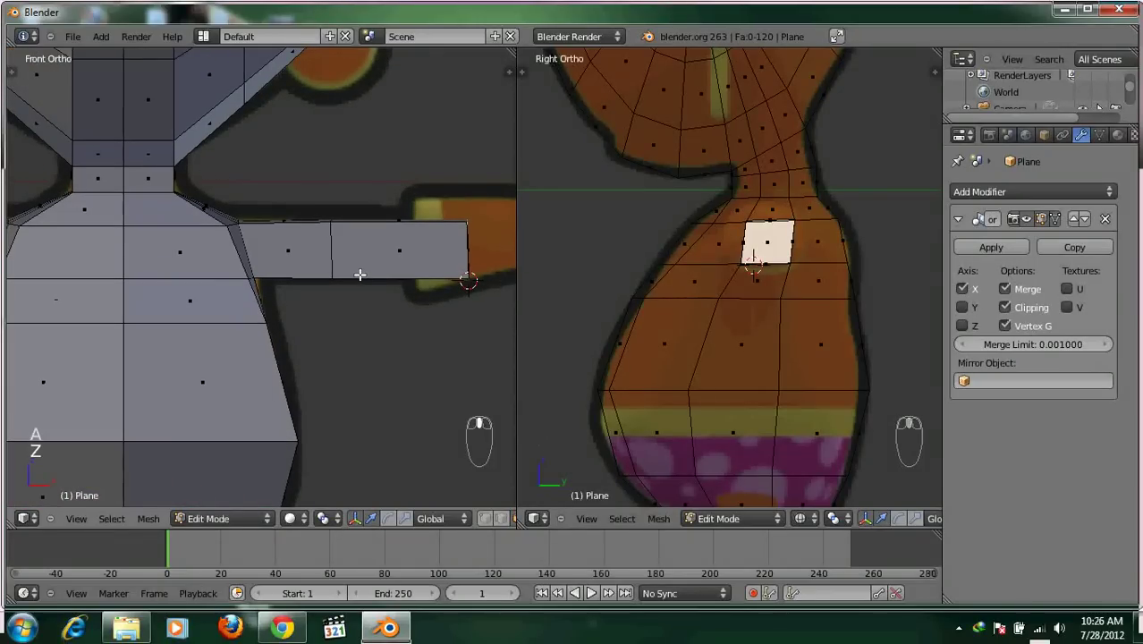
Switch to vertex select and start extruding the selected waist face downward
{"action": "key", "text": "ctrl+Tab"}
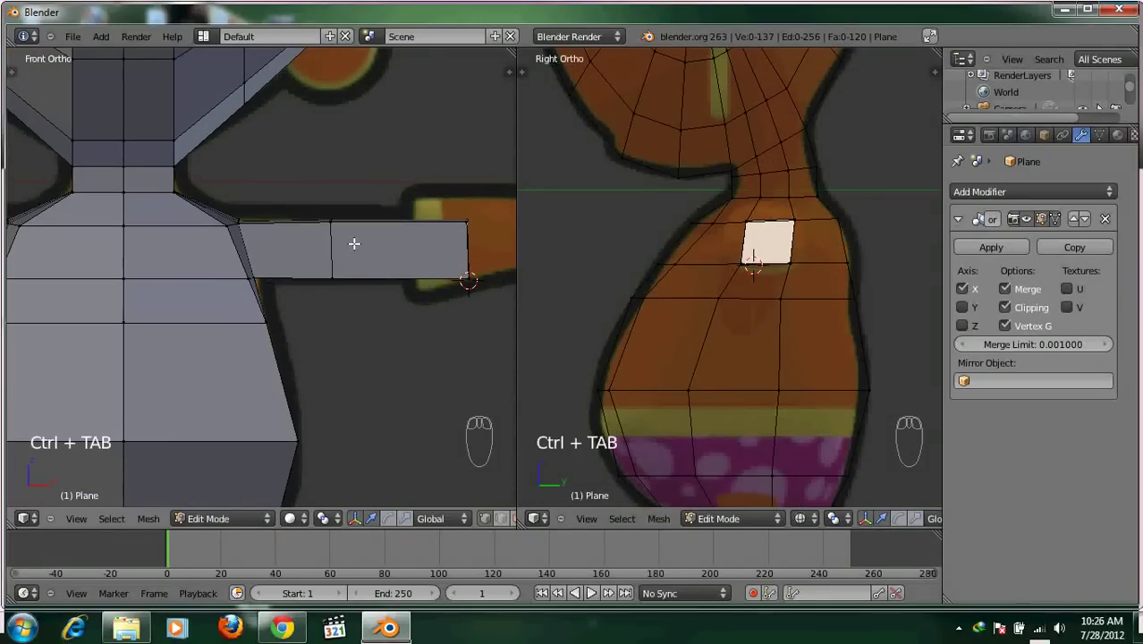
{"action": "key", "text": "ctrl+r"}
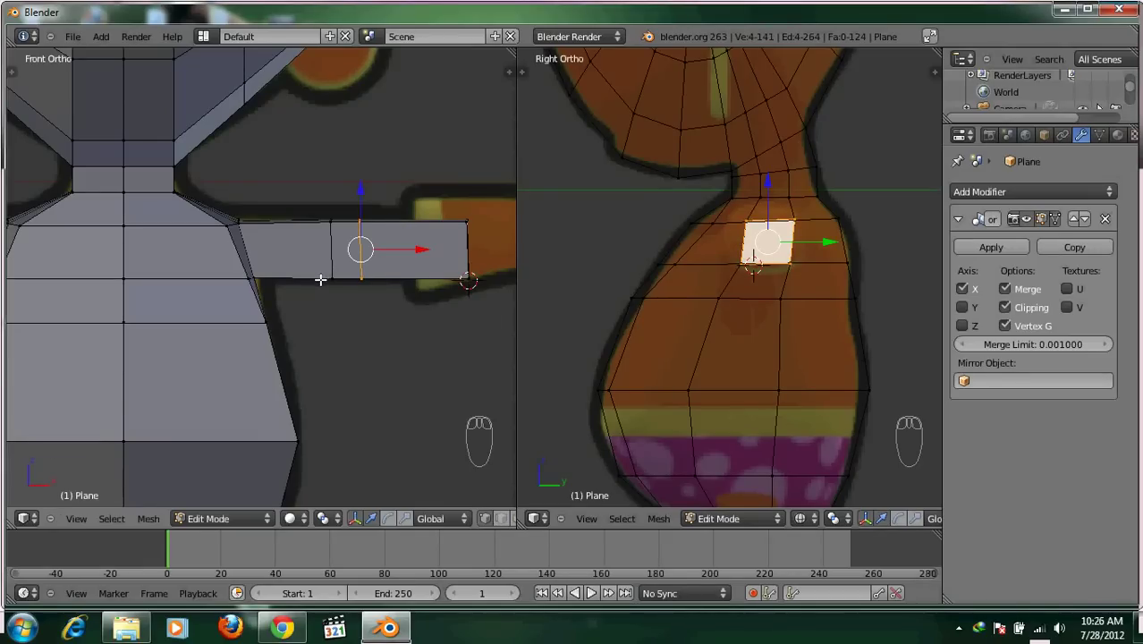
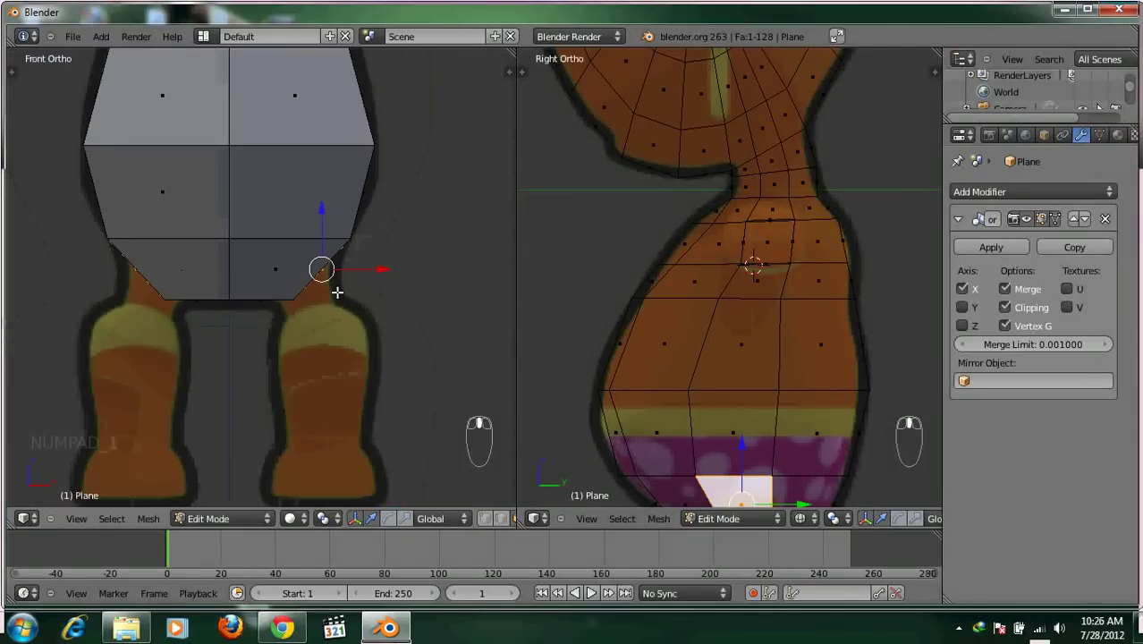
Make the mesh see-through over the reference and extrude the bottom edges into a leg
{"action": "key", "text": "z"}
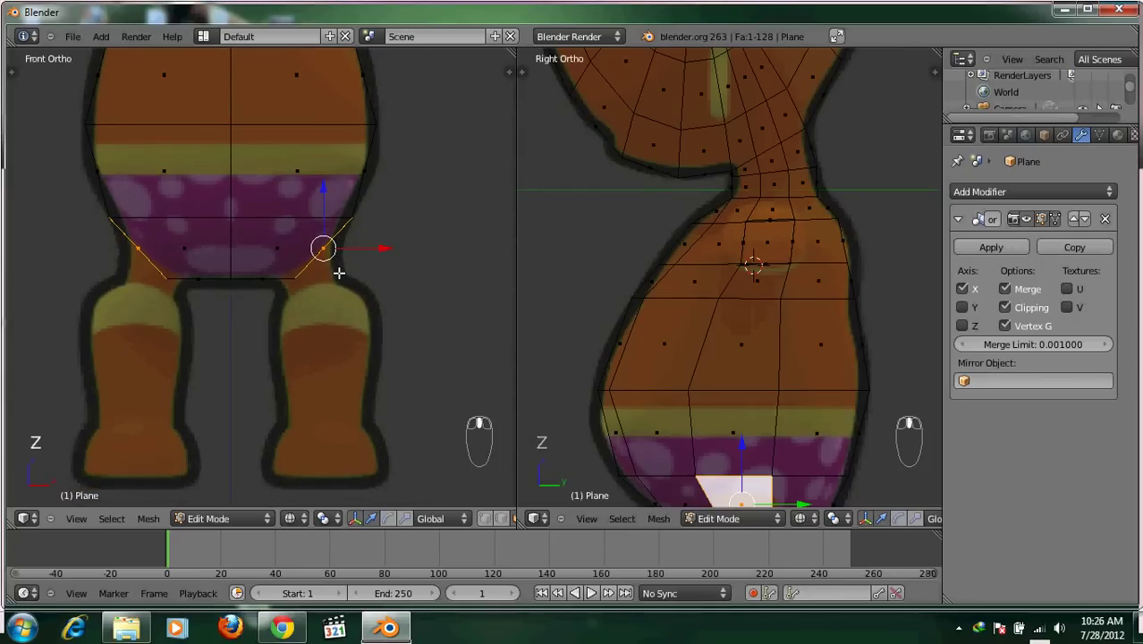
{"action": "key", "text": "a"}
{"action": "key", "text": "ctrl+Tab"}
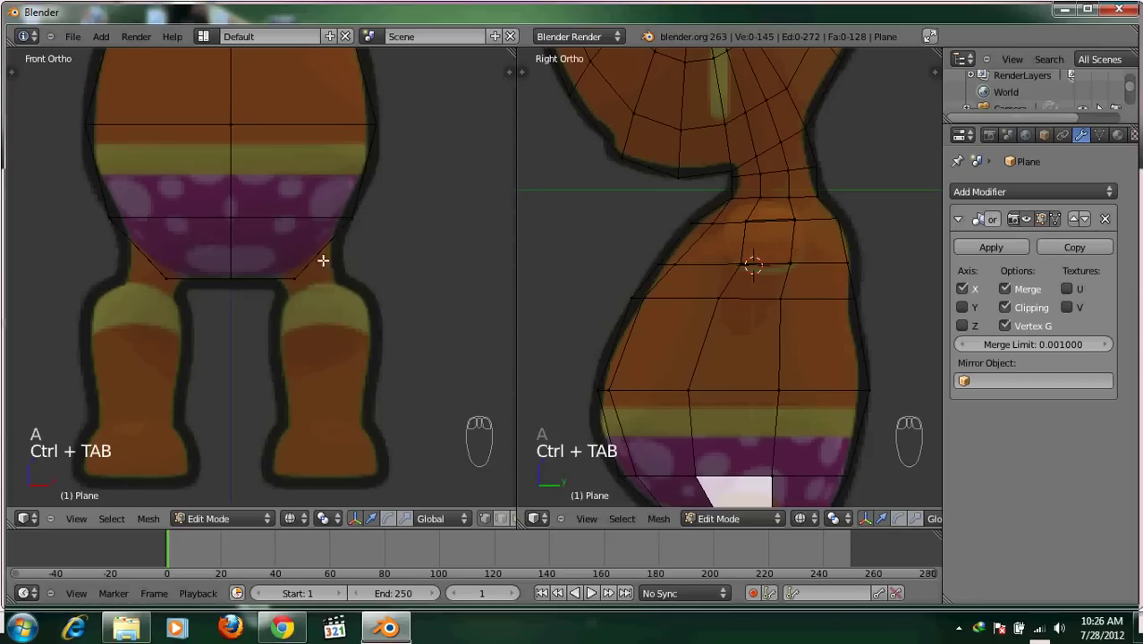
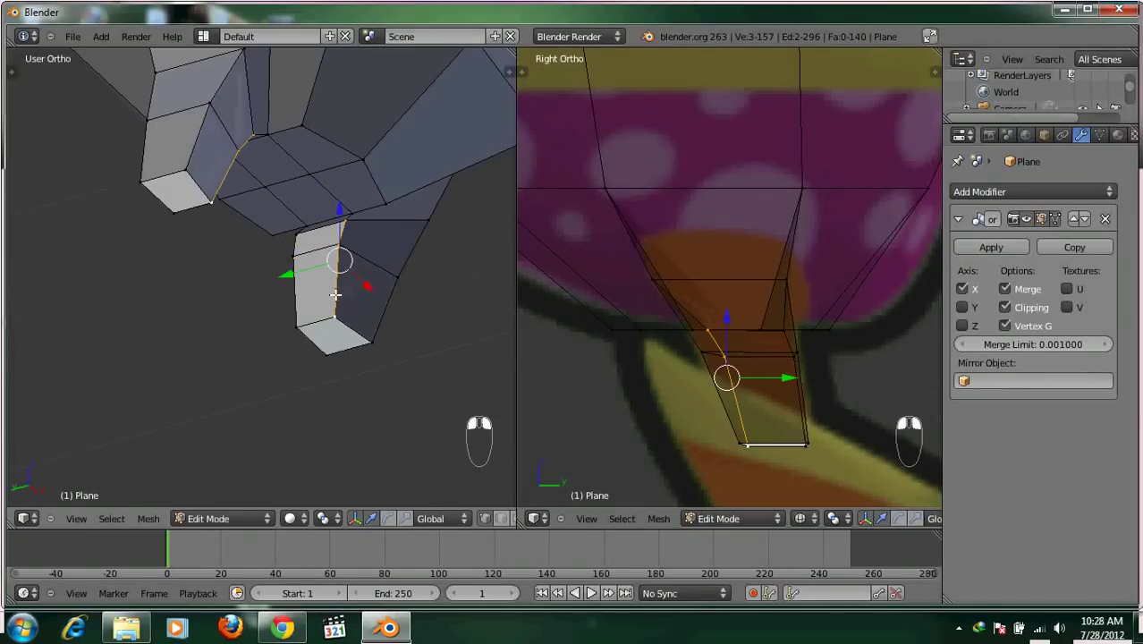
Select vertices at the top of the leg and set the 3D cursor beside it
{"action": "right_click", "coordinate": [284, 307]}
{"action": "left_click_drag", "start_coordinate": [284, 307], "coordinate": [310, 198]}
{"action": "left_click_drag", "start_coordinate": [310, 198], "coordinate": [360, 197]}
{"action": "right_click", "coordinate": [375, 195]}
{"action": "left_click", "coordinate": [375, 195]}
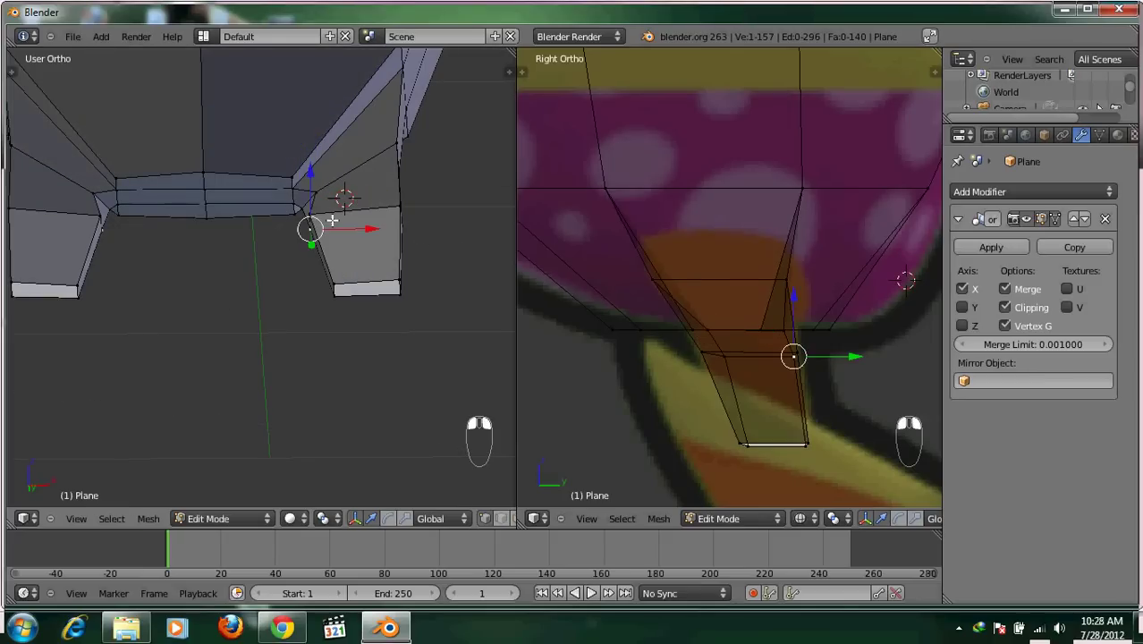
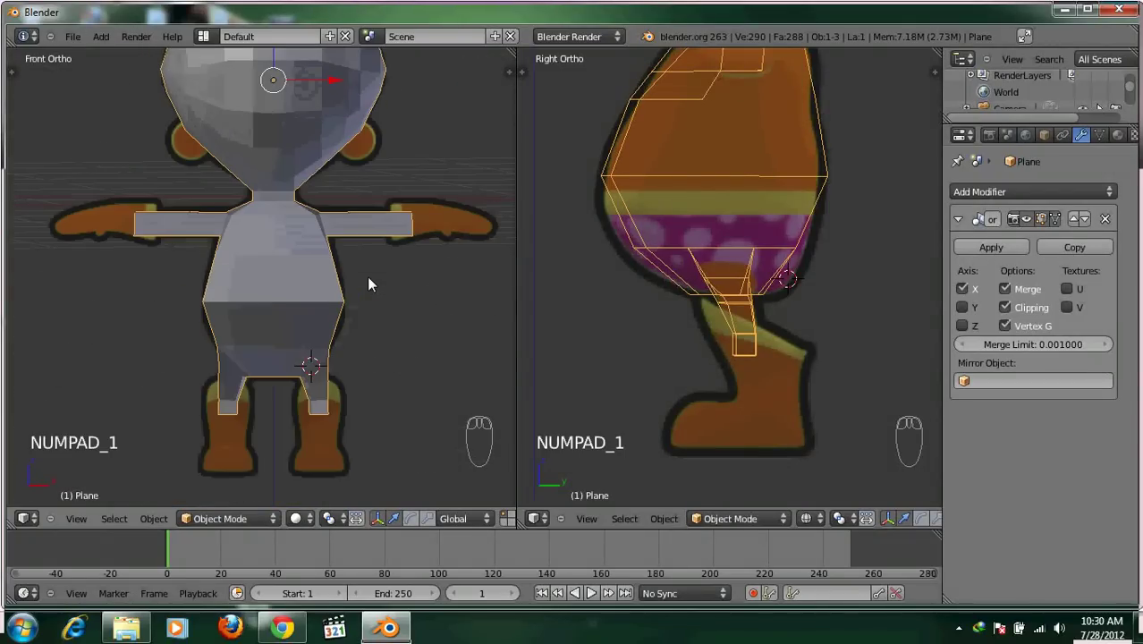
Adjust the torso shape over the reference, leave editing and deselect the torso
{"action": "left_click_drag", "start_coordinate": [358, 332], "coordinate": [726, 350]}
{"action": "key", "text": "a"}
{"action": "left_click_drag", "start_coordinate": [725, 350], "coordinate": [347, 329]}
{"action": "left_click_drag", "start_coordinate": [347, 330], "coordinate": [330, 311]}
{"action": "key", "text": "shift+a"}
Mark the shoe position, shrink the new plane to shoe size and move it over the shoe
{"action": "left_click", "coordinate": [386, 316]}
{"action": "middle_click", "coordinate": [386, 316]}
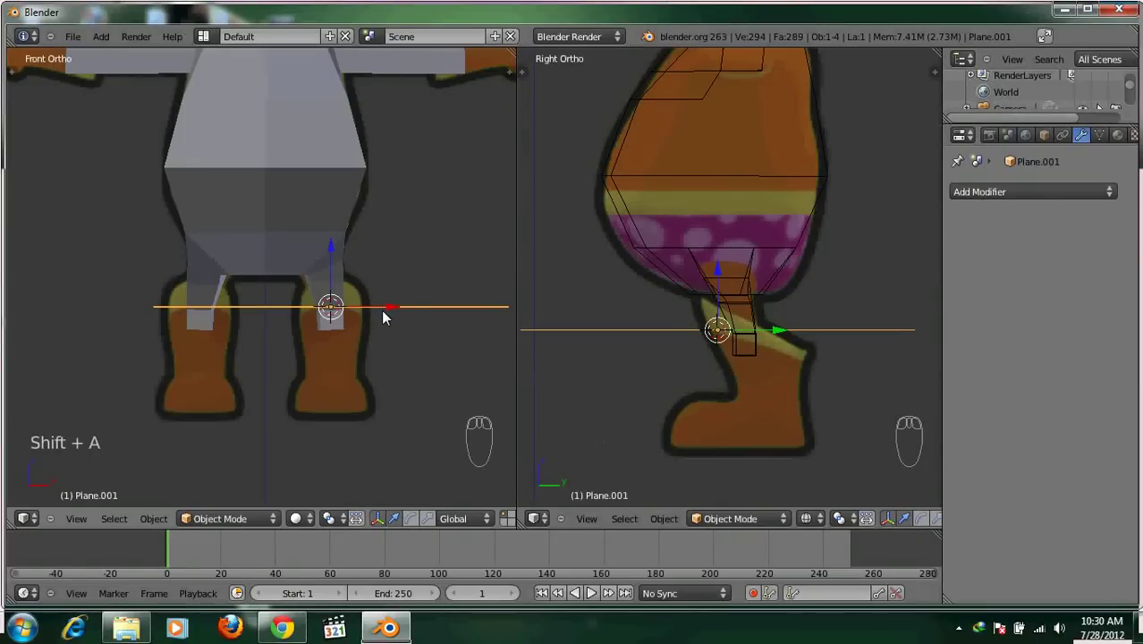
{"action": "key", "text": "r"}
{"action": "left_click_drag", "start_coordinate": [564, 349], "coordinate": [494, 467]}
{"action": "key", "text": "s"}
{"action": "left_click_drag", "start_coordinate": [367, 316], "coordinate": [767, 326]}
{"action": "left_click_drag", "start_coordinate": [440, 362], "coordinate": [771, 343]}
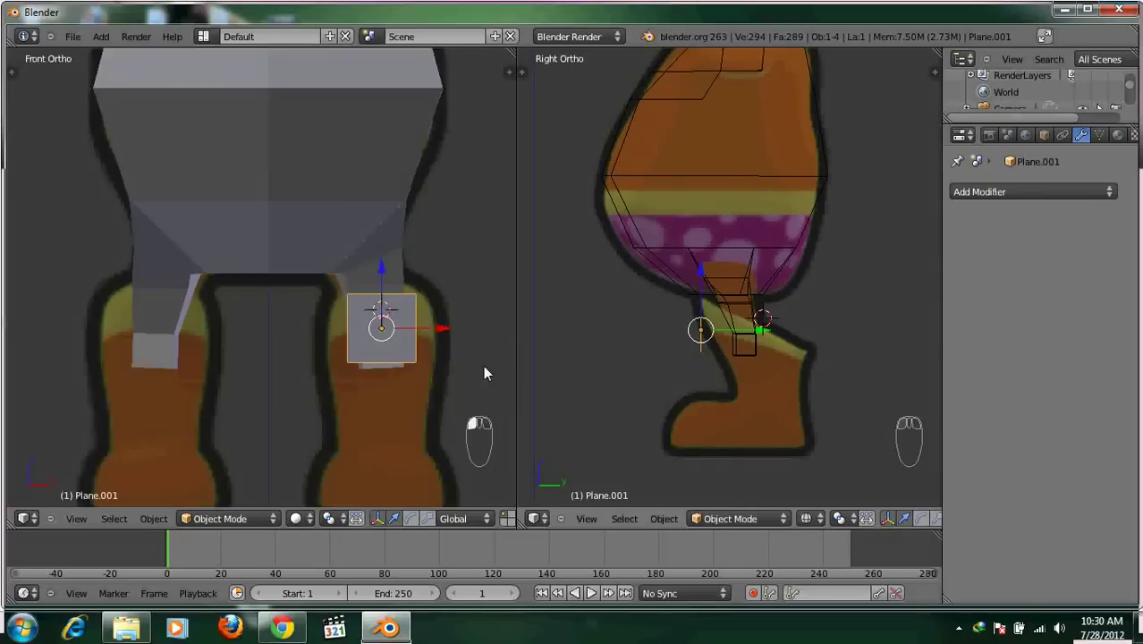
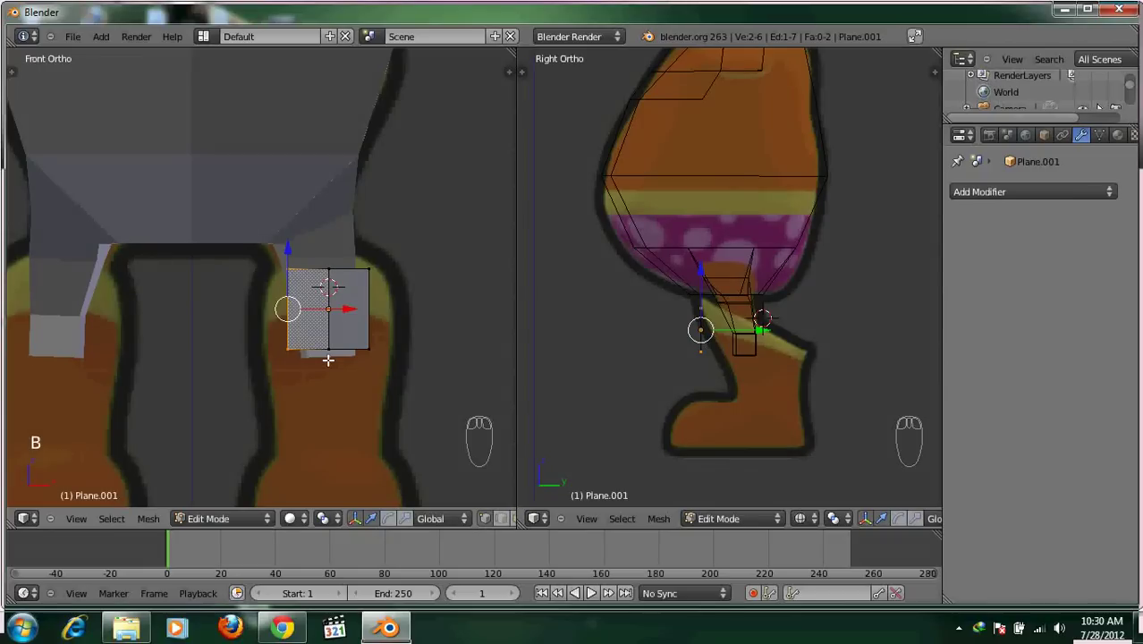
Bring up the delete options for the shoe plane's vertices
{"action": "key", "text": "x"}
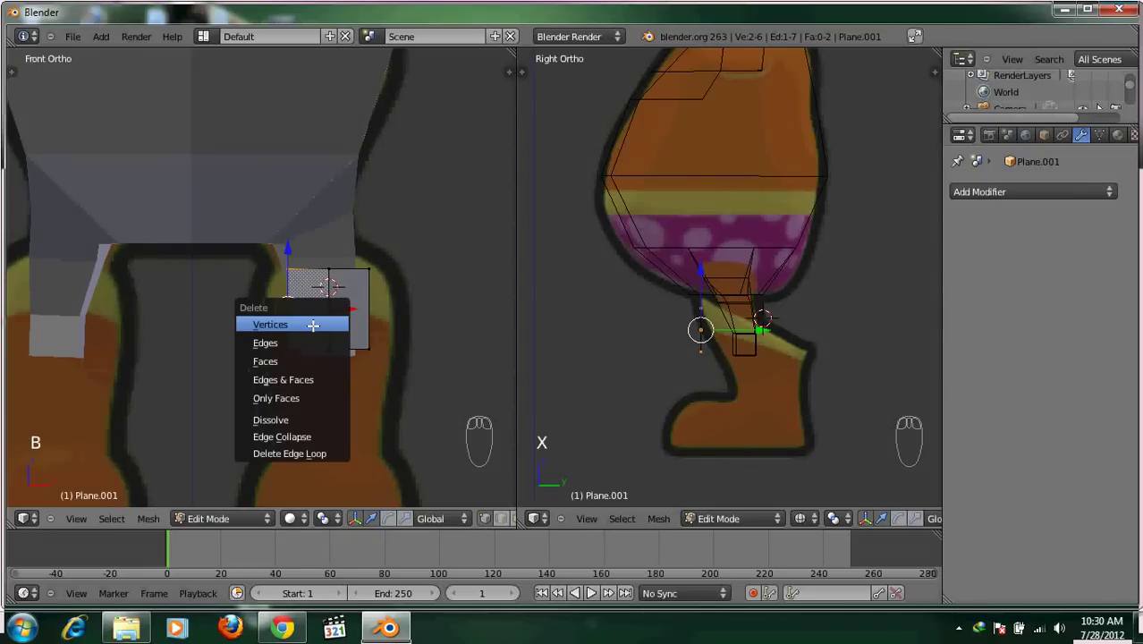
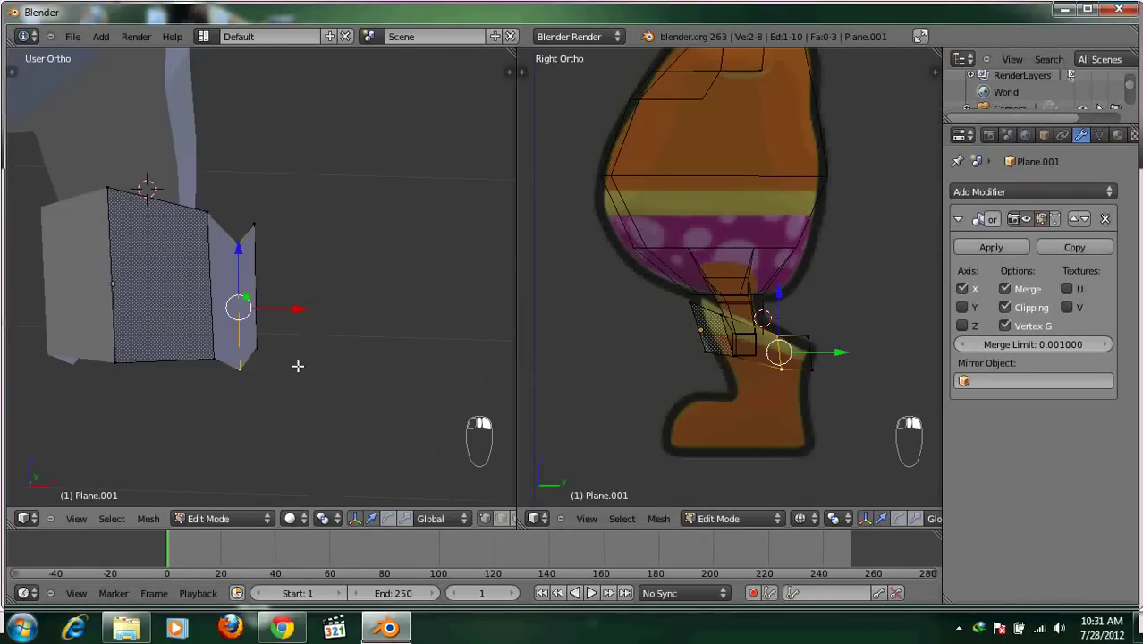
View the shoe strip from the front and select the top vertex of its edge
{"action": "left_click", "coordinate": [329, 275]}
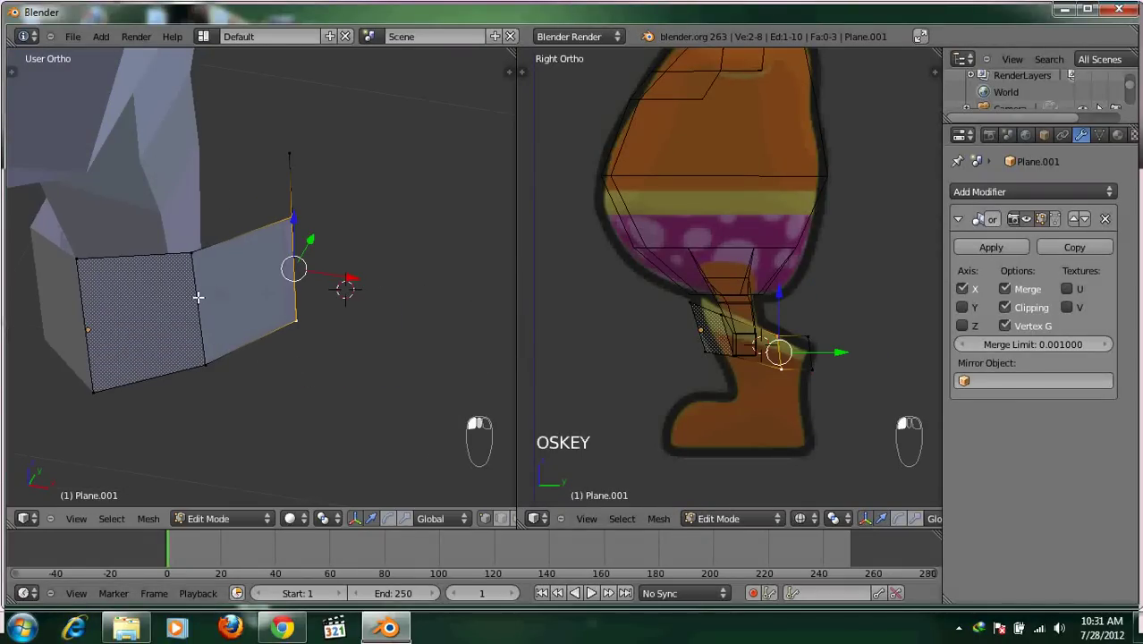
{"action": "left_click_drag", "start_coordinate": [285, 307], "coordinate": [377, 231]}
{"action": "key", "text": "KP_1"}
{"action": "left_click_drag", "start_coordinate": [376, 231], "coordinate": [315, 210]}
{"action": "left_click_drag", "start_coordinate": [326, 236], "coordinate": [356, 216]}
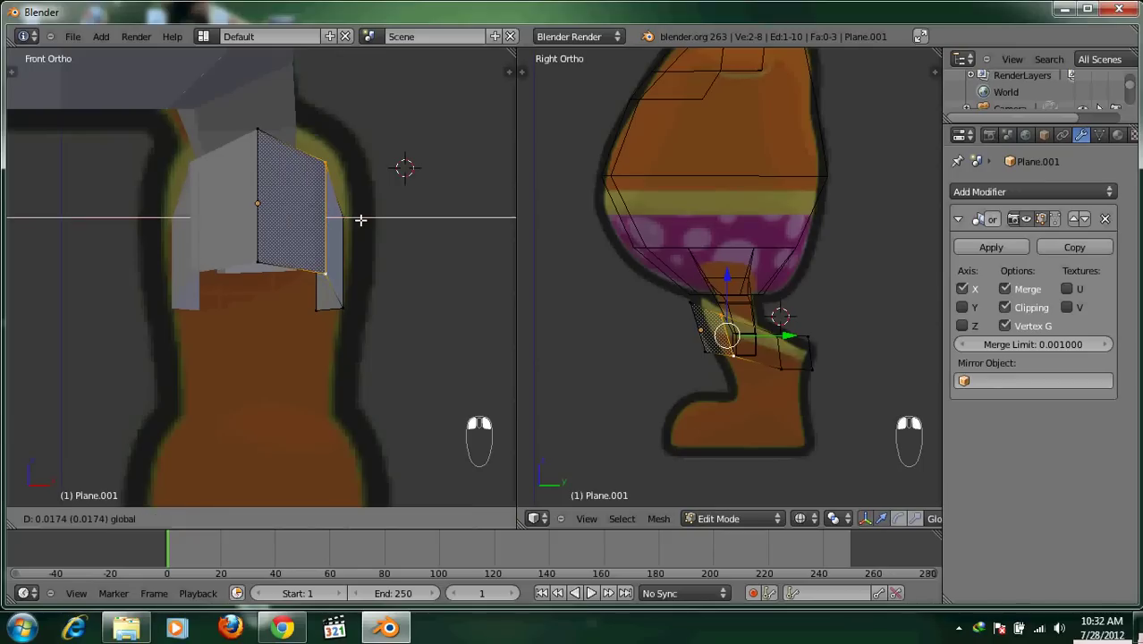
{"action": "right_click", "coordinate": [336, 208]}
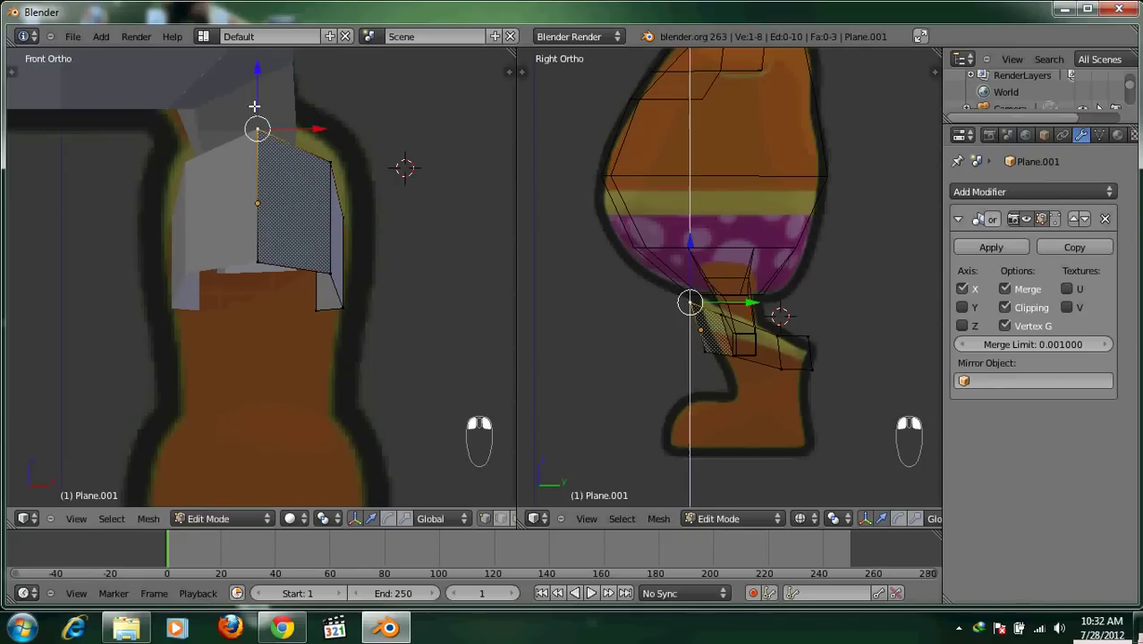
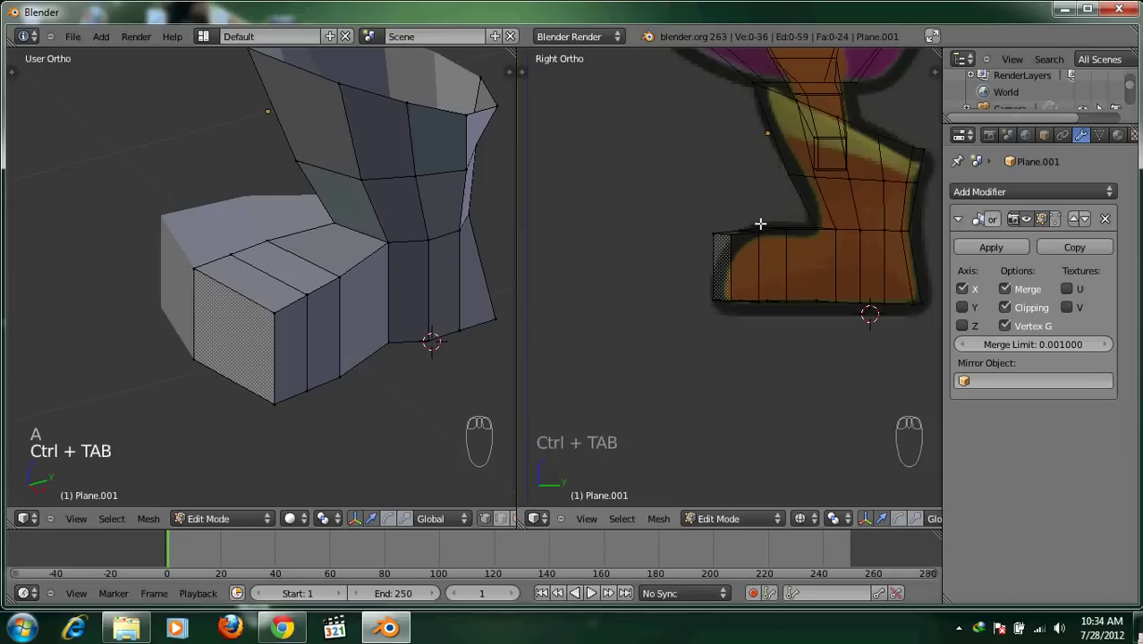
Box-select the top edge of the shoe's front, shape it, then deselect the shoe vertices
{"action": "key", "text": "a"}
{"action": "key", "text": "a"}
{"action": "key", "text": "b"}
{"action": "left_click_drag", "start_coordinate": [775, 234], "coordinate": [789, 129]}
{"action": "key", "text": "b"}
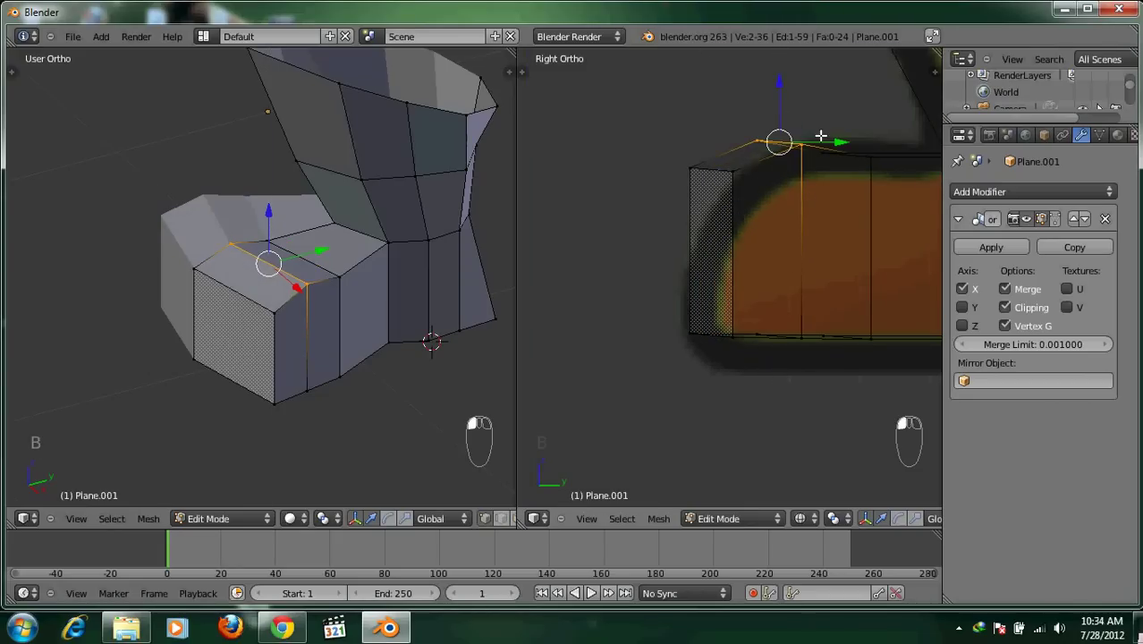
{"action": "key", "text": "a"}
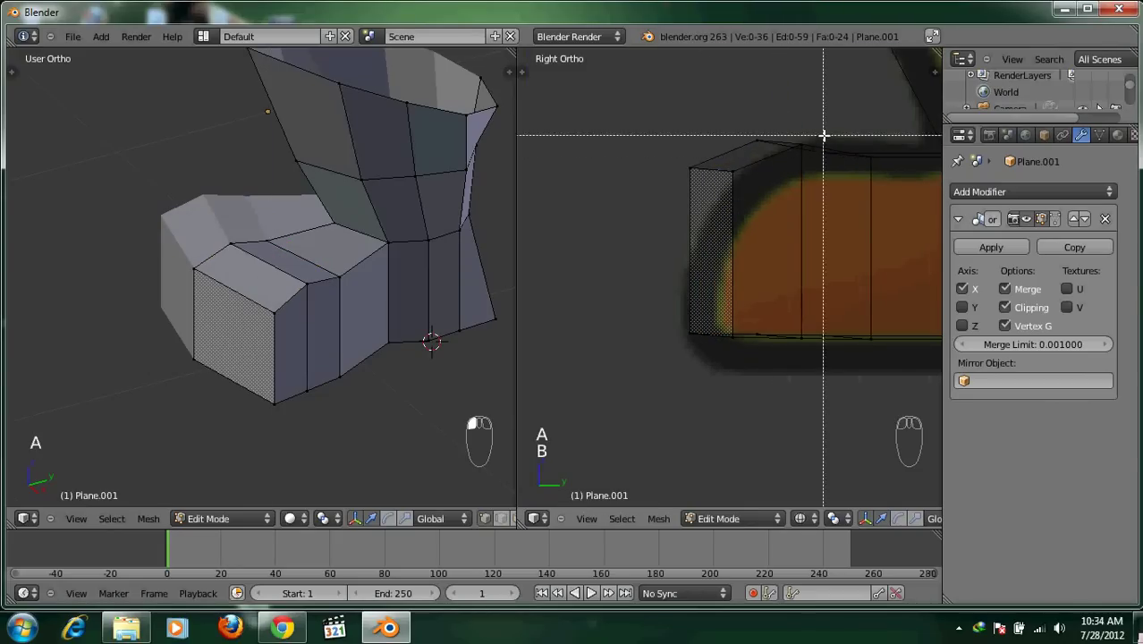
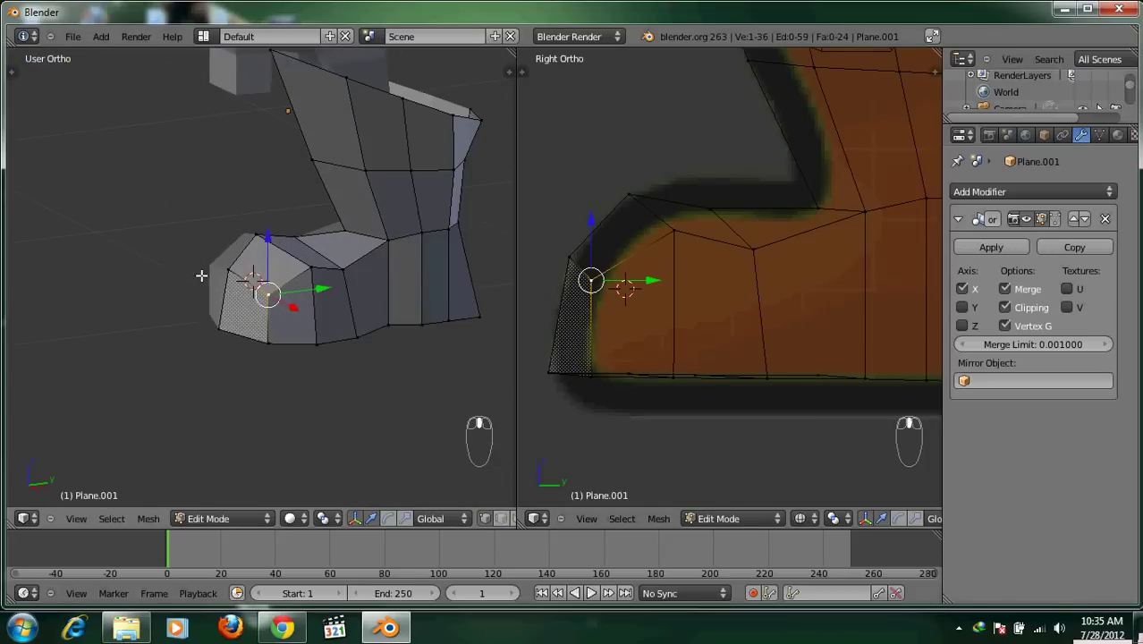
{"action": "key", "text": "a"}
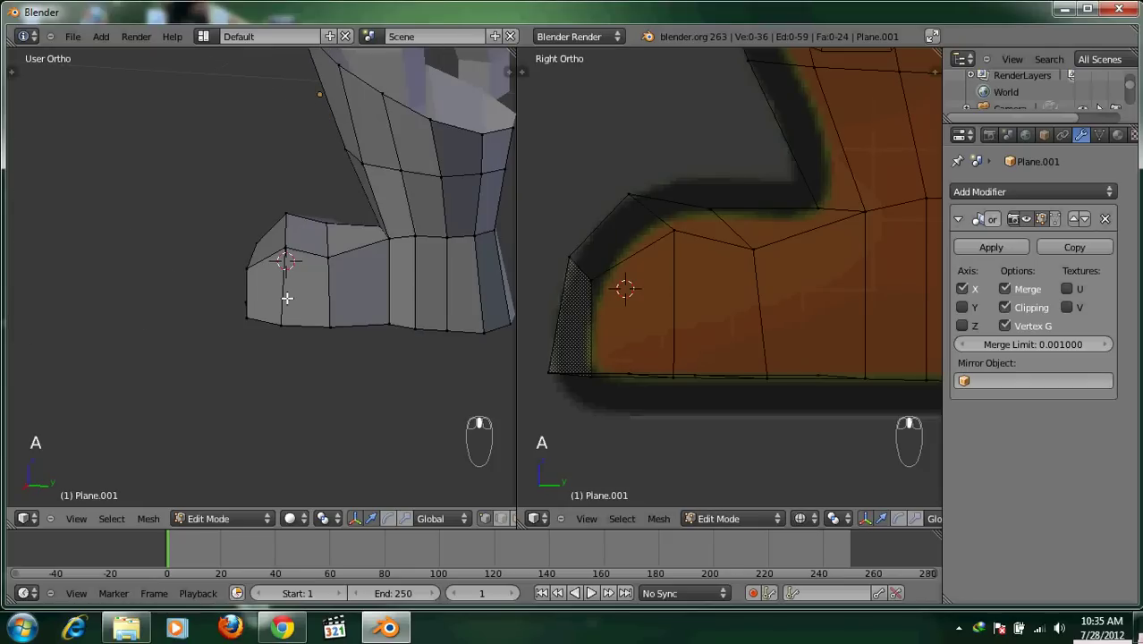
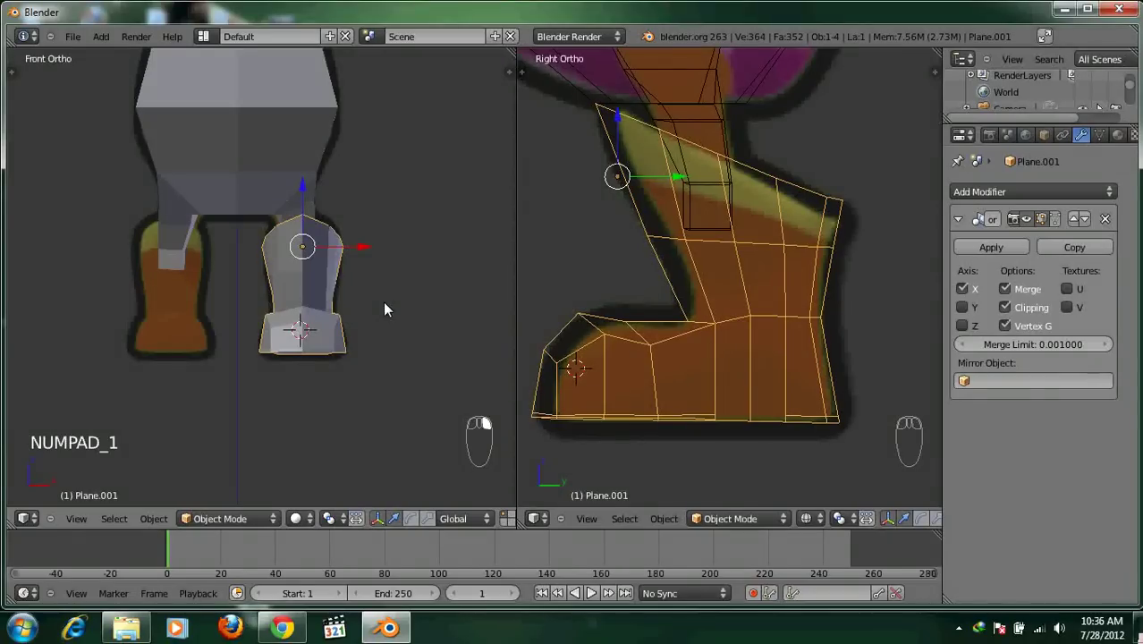
Duplicate the leg and shoe piece, position the copy and deselect everything
{"action": "key", "text": "shift+d"}
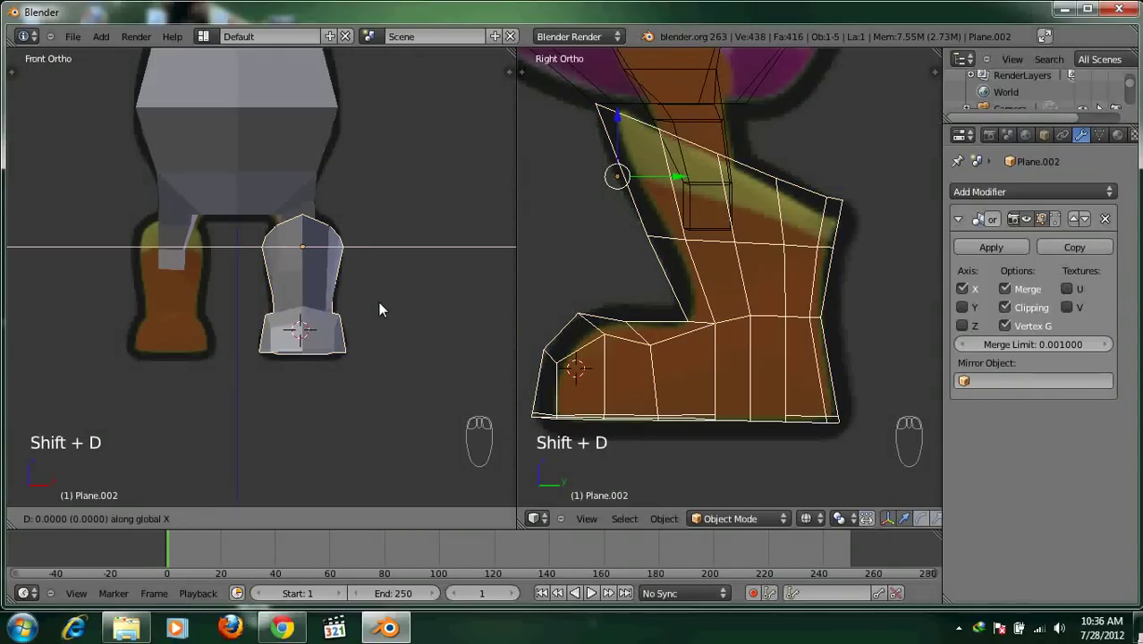
{"action": "left_click_drag", "start_coordinate": [278, 315], "coordinate": [169, 374]}
{"action": "key", "text": "a"}
{"action": "middle_click", "coordinate": [170, 374]}
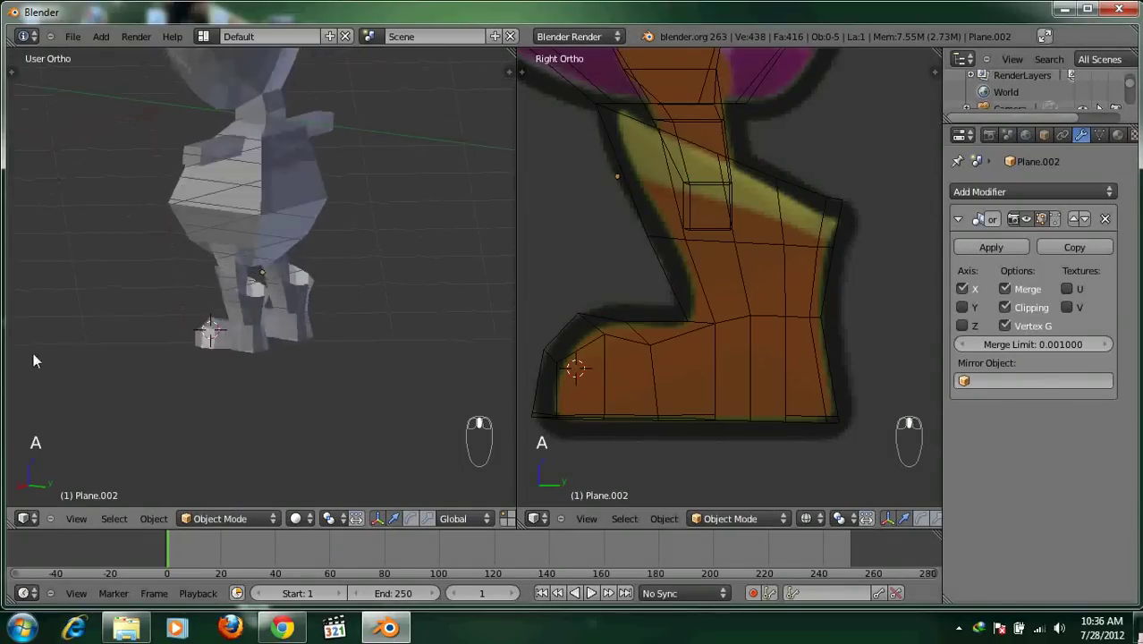
{"action": "middle_click", "coordinate": [336, 362]}
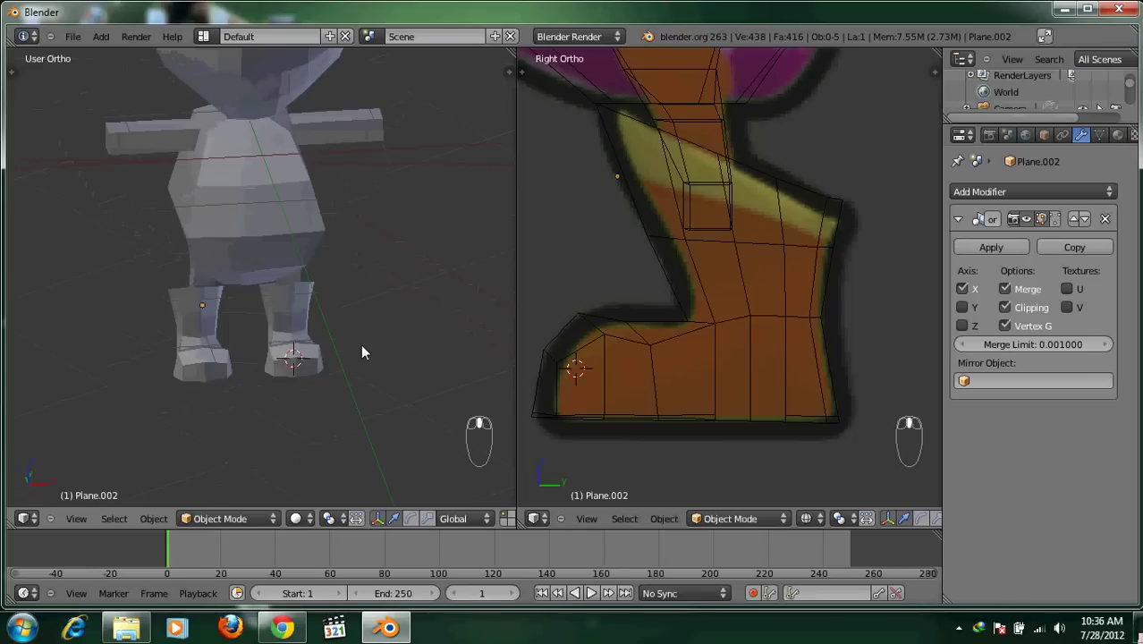
In front view, place the 3D cursor at the arm end and bring up the add-object list
{"action": "key", "text": "KP_1"}
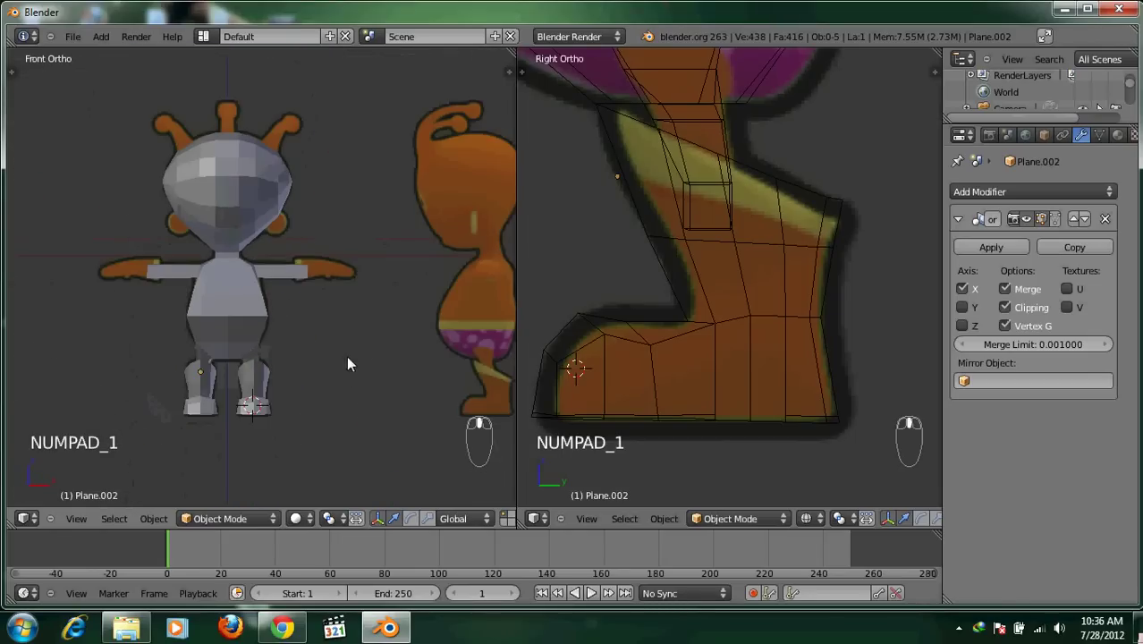
{"action": "left_click_drag", "start_coordinate": [352, 397], "coordinate": [306, 300]}
{"action": "left_click_drag", "start_coordinate": [306, 299], "coordinate": [756, 297]}
{"action": "left_click", "coordinate": [734, 186]}
{"action": "left_click_drag", "start_coordinate": [435, 277], "coordinate": [377, 297]}
{"action": "key", "text": "shift+a"}
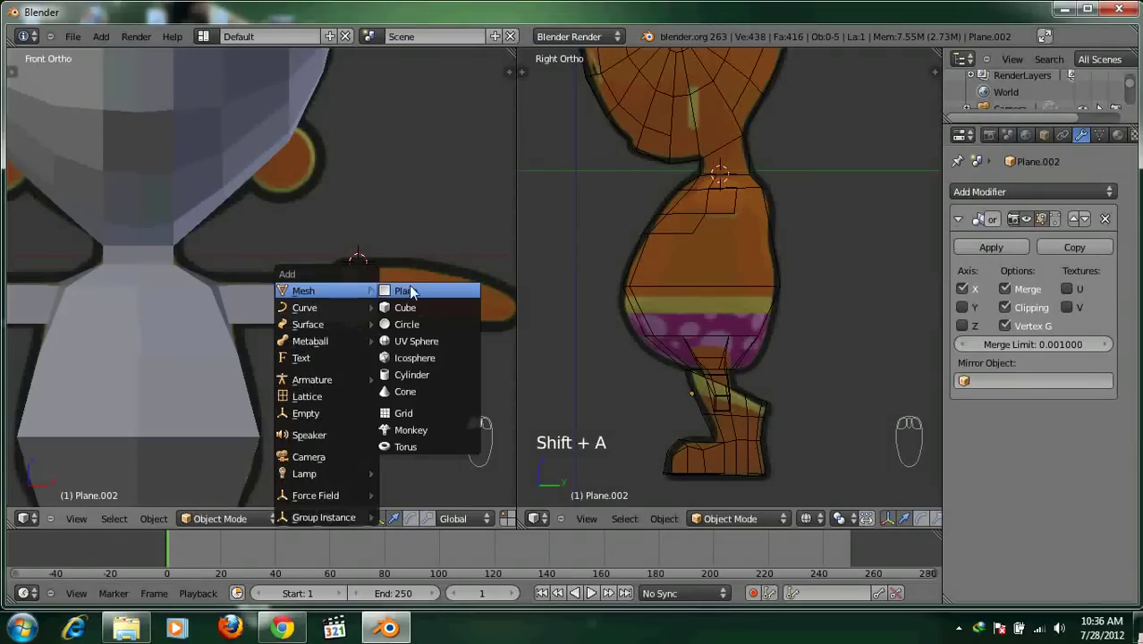
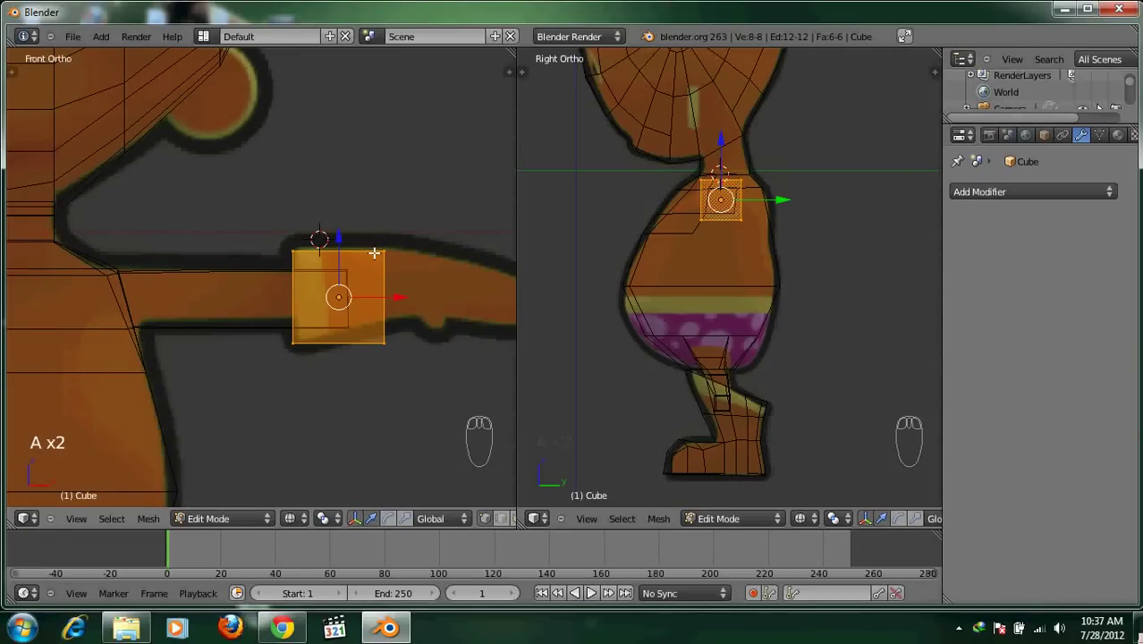
Bring up the mesh specials menu to subdivide the small hand cube
{"action": "key", "text": "w"}
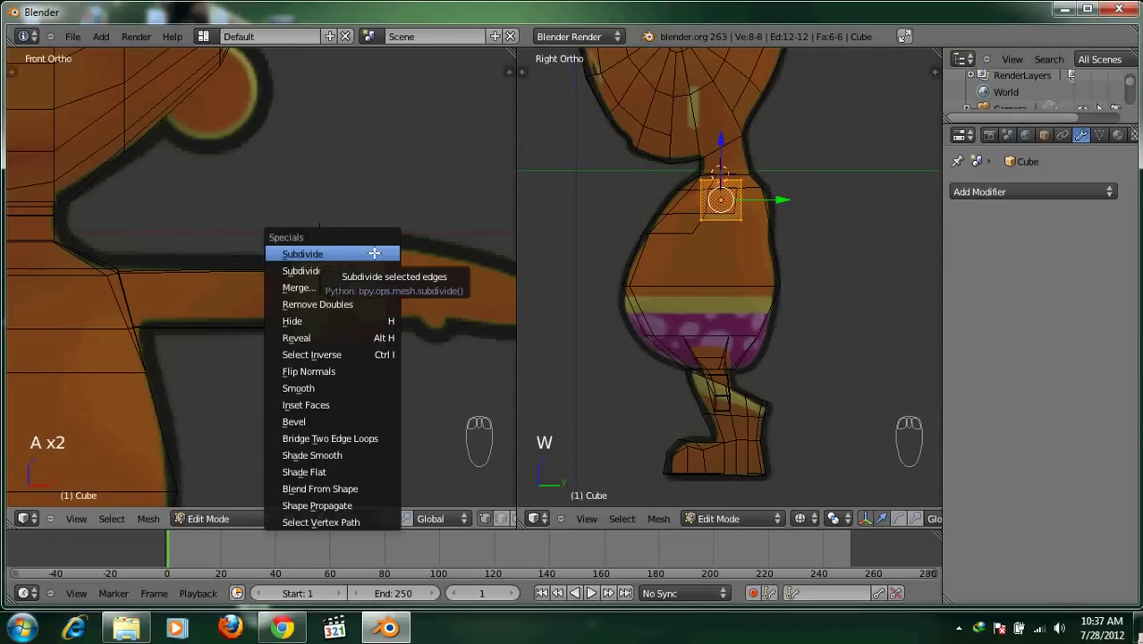
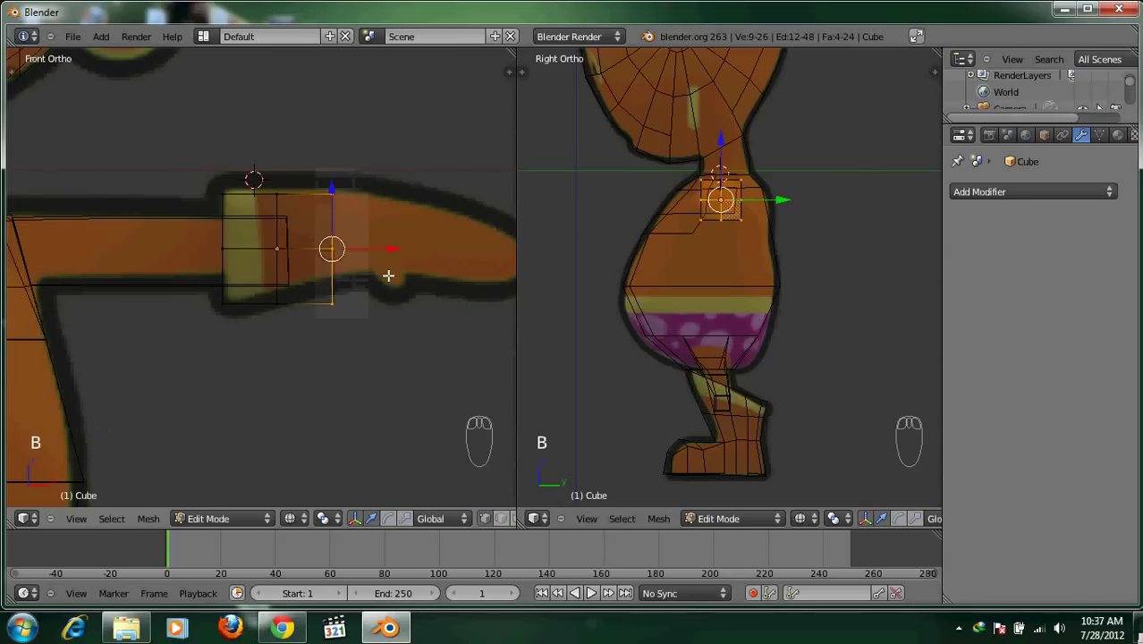
Shape the cube into a mitten-like hand with a thumb at the arm's end
{"action": "key", "text": "Tab"}
{"action": "left_click_drag", "start_coordinate": [277, 195], "coordinate": [296, 197]}
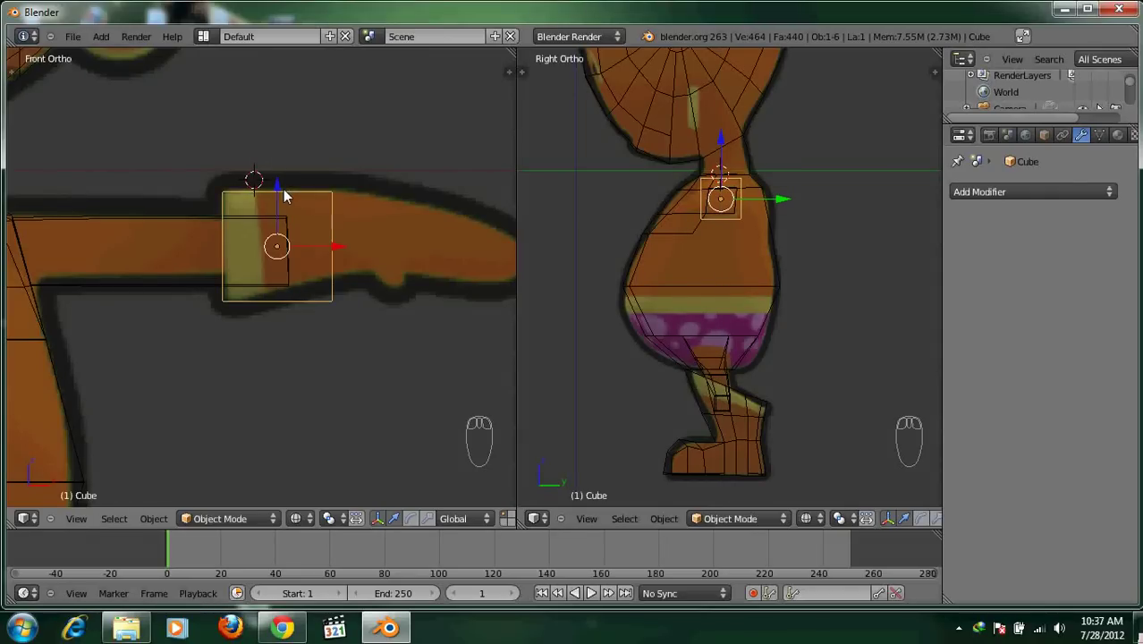
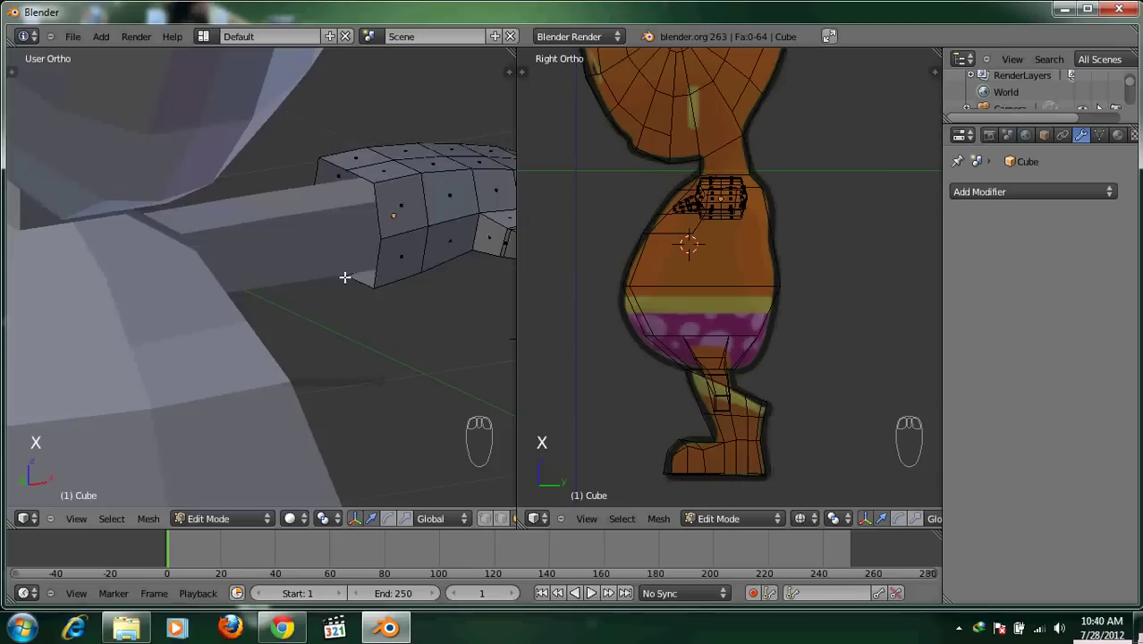
{"action": "left_click_drag", "start_coordinate": [342, 291], "coordinate": [346, 287]}
Duplicate the hand onto the other arm and mirror it to face outward
{"action": "key", "text": "Tab"}
{"action": "key", "text": "KP_1"}
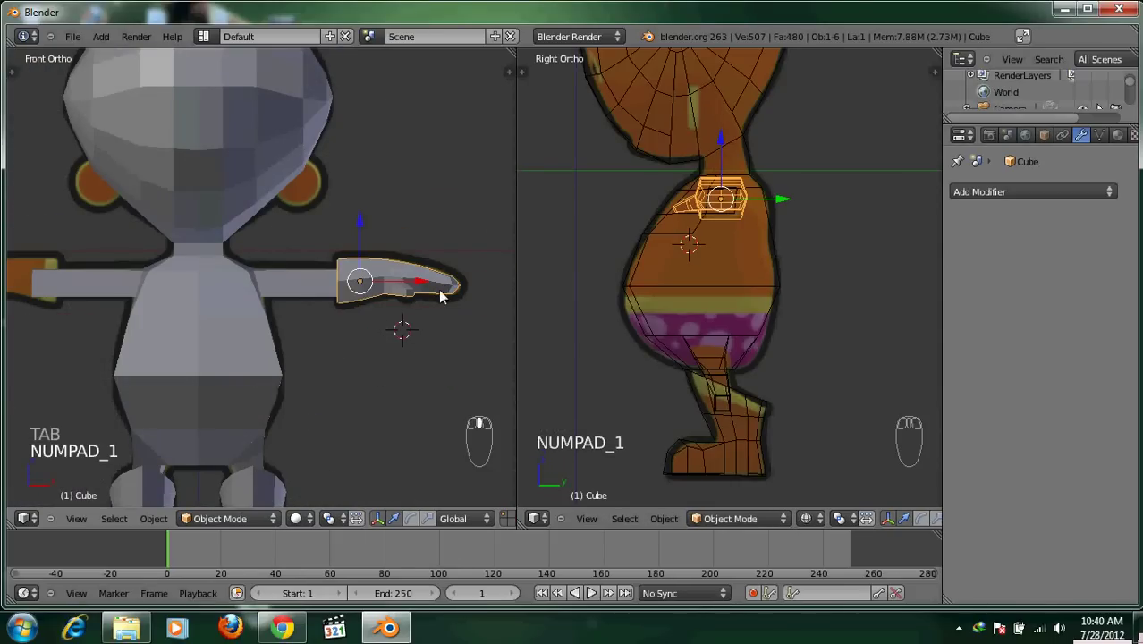
{"action": "key", "text": "shift+d"}
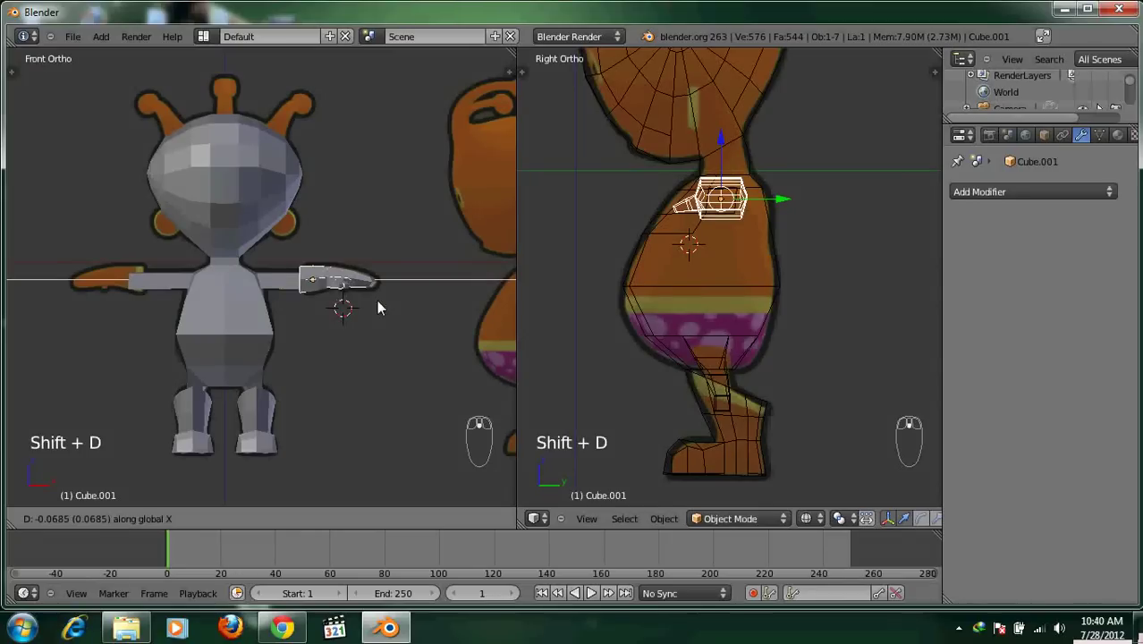
{"action": "left_click_drag", "start_coordinate": [227, 311], "coordinate": [330, 315]}
{"action": "key", "text": "ctrl+m"}
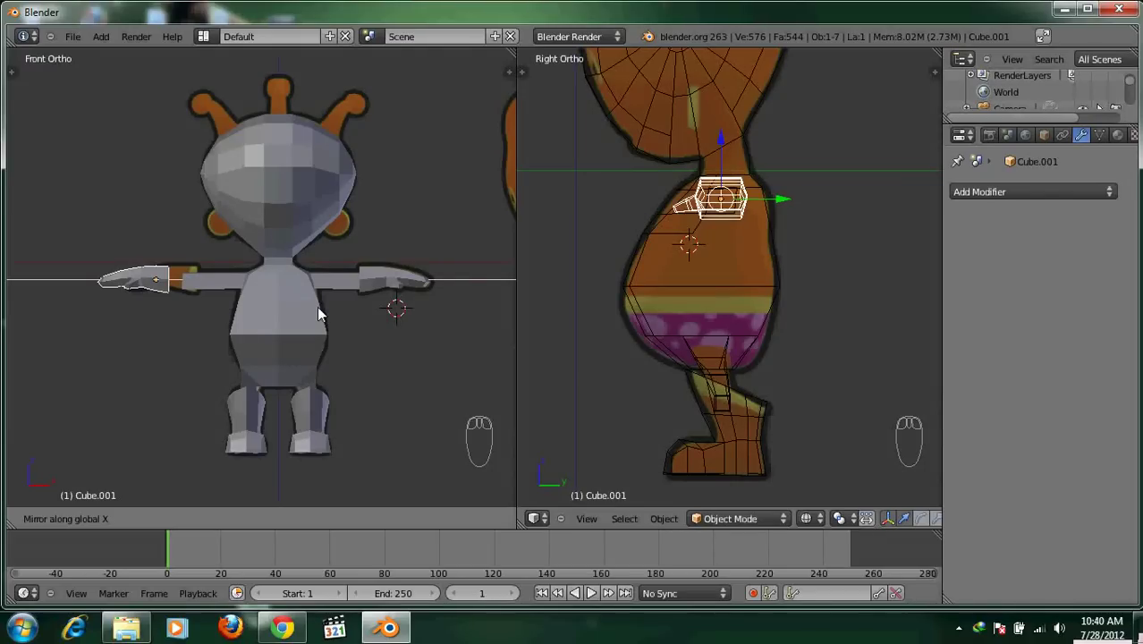
{"action": "left_click_drag", "start_coordinate": [330, 316], "coordinate": [245, 306]}
{"action": "left_click_drag", "start_coordinate": [245, 306], "coordinate": [197, 249]}
{"action": "key", "text": "a"}
{"action": "left_click_drag", "start_coordinate": [197, 250], "coordinate": [280, 334]}
{"action": "key", "text": "a"}
{"action": "left_click_drag", "start_coordinate": [281, 335], "coordinate": [301, 323]}
{"action": "left_click_drag", "start_coordinate": [294, 358], "coordinate": [25, 87]}
{"action": "key", "text": "KP_1"}
{"action": "left_click_drag", "start_coordinate": [25, 87], "coordinate": [353, 174]}
{"action": "left_click_drag", "start_coordinate": [353, 174], "coordinate": [51, 264]}
{"action": "left_click_drag", "start_coordinate": [51, 265], "coordinate": [51, 264]}
{"action": "left_click_drag", "start_coordinate": [240, 257], "coordinate": [139, 279]}
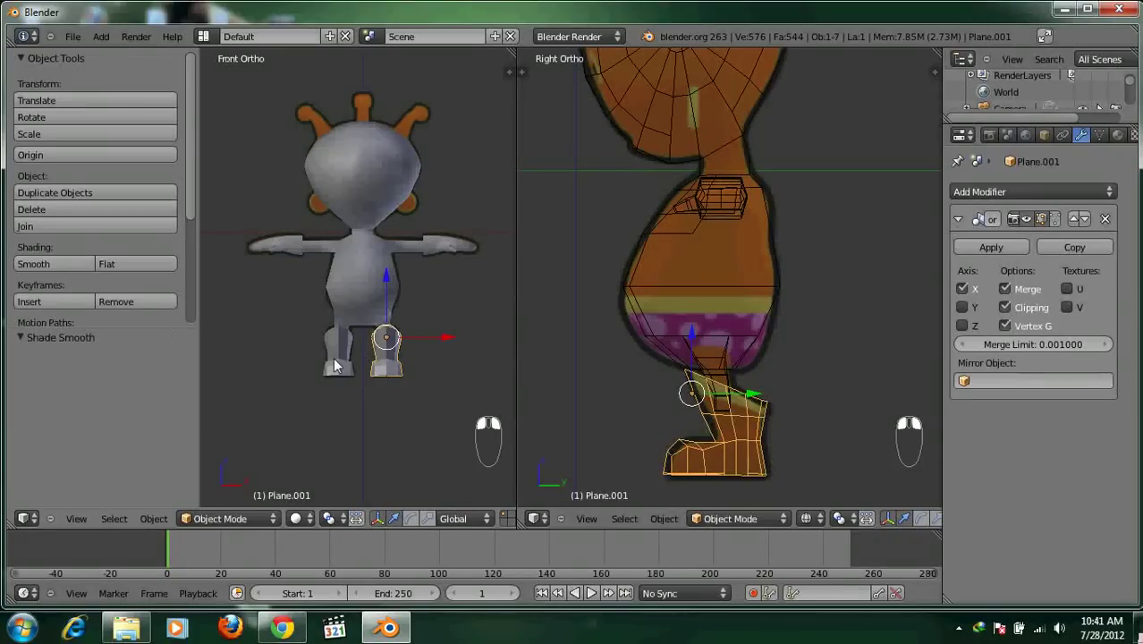
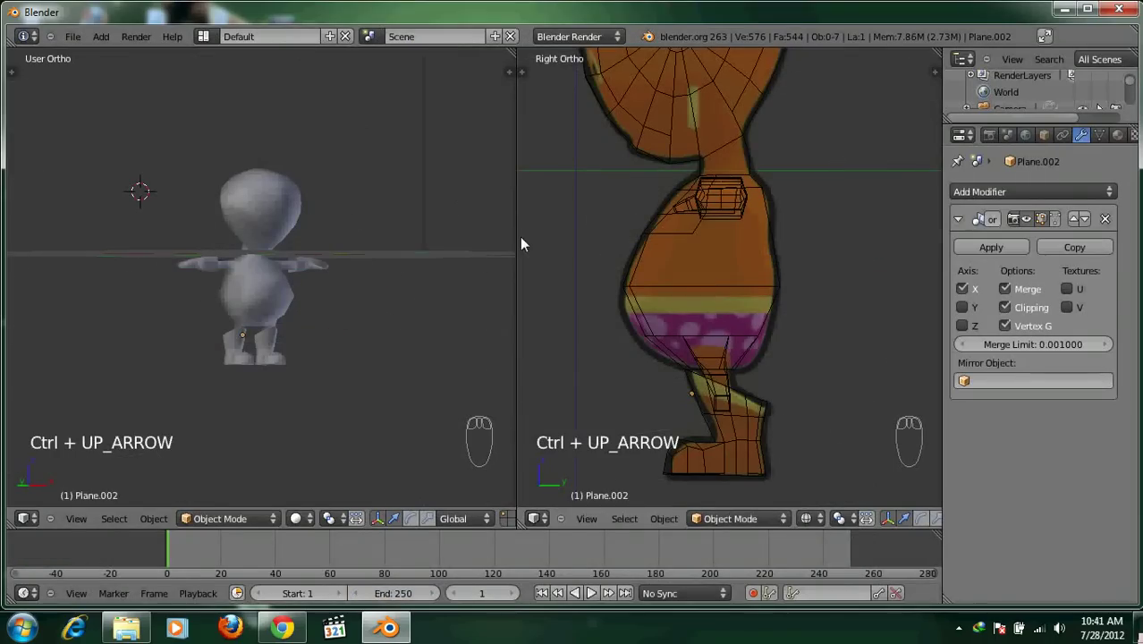
{"action": "key", "text": "KP_1"}
{"action": "left_click_drag", "start_coordinate": [325, 267], "coordinate": [322, 266]}
{"action": "left_click_drag", "start_coordinate": [322, 161], "coordinate": [305, 278]}
{"action": "left_click_drag", "start_coordinate": [316, 264], "coordinate": [703, 115]}
Add a cylinder mesh at the side of the character's head
{"action": "key", "text": "a"}
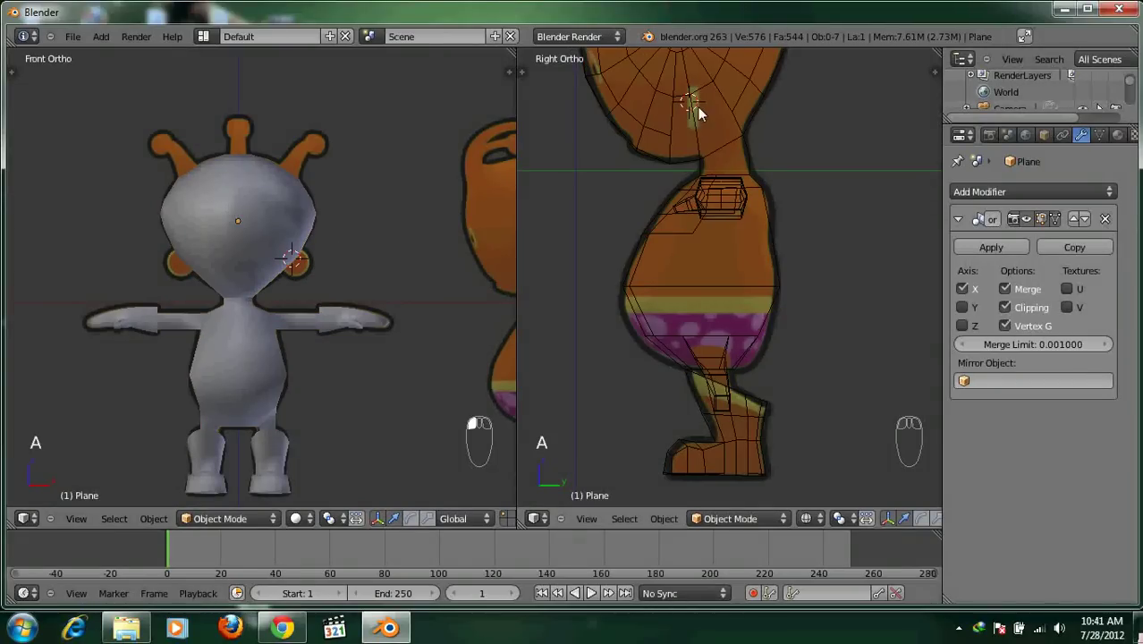
{"action": "left_click_drag", "start_coordinate": [702, 112], "coordinate": [307, 280]}
{"action": "key", "text": "shift+a"}
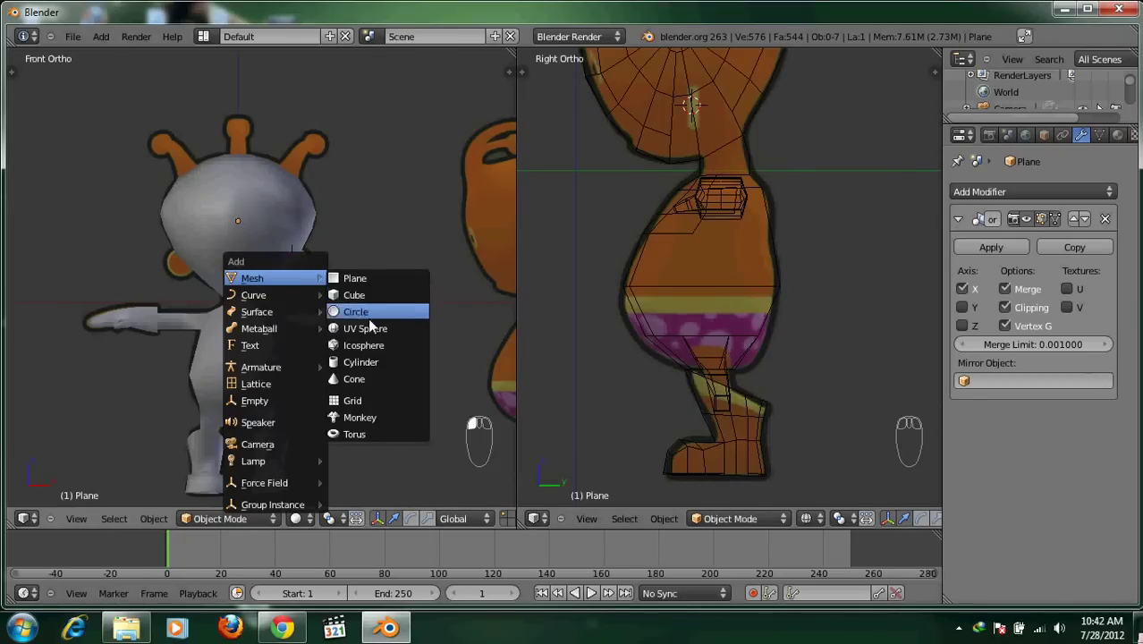
{"action": "left_click_drag", "start_coordinate": [124, 332], "coordinate": [160, 251]}
{"action": "key", "text": "t"}
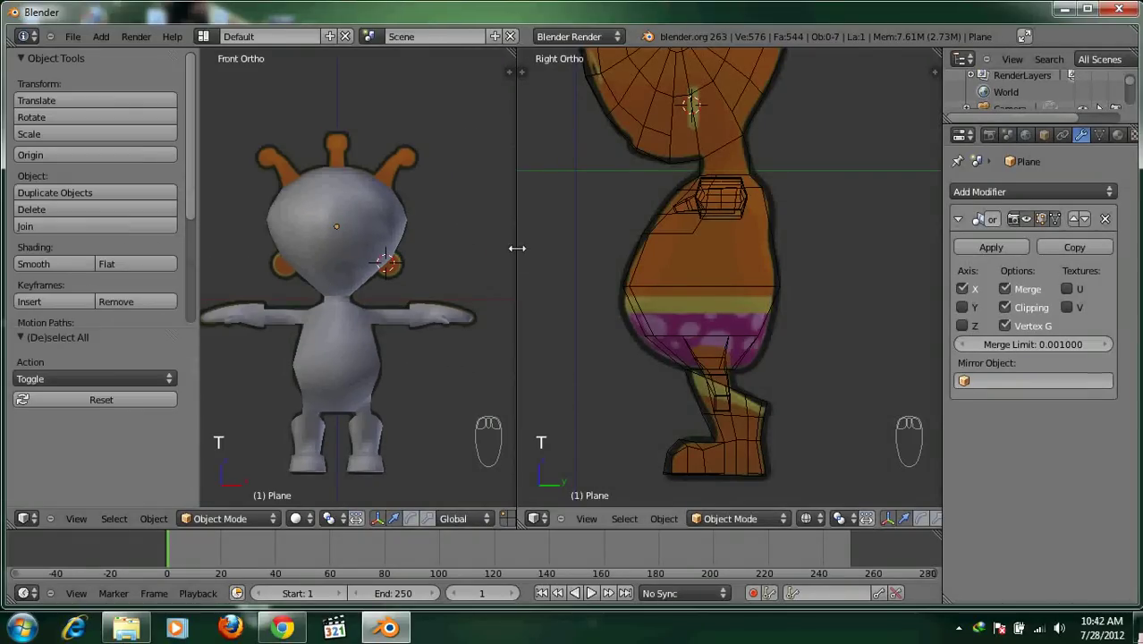
{"action": "left_click_drag", "start_coordinate": [505, 259], "coordinate": [573, 340]}
{"action": "key", "text": "shift+a"}
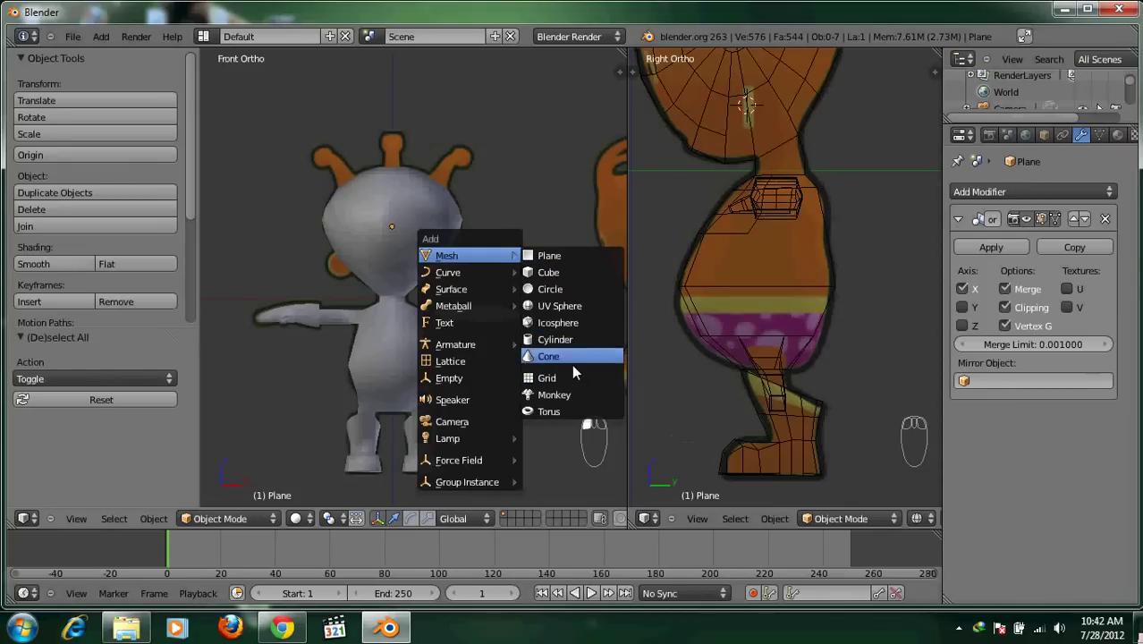
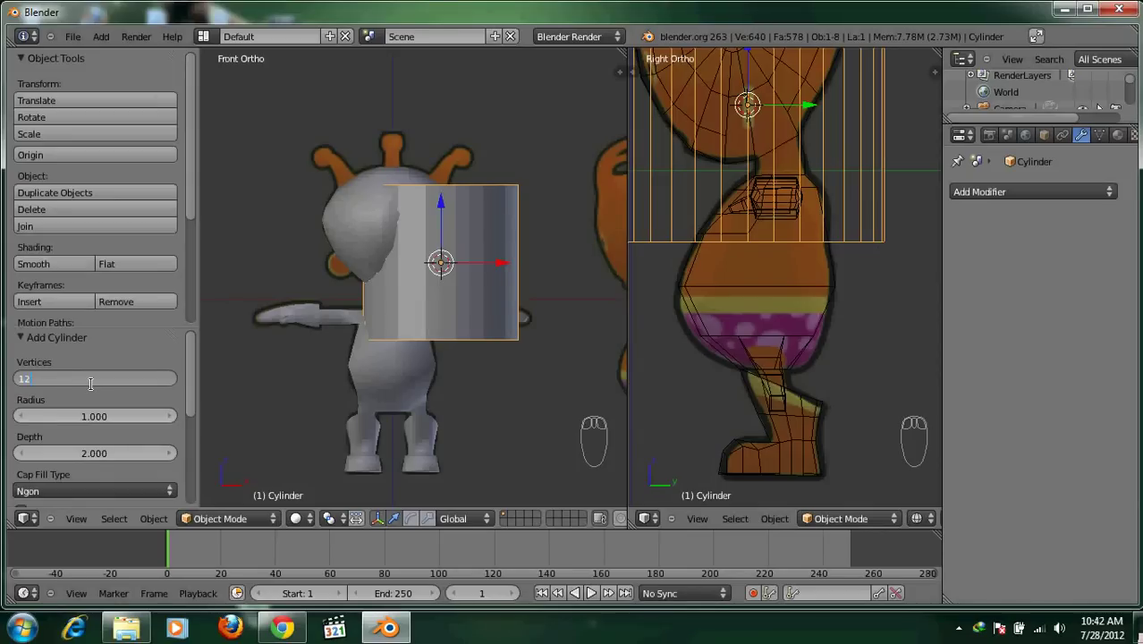
{"action": "left_click_drag", "start_coordinate": [433, 337], "coordinate": [449, 289]}
Shrink and flatten the cylinder into a thin ear disc and move it against the head
{"action": "key", "text": "s"}
{"action": "left_click_drag", "start_coordinate": [449, 289], "coordinate": [449, 289]}
{"action": "key", "text": "r"}
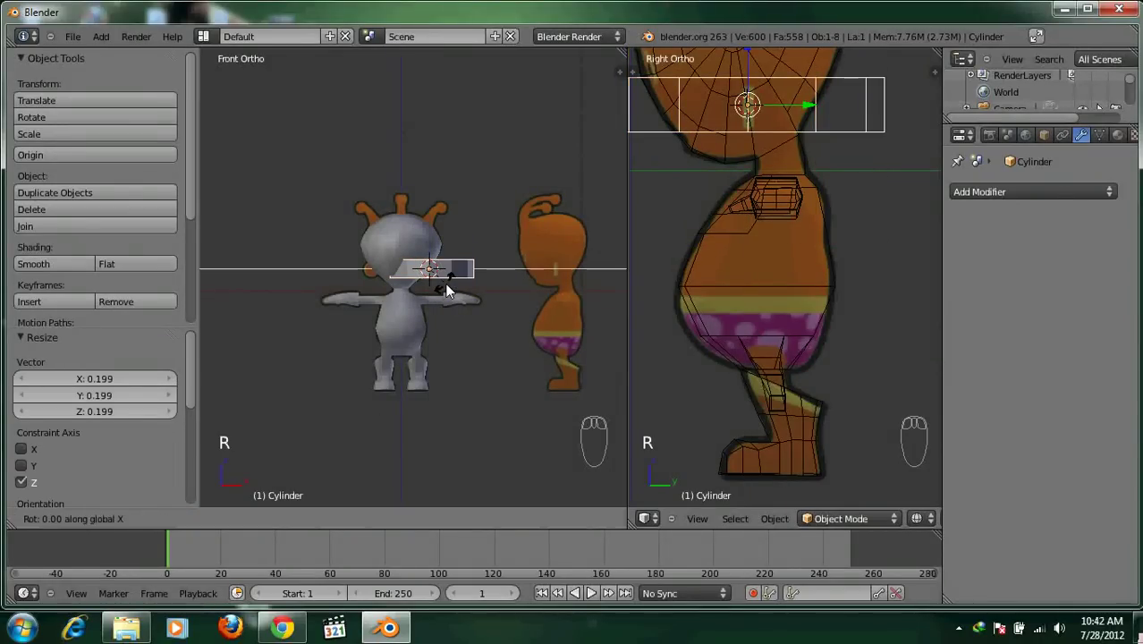
{"action": "left_click_drag", "start_coordinate": [491, 348], "coordinate": [557, 360]}
{"action": "key", "text": "s"}
{"action": "left_click_drag", "start_coordinate": [399, 305], "coordinate": [473, 248]}
{"action": "key", "text": "z"}
{"action": "key", "text": "s"}
{"action": "left_click_drag", "start_coordinate": [473, 248], "coordinate": [543, 253]}
{"action": "key", "text": "z"}
{"action": "left_click_drag", "start_coordinate": [494, 259], "coordinate": [322, 252]}
Duplicate the ear disc to the other side of the head
{"action": "key", "text": "shift+d"}
{"action": "left_click_drag", "start_coordinate": [361, 260], "coordinate": [384, 268]}
{"action": "key", "text": "t"}
{"action": "key", "text": "a"}
{"action": "left_click_drag", "start_coordinate": [383, 269], "coordinate": [344, 309]}
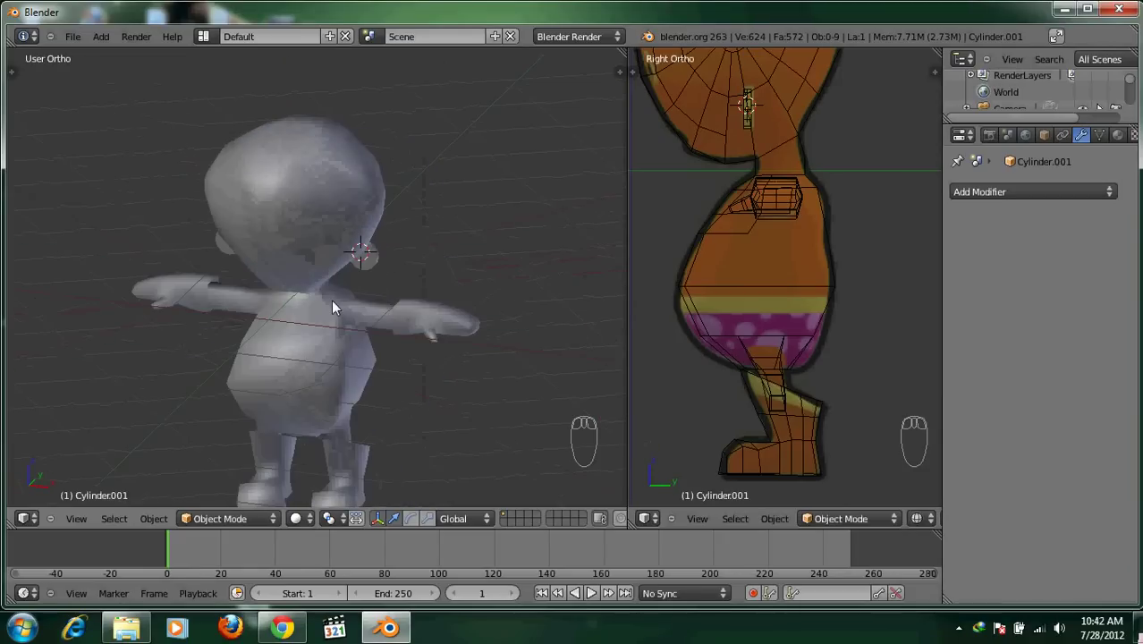
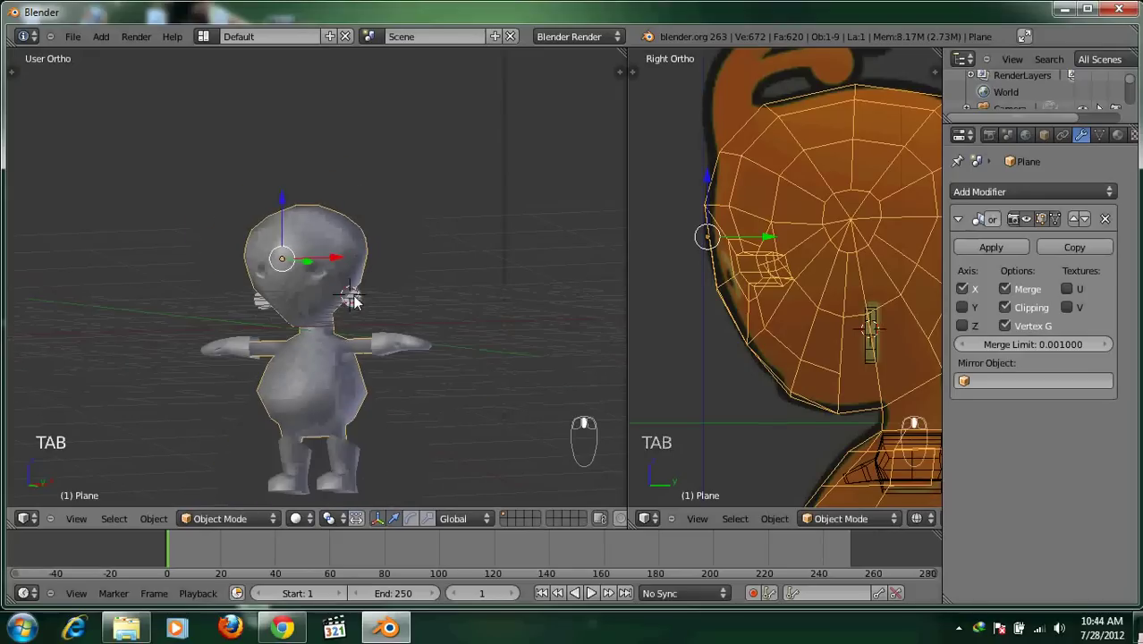
View the head from the front and start editing its mesh for the antenna
{"action": "key", "text": "KP_1"}
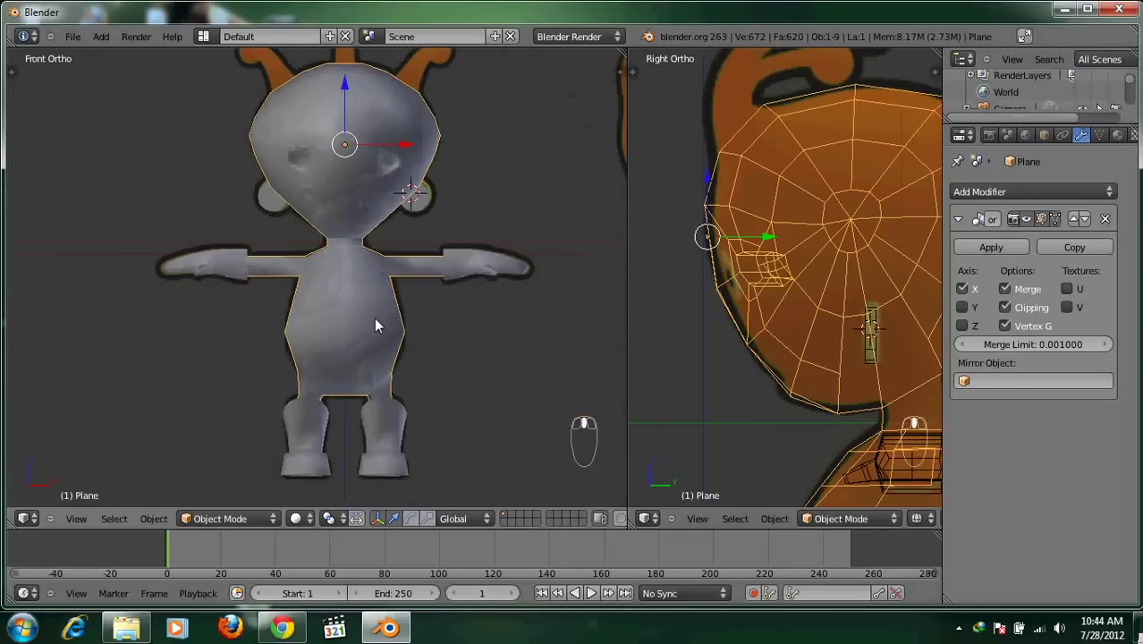
{"action": "key", "text": "a"}
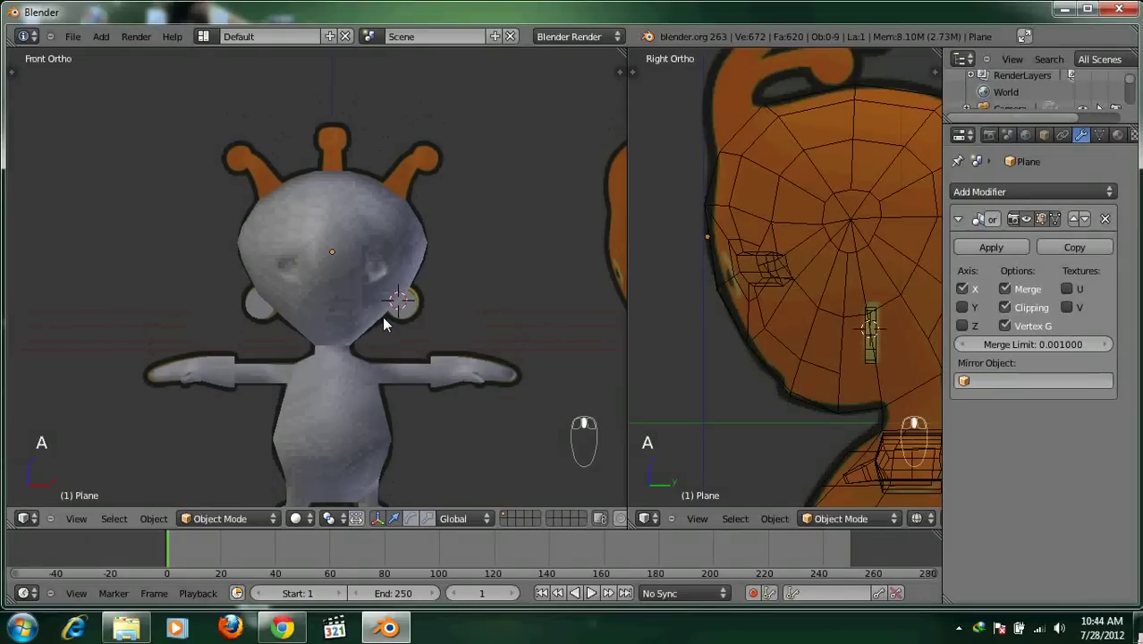
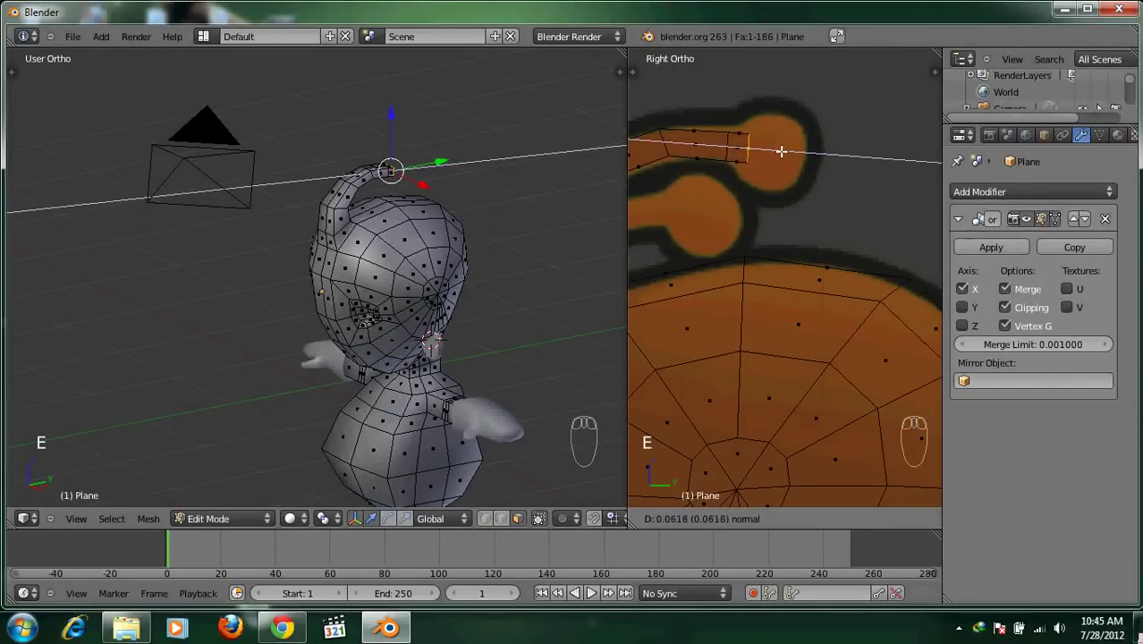
Extrude and scale further antenna segments along the reference toward the rounded tip
{"action": "left_click_drag", "start_coordinate": [783, 147], "coordinate": [848, 158]}
{"action": "key", "text": "e"}
{"action": "key", "text": "s"}
{"action": "key", "text": "e"}
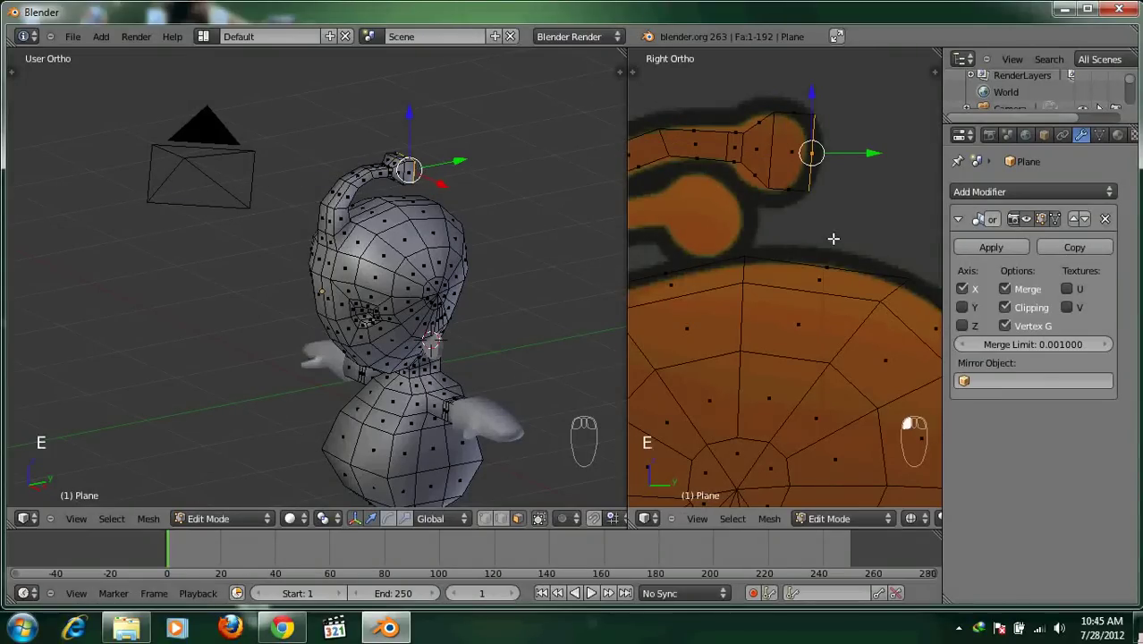
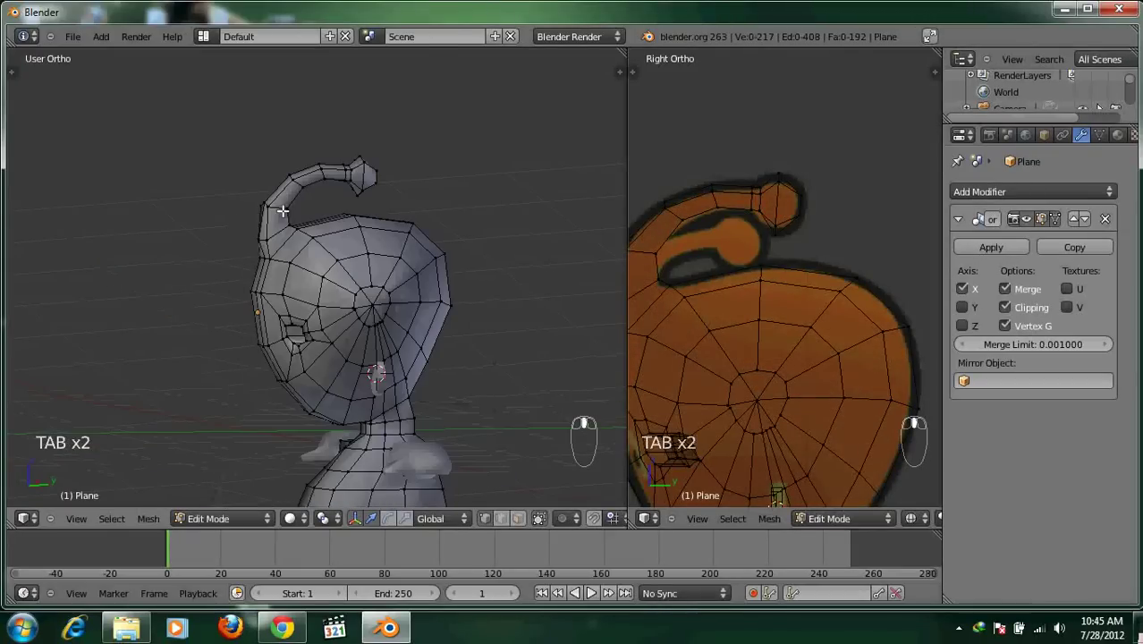
Leave mesh editing and view the smooth-shaded head with its antenna
{"action": "key", "text": "Tab"}
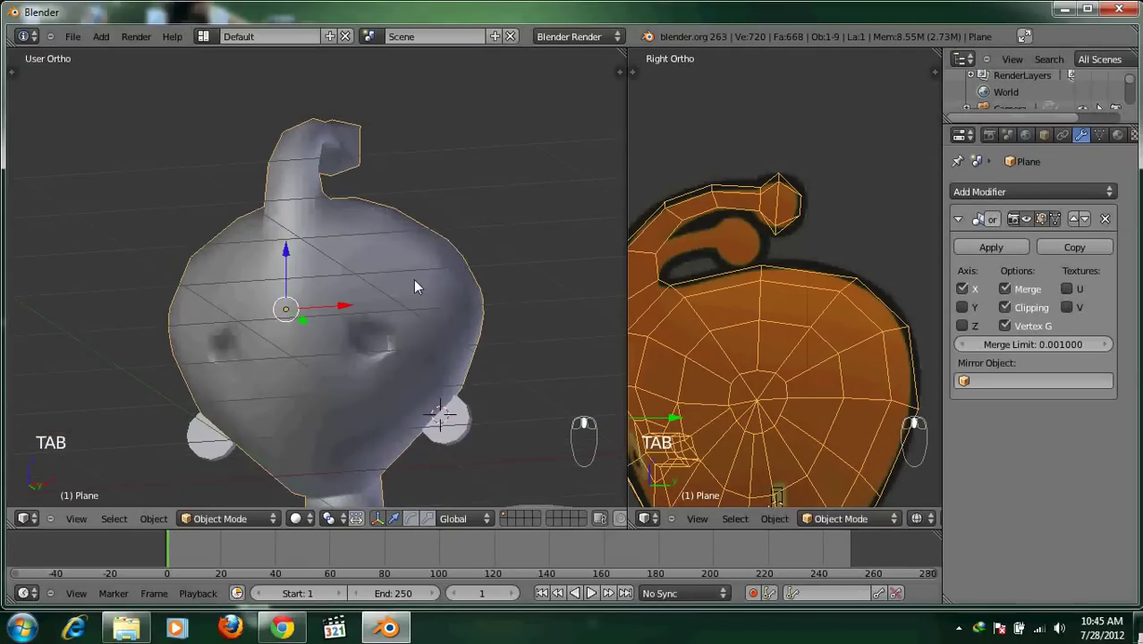
{"action": "middle_click", "coordinate": [347, 250]}
{"action": "middle_click", "coordinate": [318, 353]}
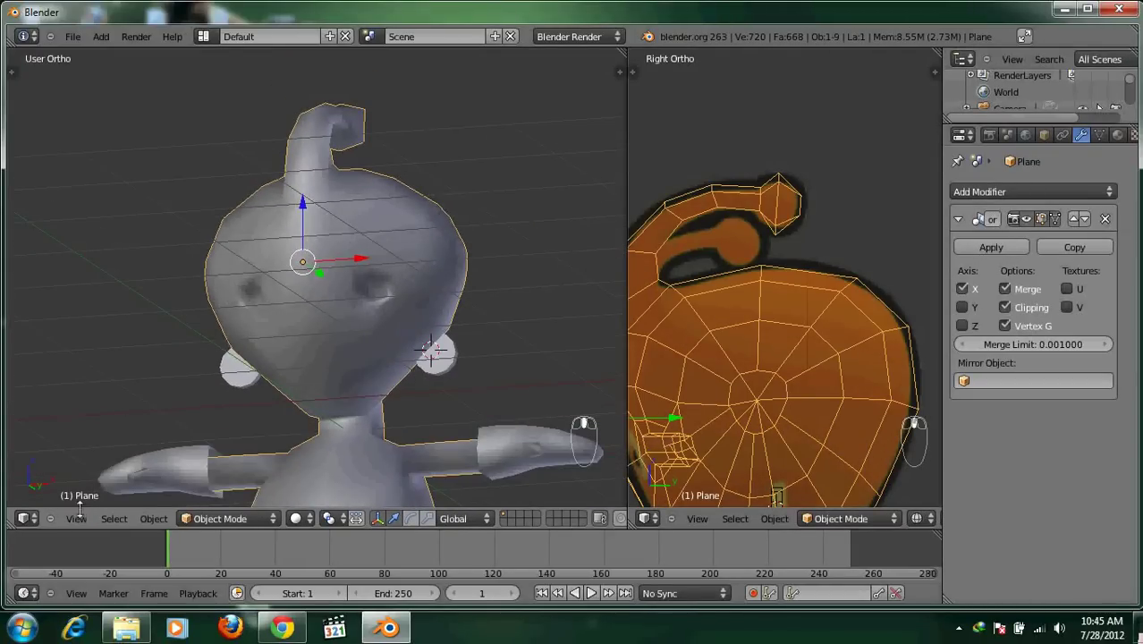
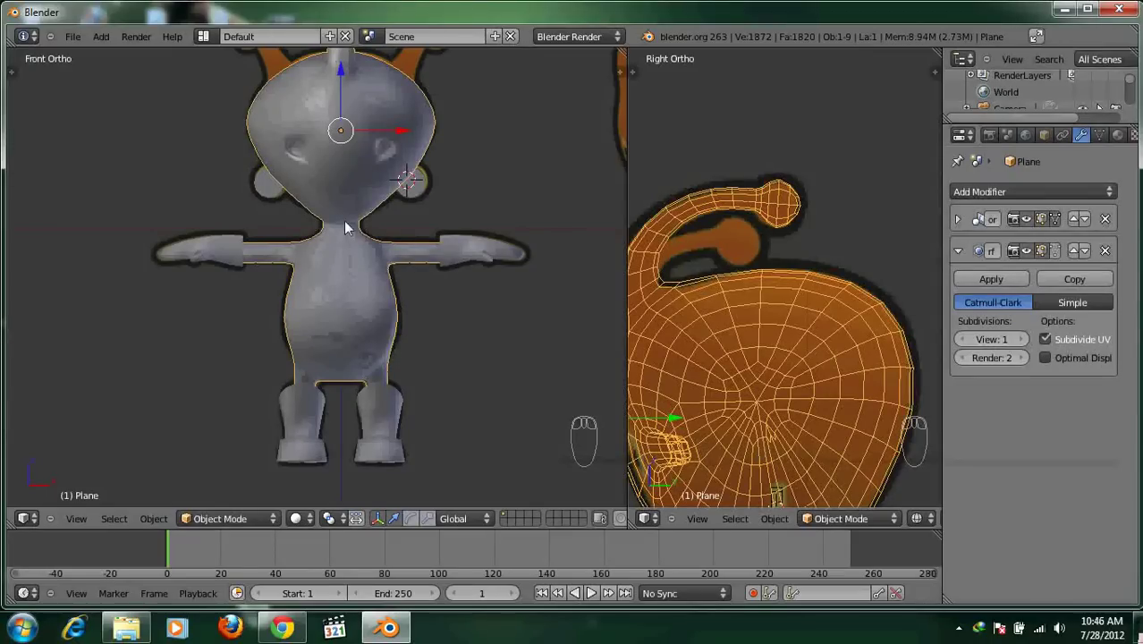
Add Subdivision Surface modifiers to both hand pieces and the separate body pieces
{"action": "right_click", "coordinate": [501, 255]}
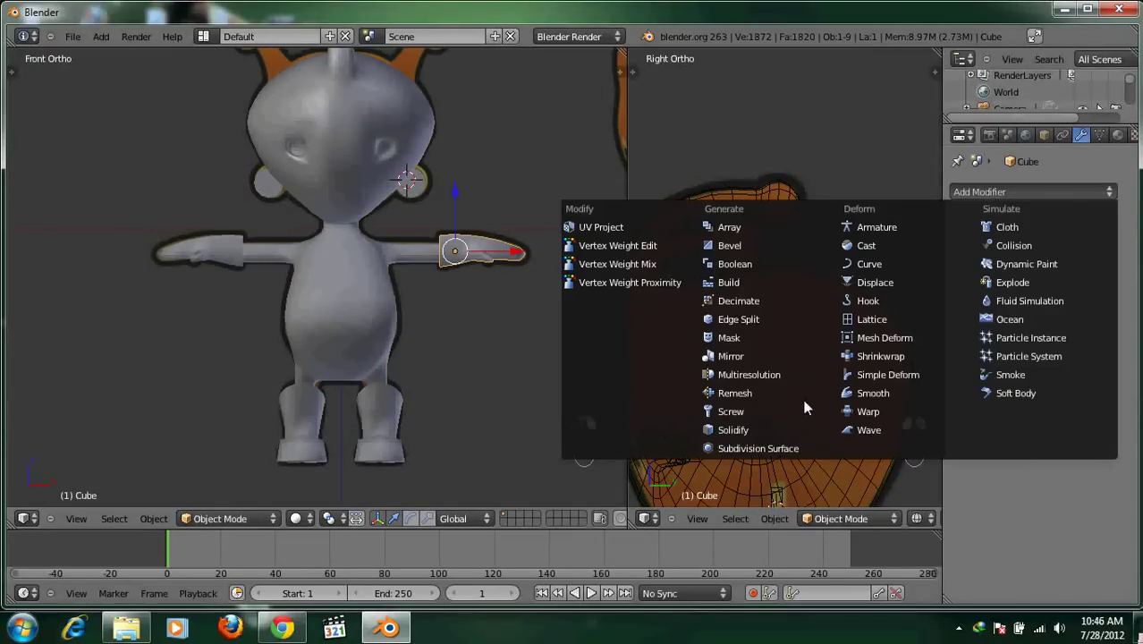
{"action": "left_click", "coordinate": [679, 414]}
{"action": "left_click_drag", "start_coordinate": [419, 237], "coordinate": [1006, 202]}
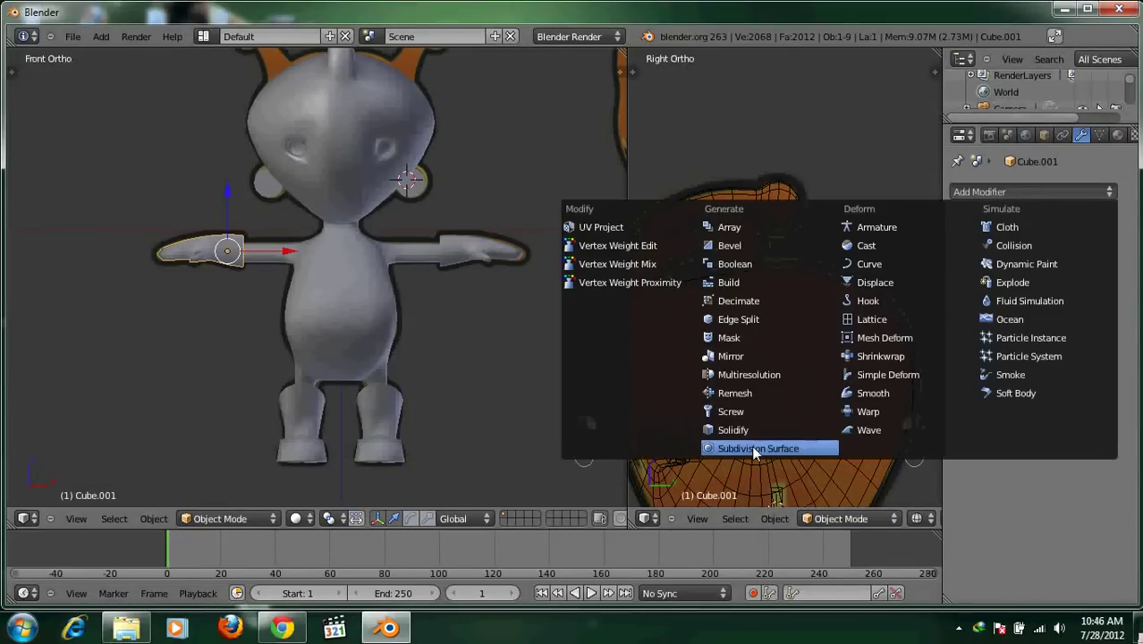
{"action": "left_click", "coordinate": [756, 452]}
{"action": "right_click", "coordinate": [864, 253]}
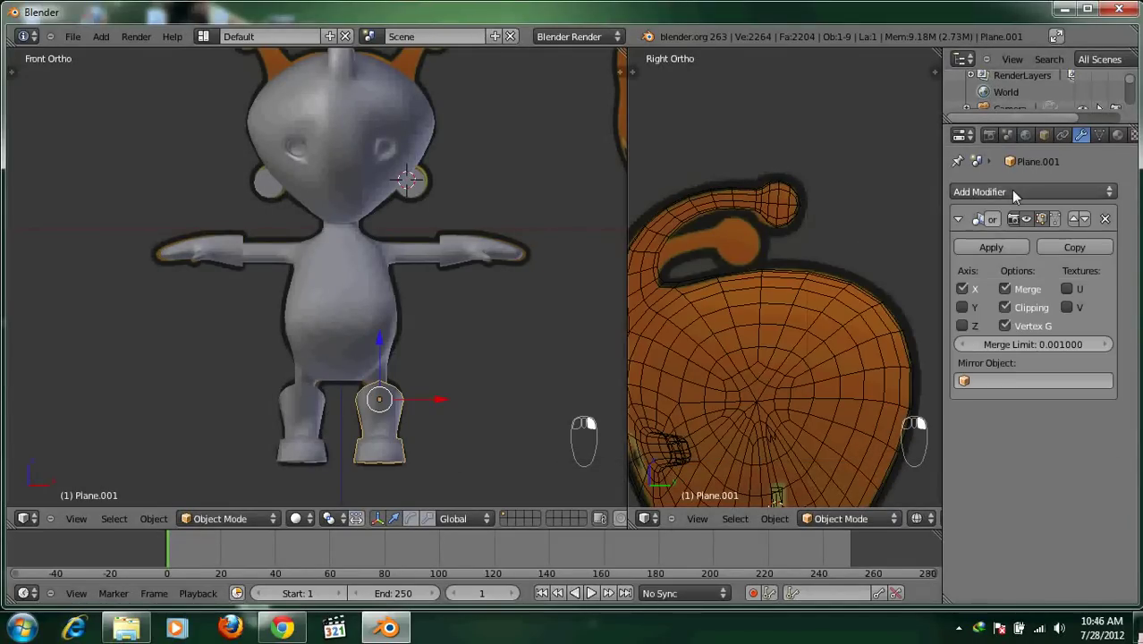
{"action": "left_click_drag", "start_coordinate": [769, 452], "coordinate": [950, 199]}
{"action": "right_click", "coordinate": [950, 199]}
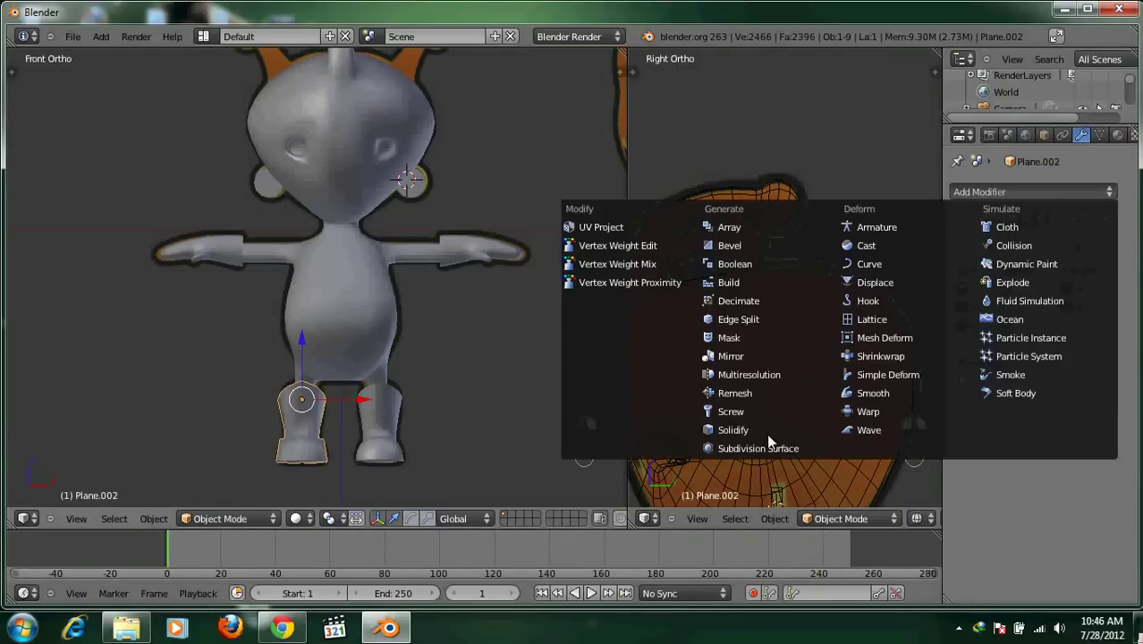
Return to the front view of the head and show the object tools panel
{"action": "left_click_drag", "start_coordinate": [584, 377], "coordinate": [352, 300]}
{"action": "left_click_drag", "start_coordinate": [352, 300], "coordinate": [462, 328]}
{"action": "key", "text": "a"}
{"action": "key", "text": "KP_1"}
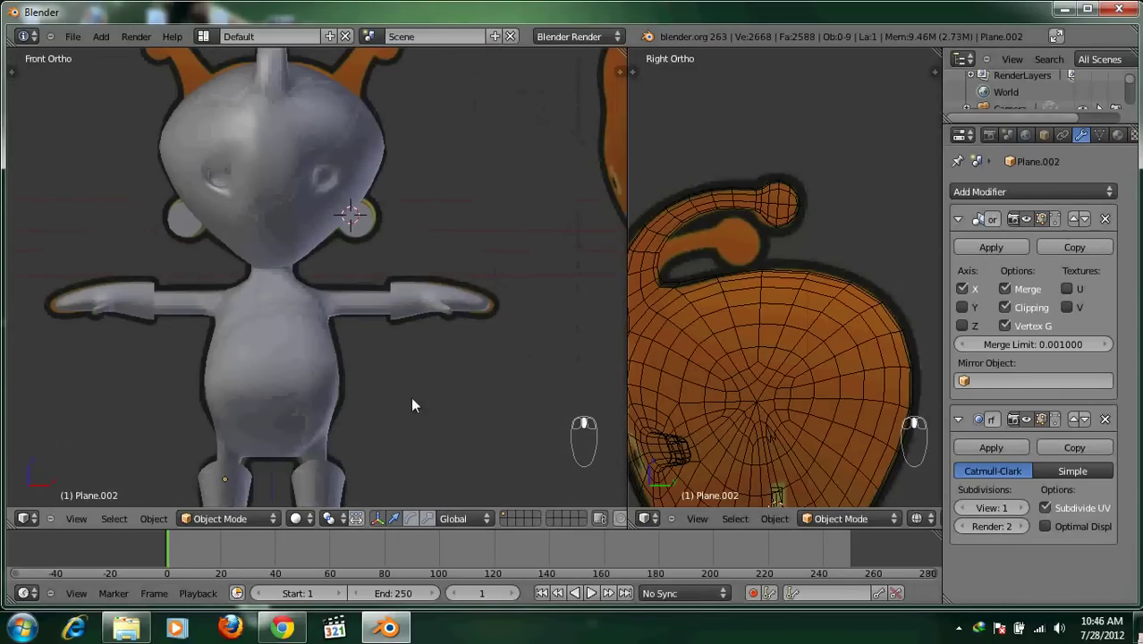
{"action": "left_click", "coordinate": [412, 275]}
{"action": "left_click_drag", "start_coordinate": [900, 253], "coordinate": [372, 245]}
{"action": "left_click_drag", "start_coordinate": [372, 244], "coordinate": [346, 192]}
{"action": "key", "text": "shift+a"}
{"action": "key", "text": "t"}
{"action": "key", "text": "ctrl+a"}
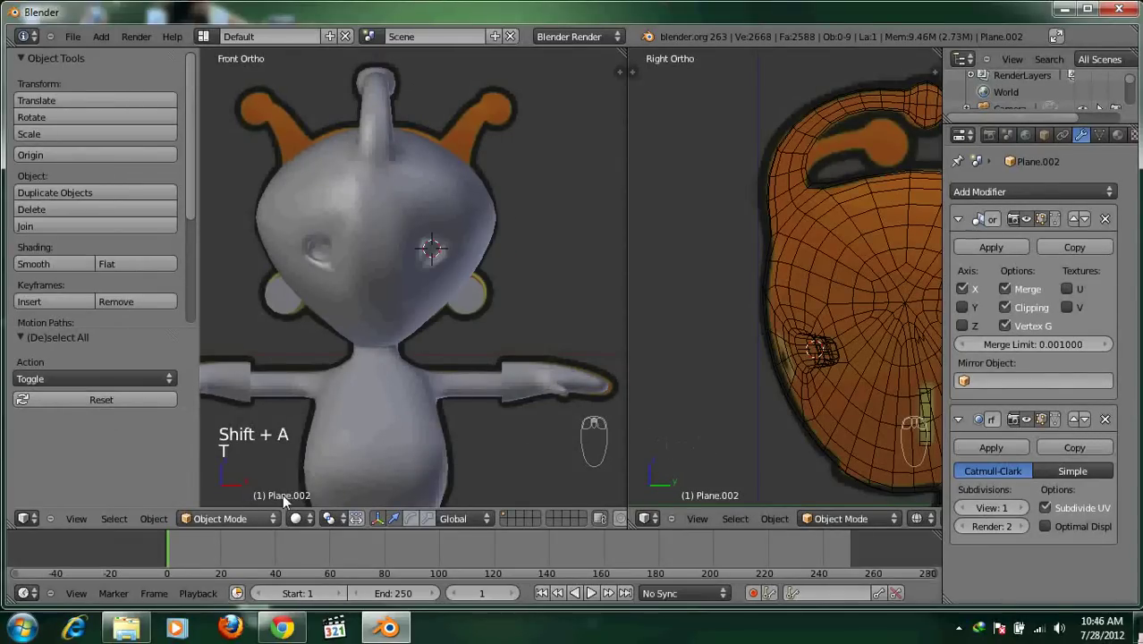
Add a UV sphere, scale it down and place it in one eye socket
{"action": "key", "text": "shift+a"}
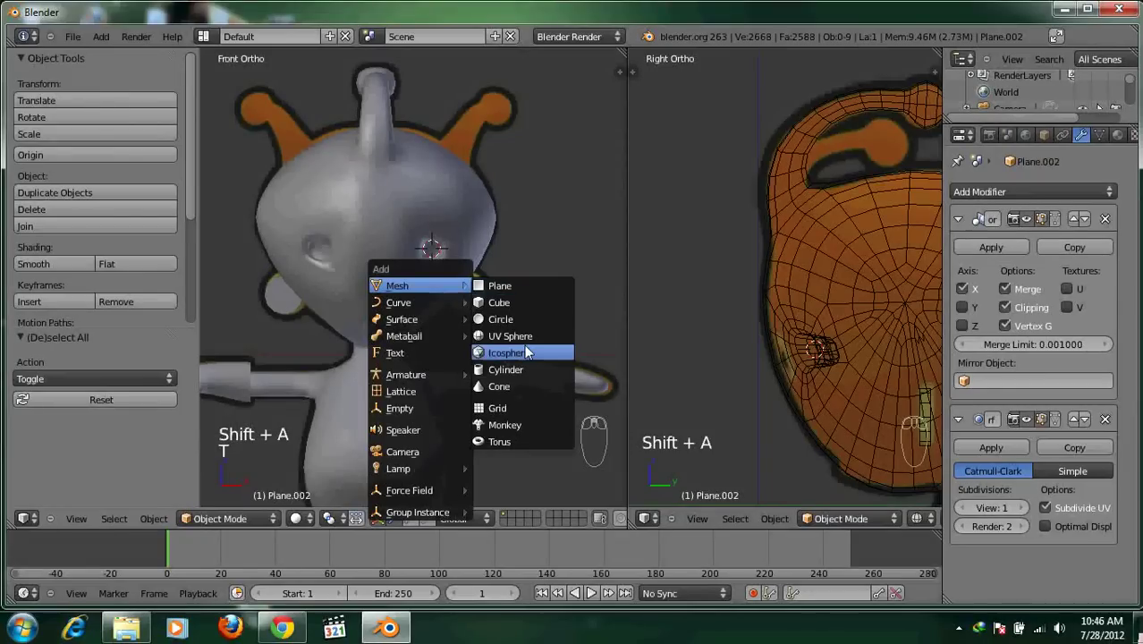
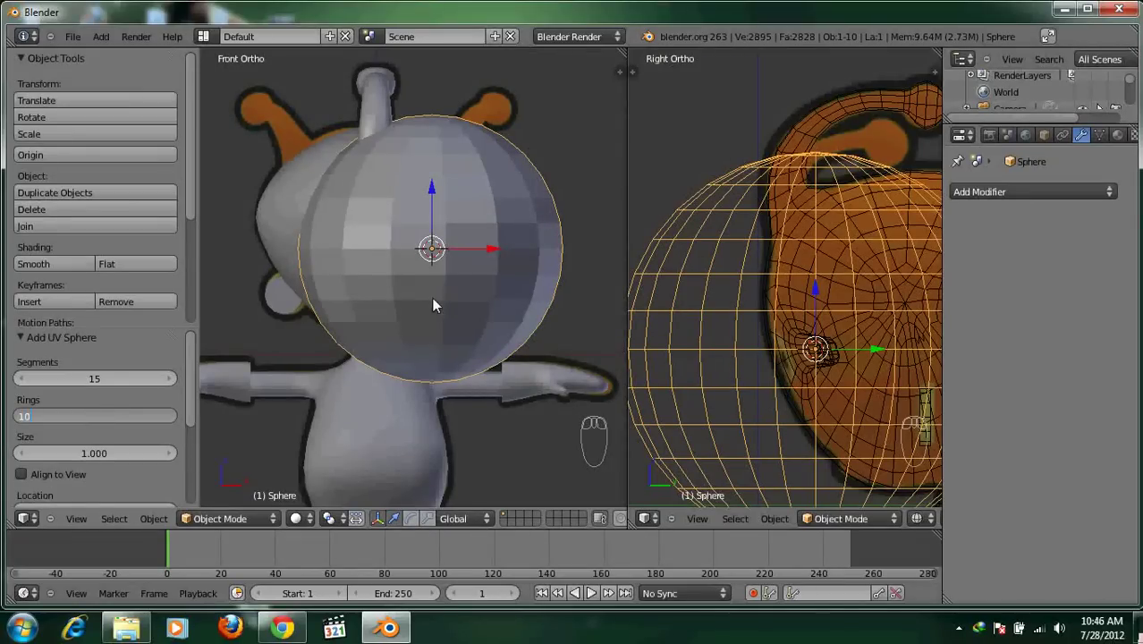
{"action": "left_click_drag", "start_coordinate": [466, 311], "coordinate": [476, 298]}
{"action": "key", "text": "s"}
{"action": "left_click_drag", "start_coordinate": [694, 296], "coordinate": [538, 279]}
{"action": "key", "text": "r"}
{"action": "left_click_drag", "start_coordinate": [538, 279], "coordinate": [507, 284]}
{"action": "key", "text": "s"}
{"action": "left_click_drag", "start_coordinate": [796, 357], "coordinate": [524, 268]}
Duplicate the eyeball sphere for the second eye socket
{"action": "left_click_drag", "start_coordinate": [523, 269], "coordinate": [96, 262]}
{"action": "left_click_drag", "start_coordinate": [96, 262], "coordinate": [556, 260]}
{"action": "key", "text": "shift+d"}
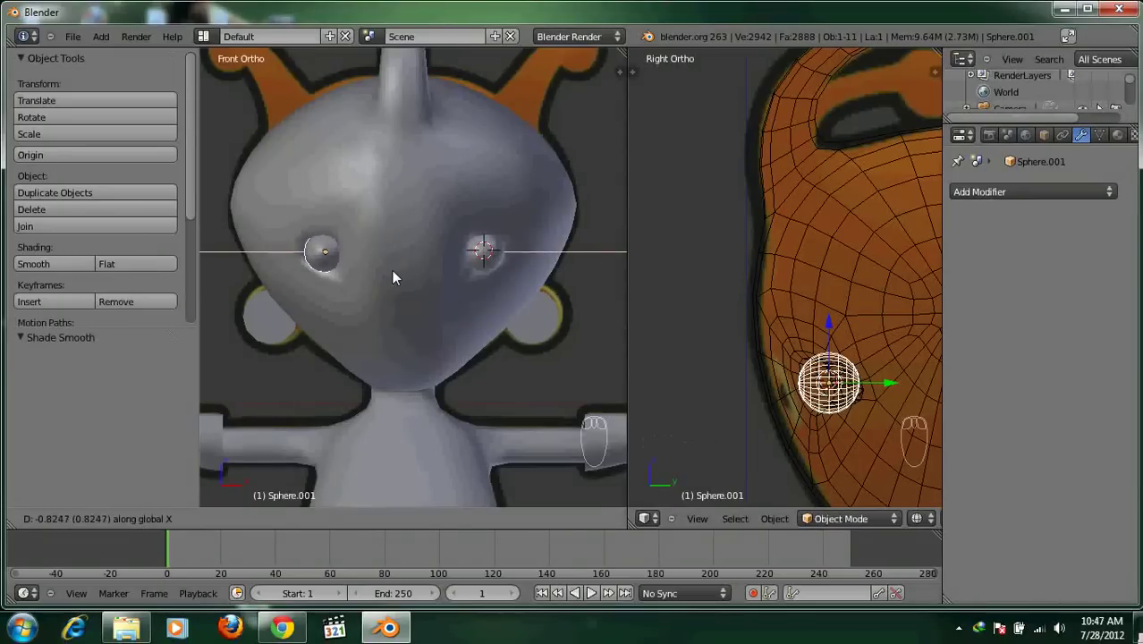
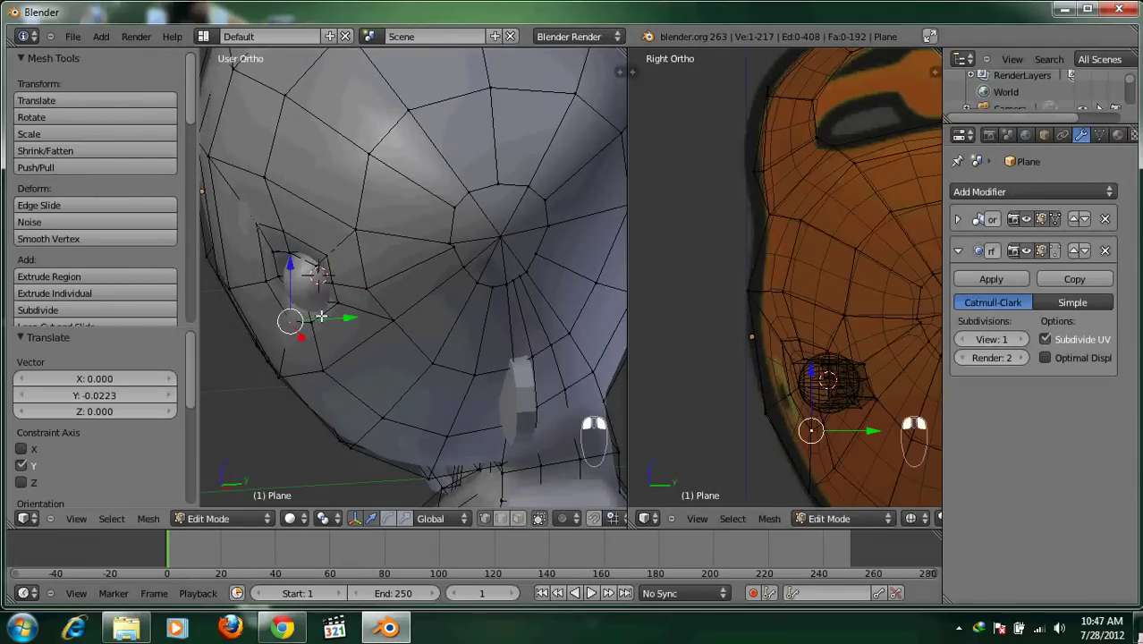
Place the second eyeball and reopen the head mesh in face-select editing from the front
{"action": "left_click", "coordinate": [321, 322]}
{"action": "key", "text": "Tab"}
{"action": "left_click_drag", "start_coordinate": [395, 328], "coordinate": [500, 279]}
{"action": "key", "text": "a"}
{"action": "key", "text": "KP_1"}
{"action": "key", "text": "z"}
{"action": "key", "text": "z"}
{"action": "left_click_drag", "start_coordinate": [492, 294], "coordinate": [492, 298]}
{"action": "key", "text": "Tab"}
{"action": "left_click_drag", "start_coordinate": [492, 299], "coordinate": [396, 347]}
{"action": "key", "text": "ctrl+Tab"}
Select faces below the eyes and extrude them inward, scaled down, to carve the mouth
{"action": "right_click", "coordinate": [350, 322]}
{"action": "middle_click", "coordinate": [477, 318]}
{"action": "left_click_drag", "start_coordinate": [488, 281], "coordinate": [488, 281]}
{"action": "key", "text": "e"}
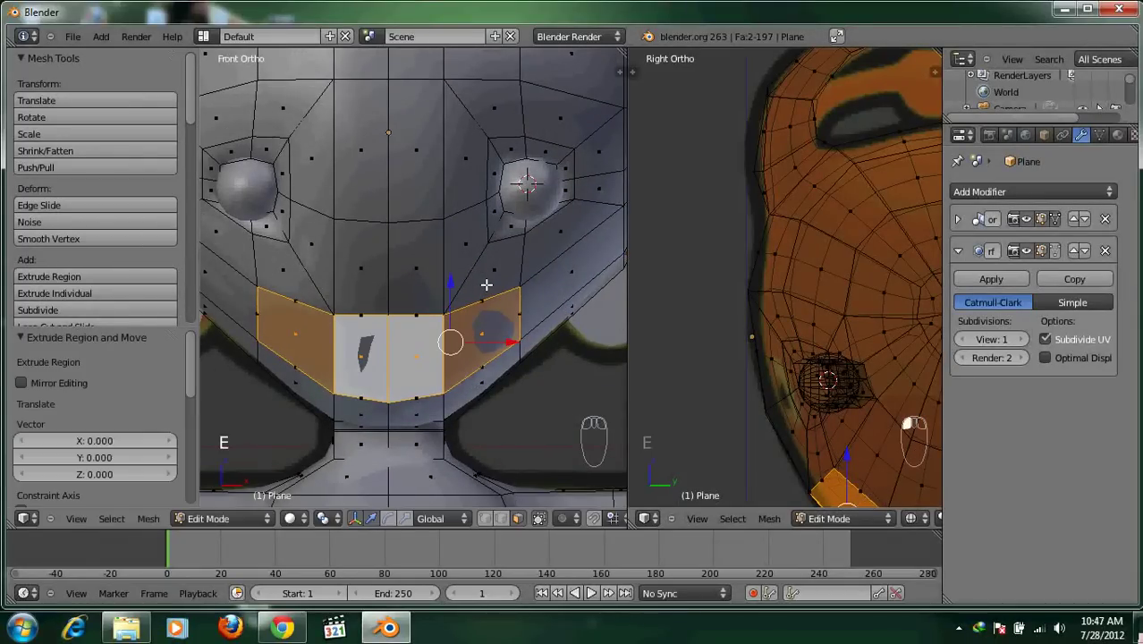
{"action": "key", "text": "s"}
{"action": "left_click_drag", "start_coordinate": [527, 441], "coordinate": [463, 410]}
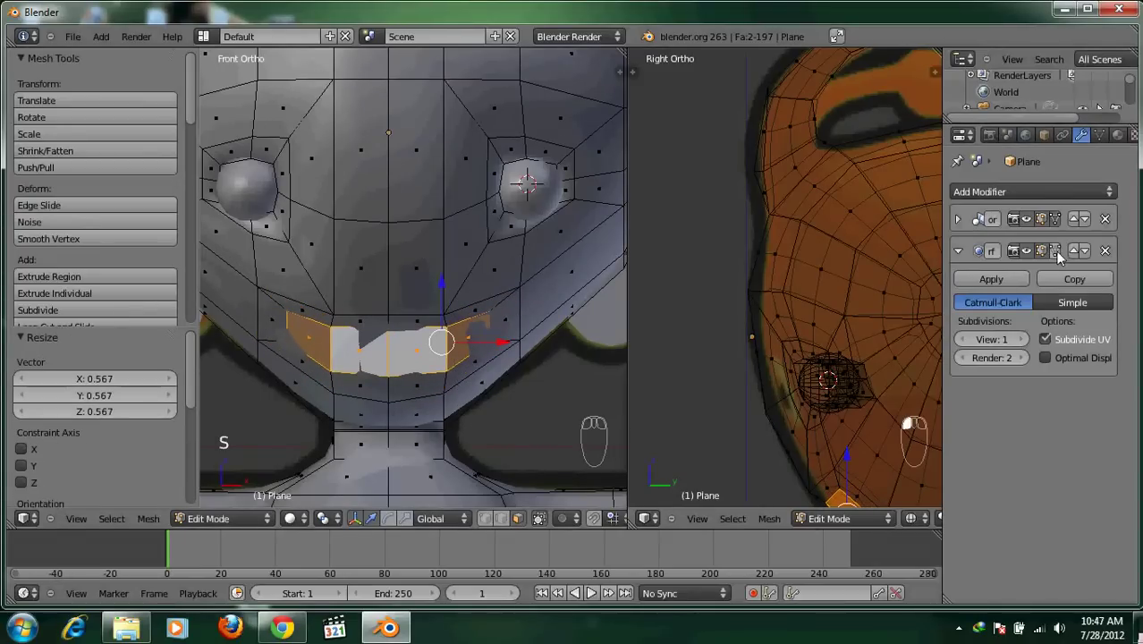
{"action": "left_click", "coordinate": [1063, 255]}
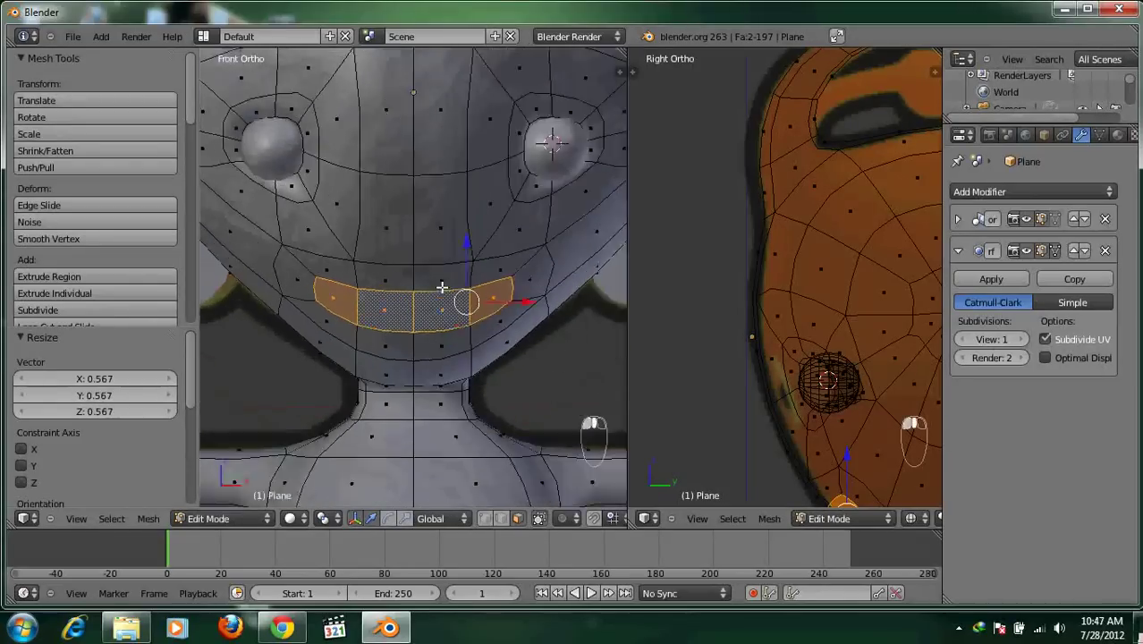
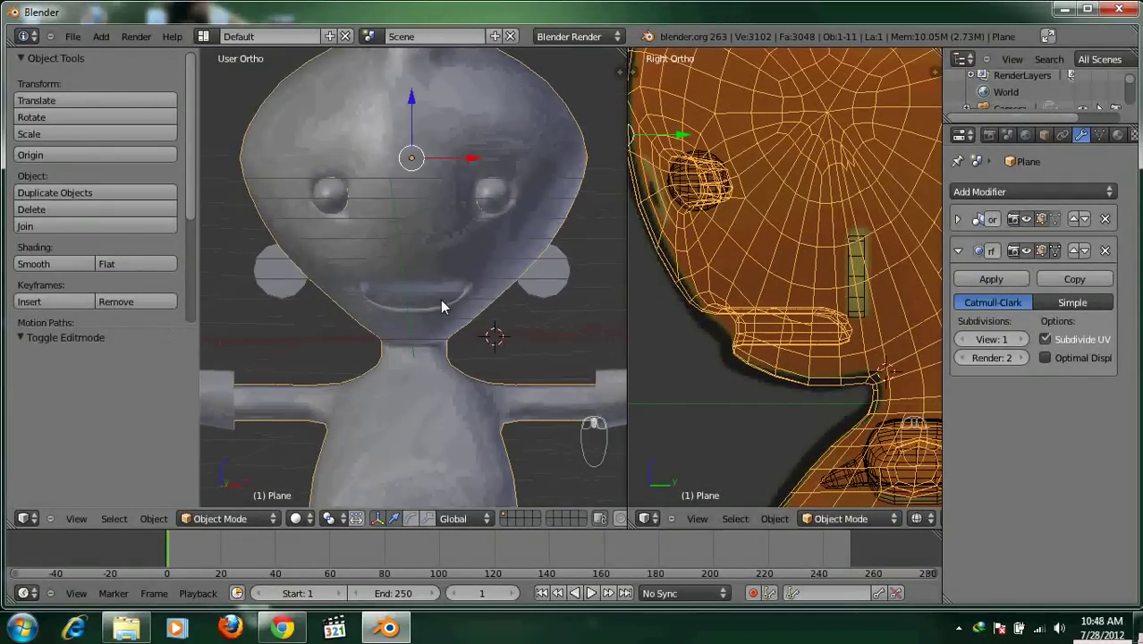
Add a lamp to the scene and drag it into position beside the character
{"action": "key", "text": "Tab"}
{"action": "key", "text": "Tab"}
{"action": "key", "text": "Tab"}
{"action": "key", "text": "Tab"}
{"action": "left_click", "coordinate": [444, 303]}
{"action": "right_click", "coordinate": [445, 304]}
{"action": "left_click_drag", "start_coordinate": [408, 321], "coordinate": [511, 277]}
{"action": "key", "text": "a"}
{"action": "right_click", "coordinate": [511, 277]}
Adjust the lamp from the front view and render the scene with F12 to check the shadows
{"action": "key", "text": "KP_1"}
{"action": "left_click_drag", "start_coordinate": [377, 242], "coordinate": [335, 296]}
{"action": "key", "text": "a"}
{"action": "key", "text": "t"}
{"action": "left_click_drag", "start_coordinate": [335, 293], "coordinate": [379, 337]}
{"action": "key", "text": "F12"}
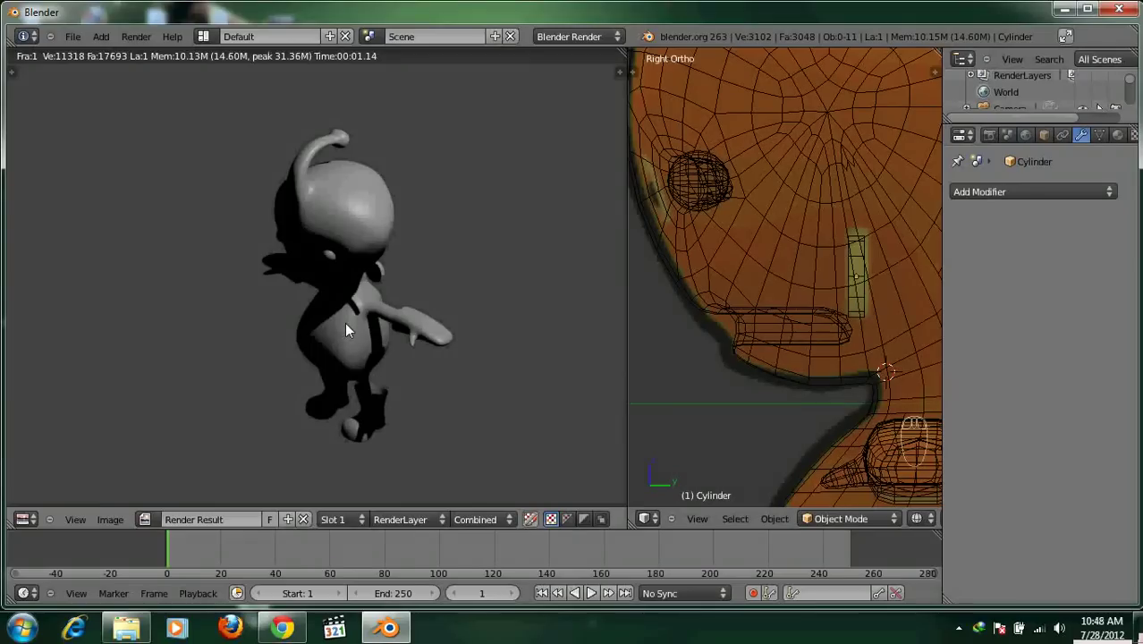
Leave the render, add a mesh plane below the character and scale it out as a floor
{"action": "key", "text": "Escape"}
{"action": "left_click_drag", "start_coordinate": [331, 394], "coordinate": [490, 374]}
{"action": "key", "text": "shift+a"}
{"action": "key", "text": "s"}
{"action": "left_click_drag", "start_coordinate": [409, 383], "coordinate": [371, 339]}
{"action": "key", "text": "s"}
{"action": "middle_click", "coordinate": [371, 339]}
{"action": "key", "text": "a"}
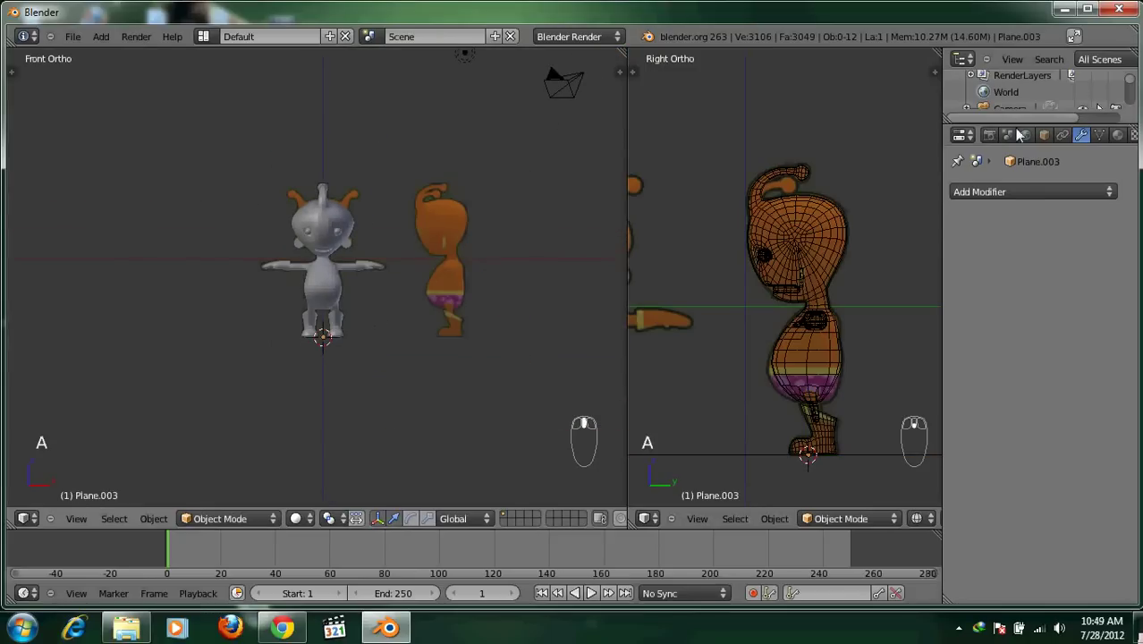
Turn on Shadows Only in the floor plane's material Shadow settings
{"action": "left_click_drag", "start_coordinate": [1032, 136], "coordinate": [997, 425]}
{"action": "left_click_drag", "start_coordinate": [996, 350], "coordinate": [1027, 384]}
{"action": "left_click_drag", "start_coordinate": [1025, 350], "coordinate": [1036, 143]}
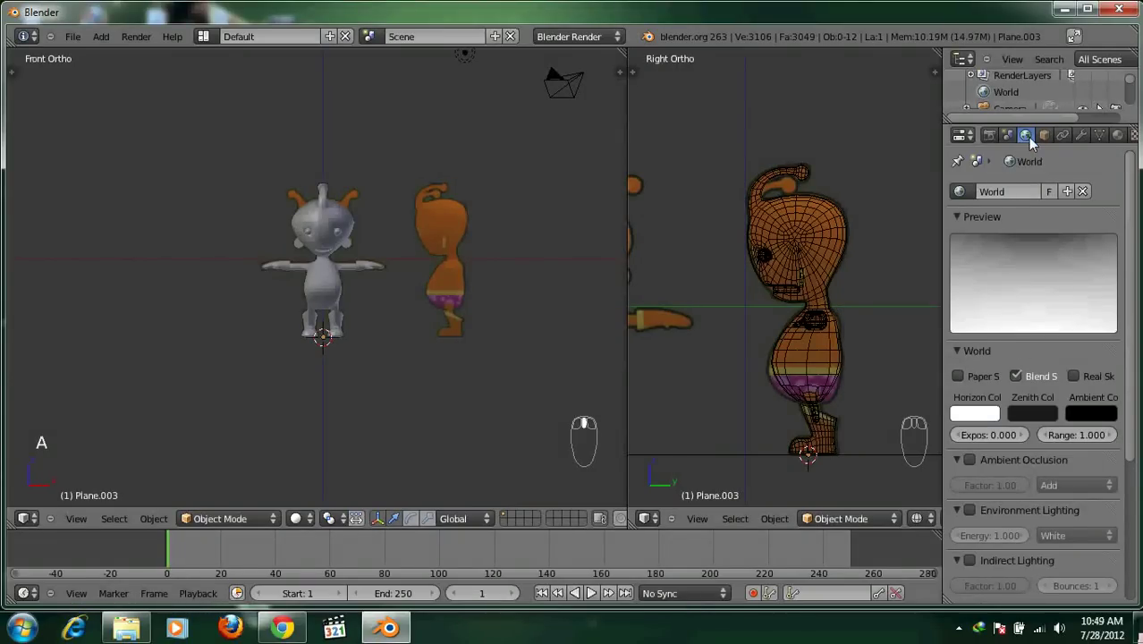
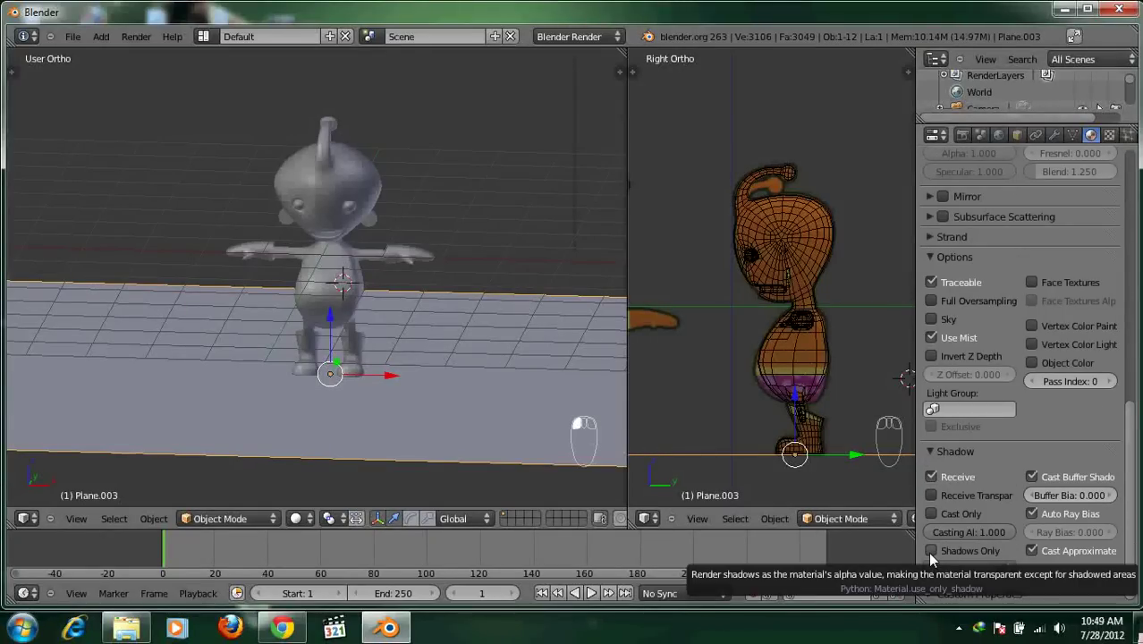
Render the character standing on the shadow-only floor with F12
{"action": "left_click_drag", "start_coordinate": [942, 562], "coordinate": [309, 305]}
{"action": "key", "text": "F12"}
{"action": "middle_click", "coordinate": [308, 305]}
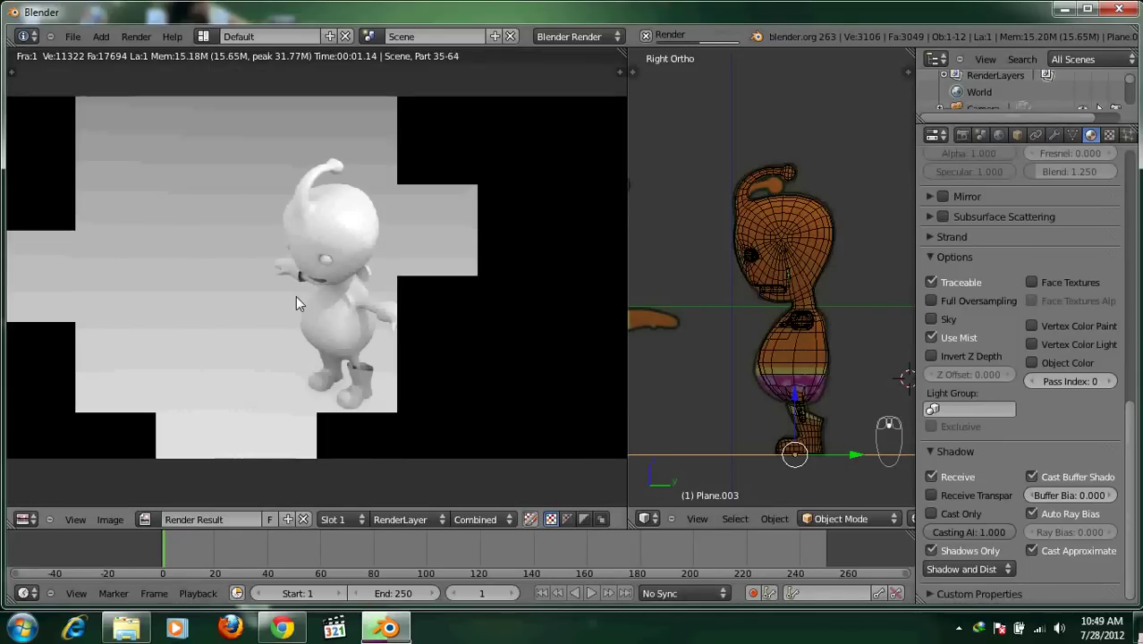
Leave the render and give the shoe piece a Subdivision Surface modifier from the front view
{"action": "left_click_drag", "start_coordinate": [309, 305], "coordinate": [309, 305]}
{"action": "key", "text": "Escape"}
{"action": "key", "text": "a"}
{"action": "key", "text": "KP_1"}
{"action": "left_click_drag", "start_coordinate": [386, 290], "coordinate": [1048, 176]}
{"action": "left_click_drag", "start_coordinate": [436, 221], "coordinate": [1007, 143]}
{"action": "left_click_drag", "start_coordinate": [1060, 147], "coordinate": [965, 203]}
Add a Solidify modifier to the shoe and raise its thickness to about 0.31
{"action": "left_click", "coordinate": [771, 432]}
{"action": "left_click_drag", "start_coordinate": [440, 215], "coordinate": [997, 310]}
{"action": "left_click_drag", "start_coordinate": [997, 310], "coordinate": [1035, 330]}
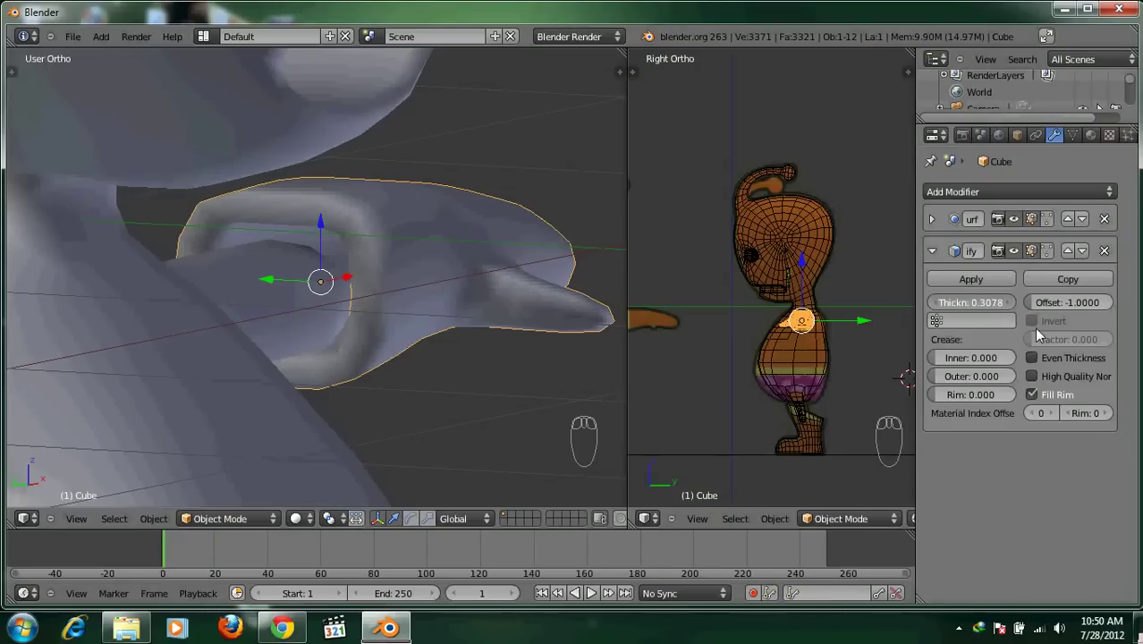
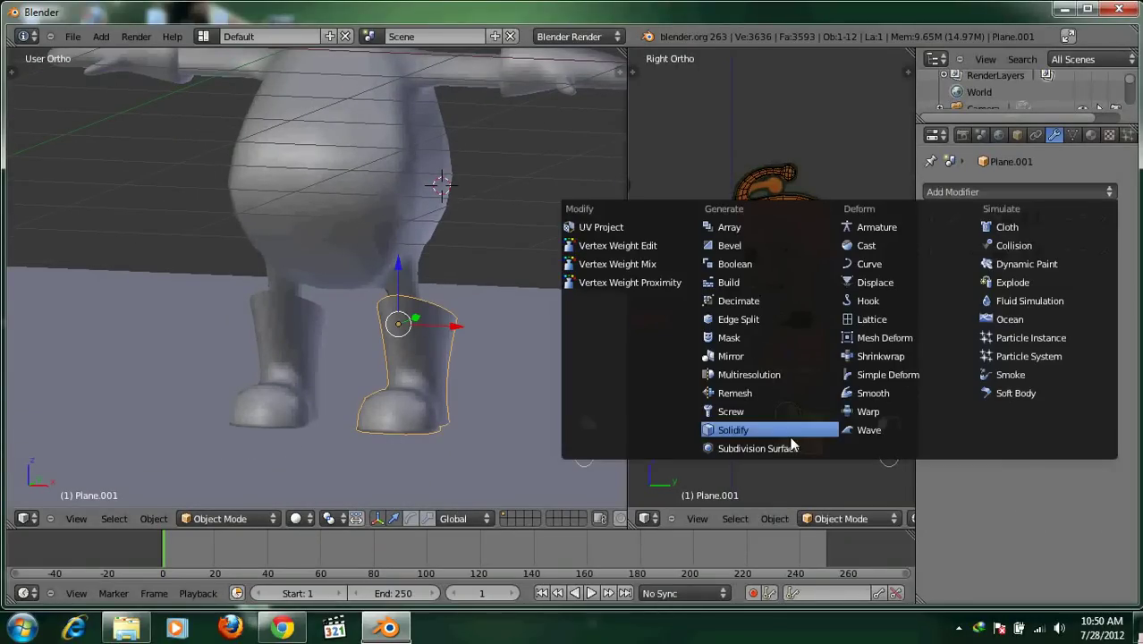
Add a Mirror modifier to the shoe pieces so both feet get shoes
{"action": "left_click_drag", "start_coordinate": [784, 440], "coordinate": [441, 361]}
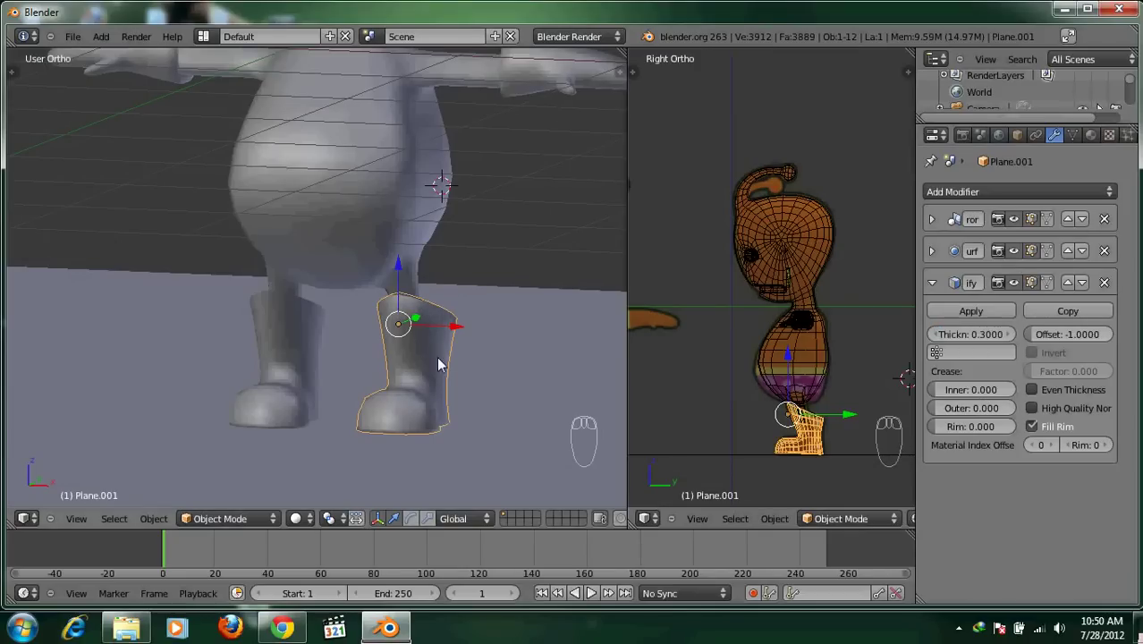
{"action": "left_click_drag", "start_coordinate": [313, 429], "coordinate": [493, 337]}
{"action": "left_click_drag", "start_coordinate": [493, 337], "coordinate": [936, 226]}
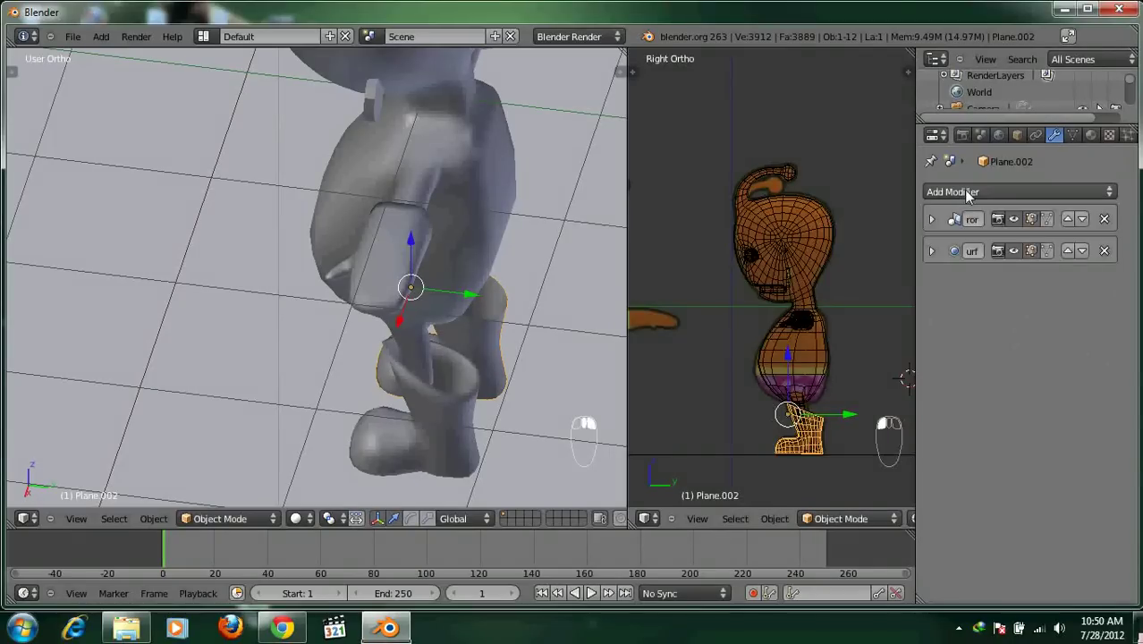
{"action": "left_click_drag", "start_coordinate": [894, 360], "coordinate": [543, 364]}
{"action": "left_click_drag", "start_coordinate": [543, 364], "coordinate": [493, 348]}
Add a camera and clear its rotation and location to place it at the world origin
{"action": "key", "text": "a"}
{"action": "key", "text": "KP_1"}
{"action": "left_click_drag", "start_coordinate": [508, 319], "coordinate": [547, 155]}
{"action": "left_click_drag", "start_coordinate": [548, 155], "coordinate": [373, 298]}
{"action": "left_click_drag", "start_coordinate": [373, 298], "coordinate": [516, 337]}
{"action": "key", "text": "alt+r"}
{"action": "key", "text": "alt+g"}
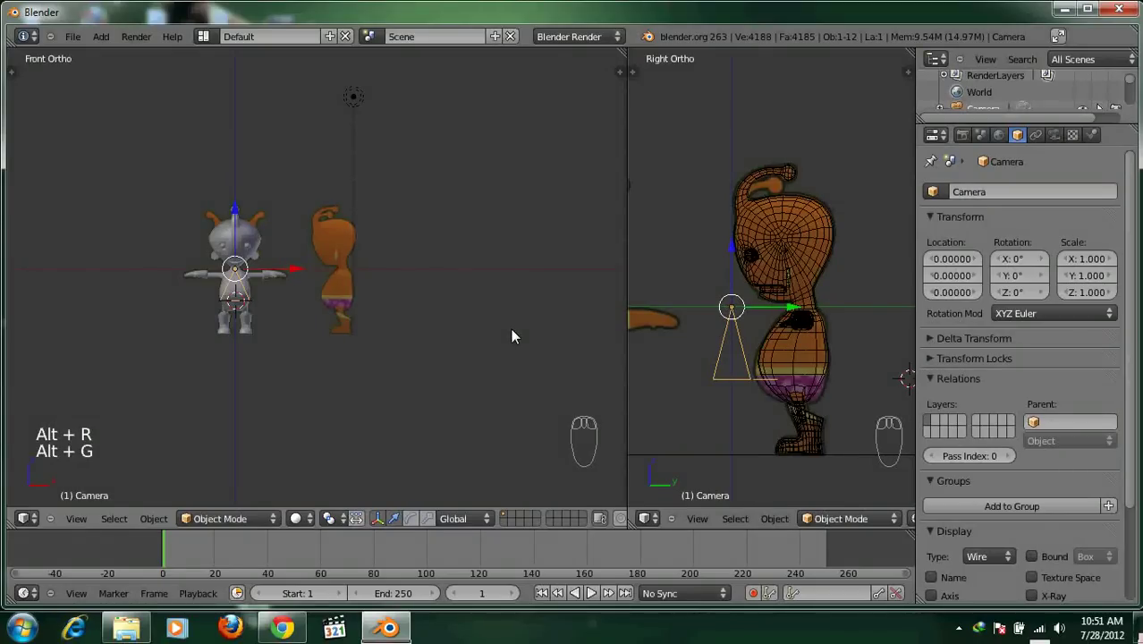
Move the camera out in front of the character and rotate it 90° on X to face it
{"action": "left_click_drag", "start_coordinate": [536, 299], "coordinate": [332, 328]}
{"action": "left_click_drag", "start_coordinate": [332, 328], "coordinate": [97, 481]}
{"action": "left_click_drag", "start_coordinate": [97, 481], "coordinate": [402, 298]}
{"action": "left_click_drag", "start_coordinate": [411, 280], "coordinate": [226, 307]}
{"action": "key", "text": "r"}
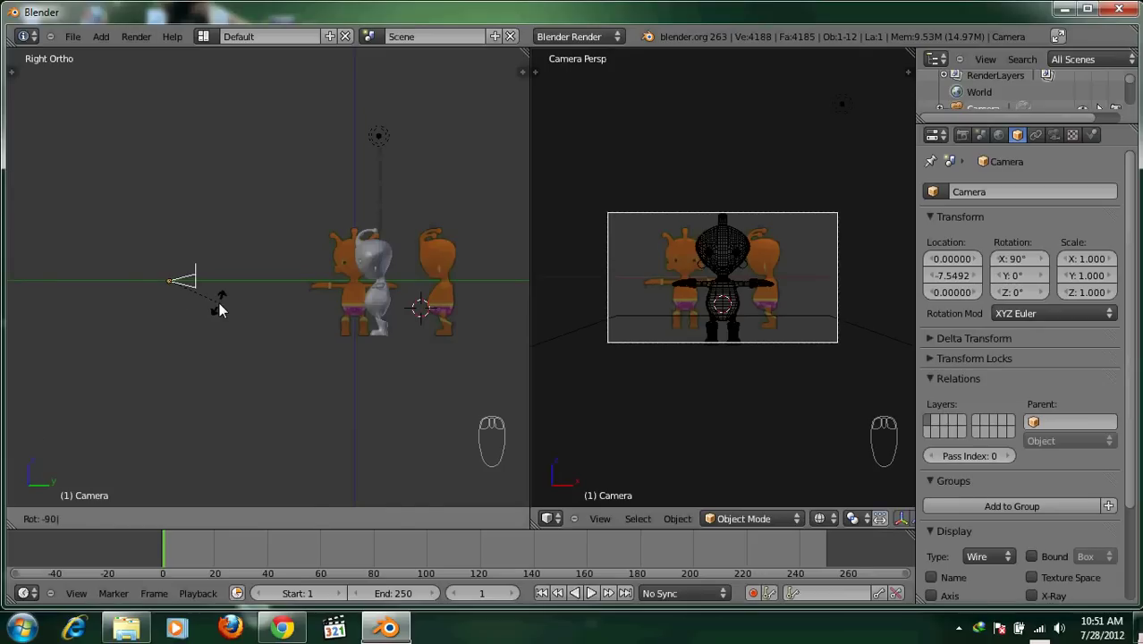
Pull the camera about 10.6 units back and render the smiling face through it
{"action": "left_click_drag", "start_coordinate": [216, 280], "coordinate": [240, 289]}
{"action": "key", "text": "z"}
{"action": "left_click_drag", "start_coordinate": [209, 293], "coordinate": [293, 275]}
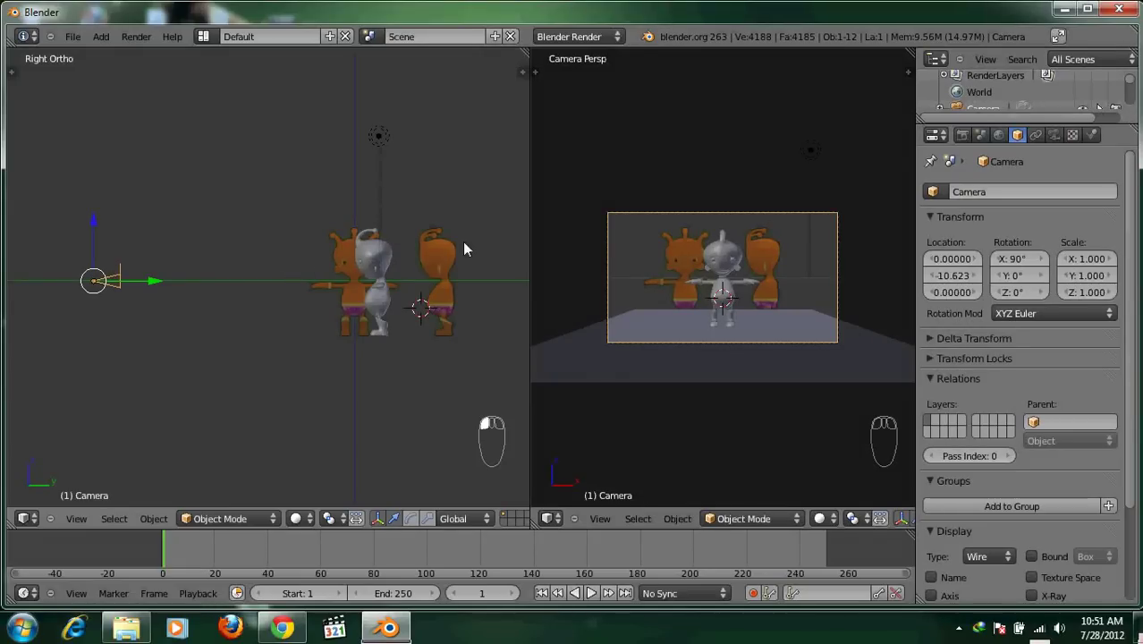
{"action": "key", "text": "F12"}
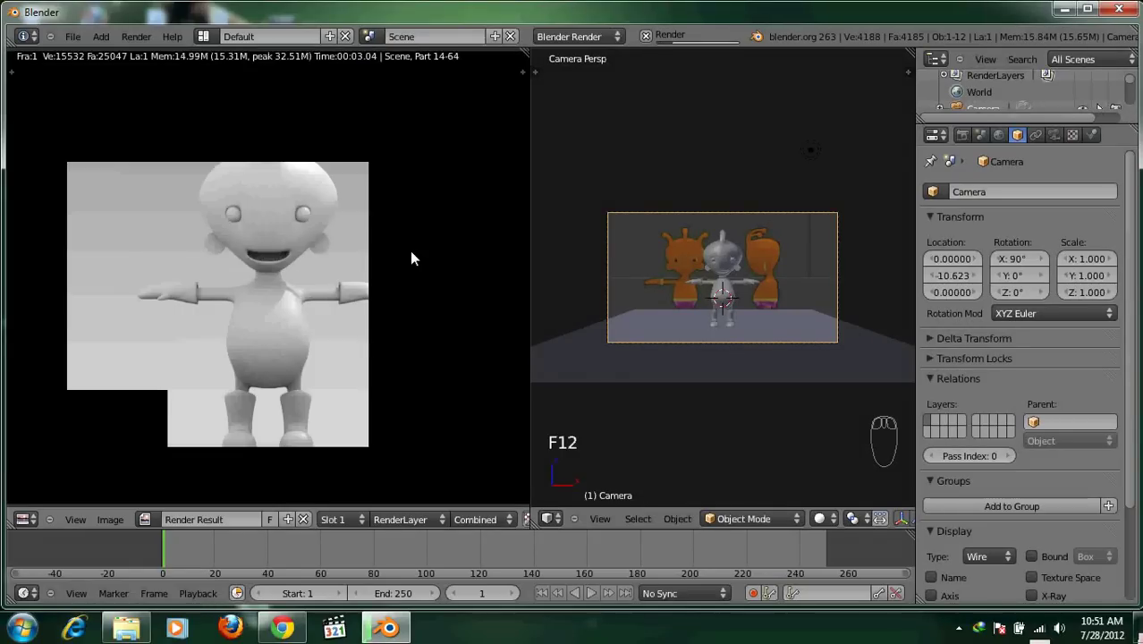